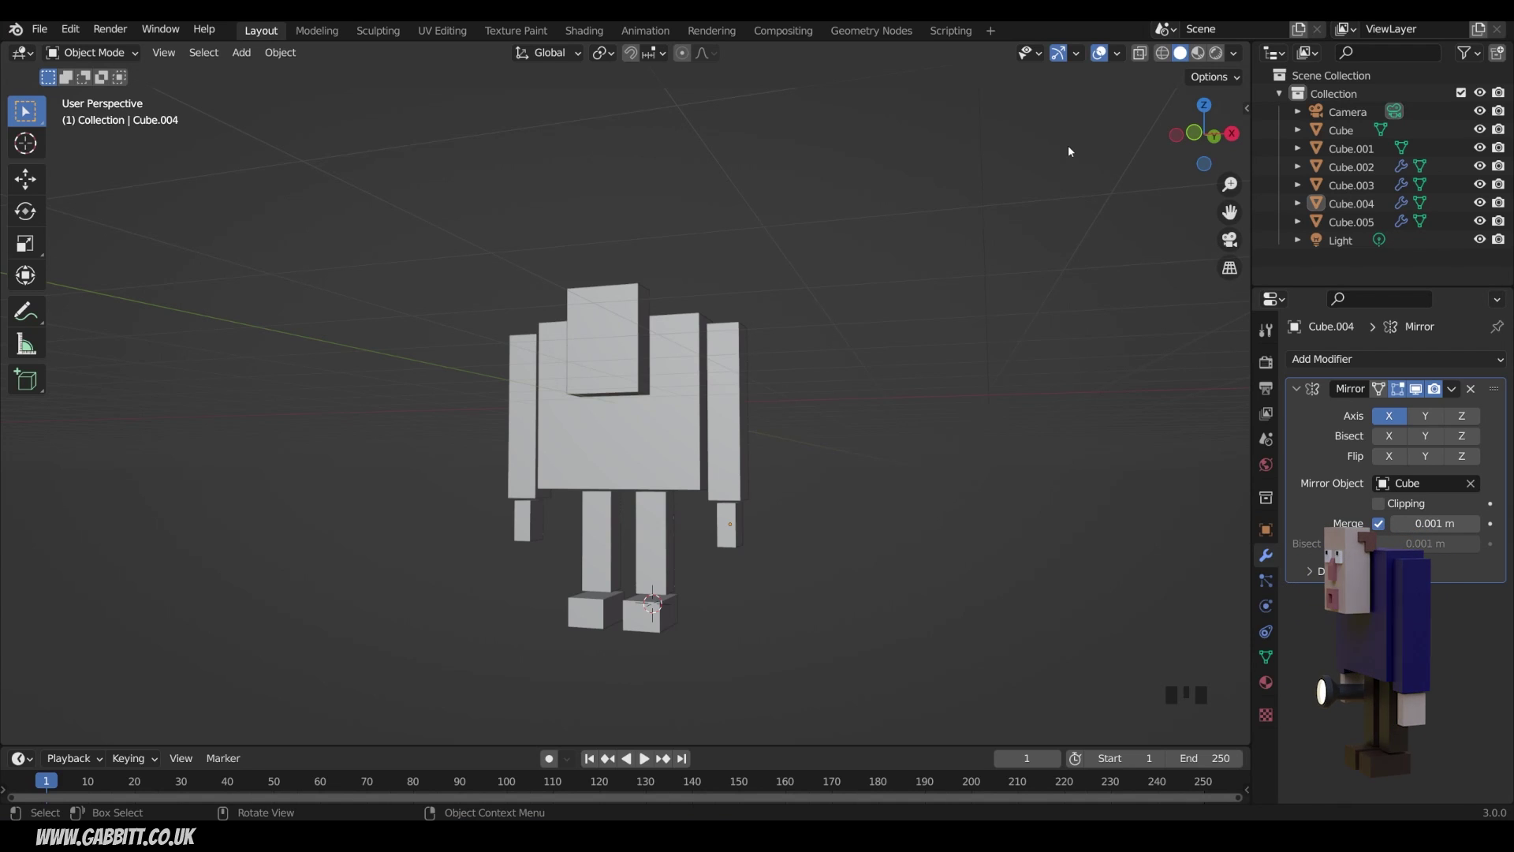
Place a cube at the 3D cursor on the head, shrink it and squash it into a thin horizontal bar near the top.
drag(817, 304, 599, 308)
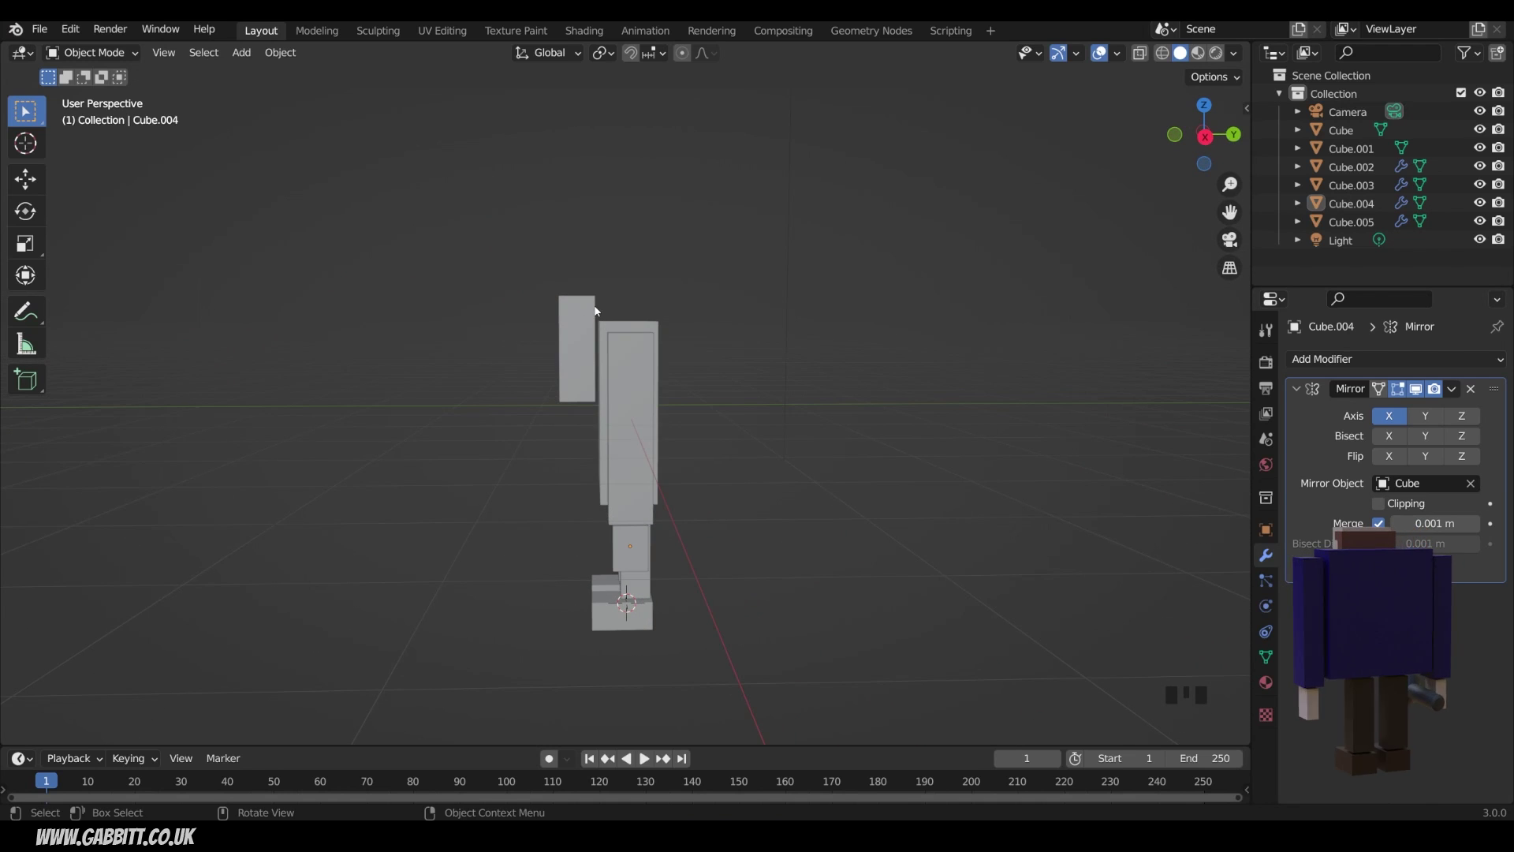
right_click(600, 312)
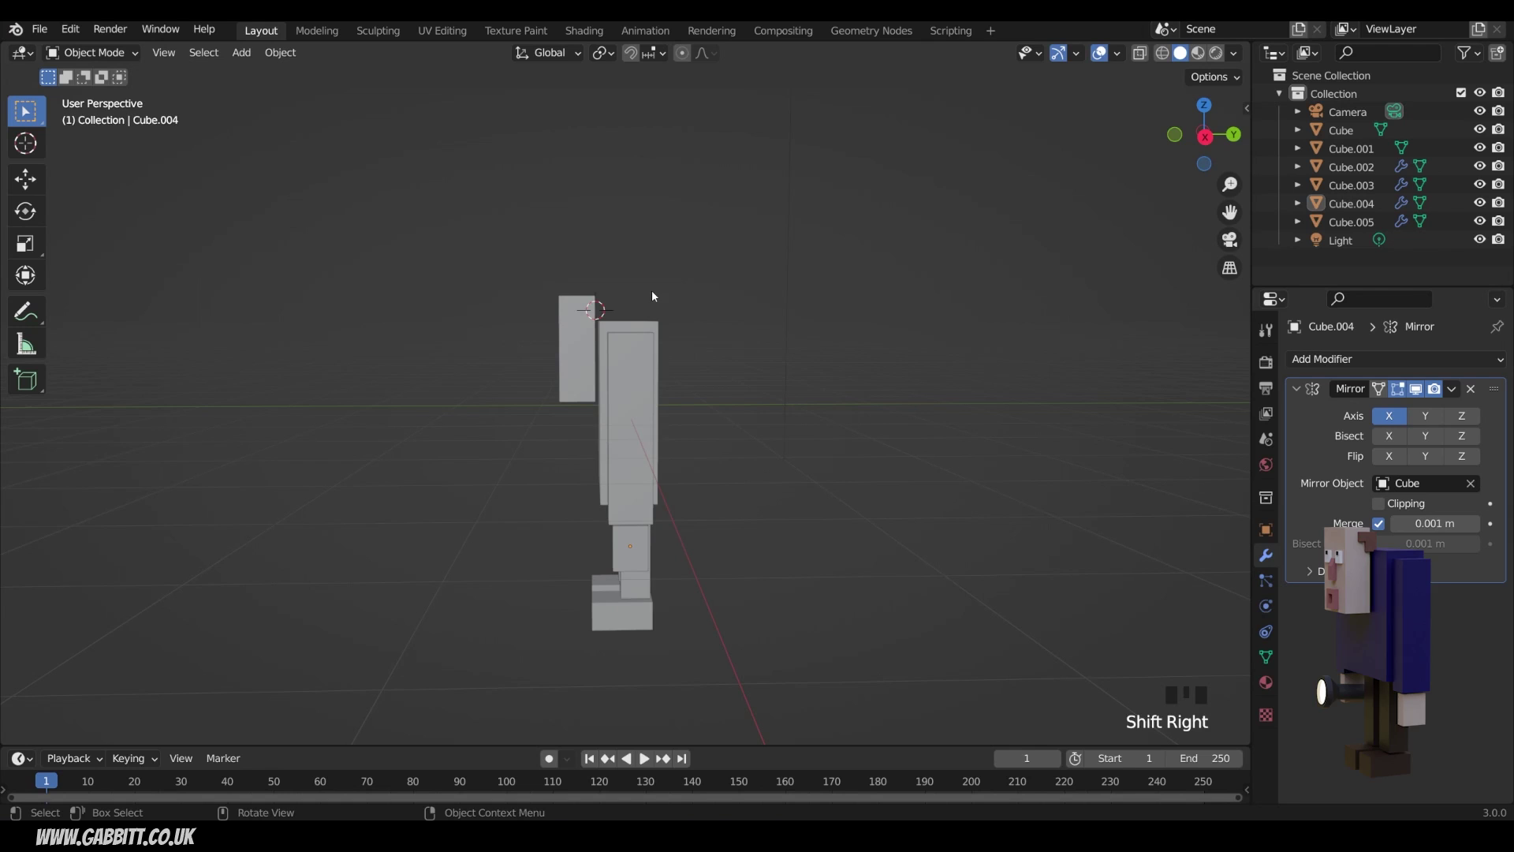
key(shift+a)
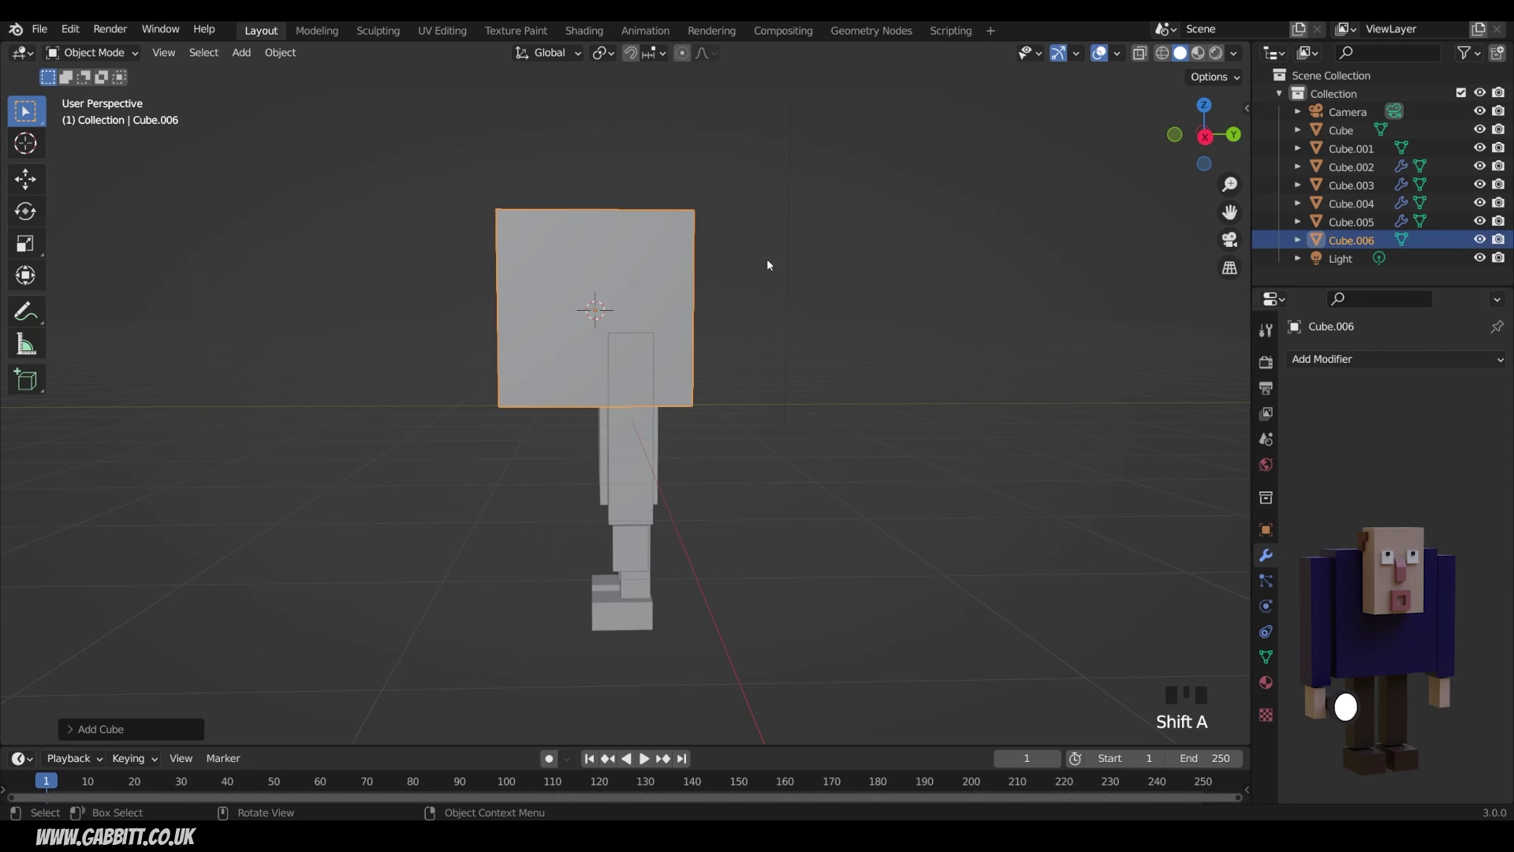
key(s)
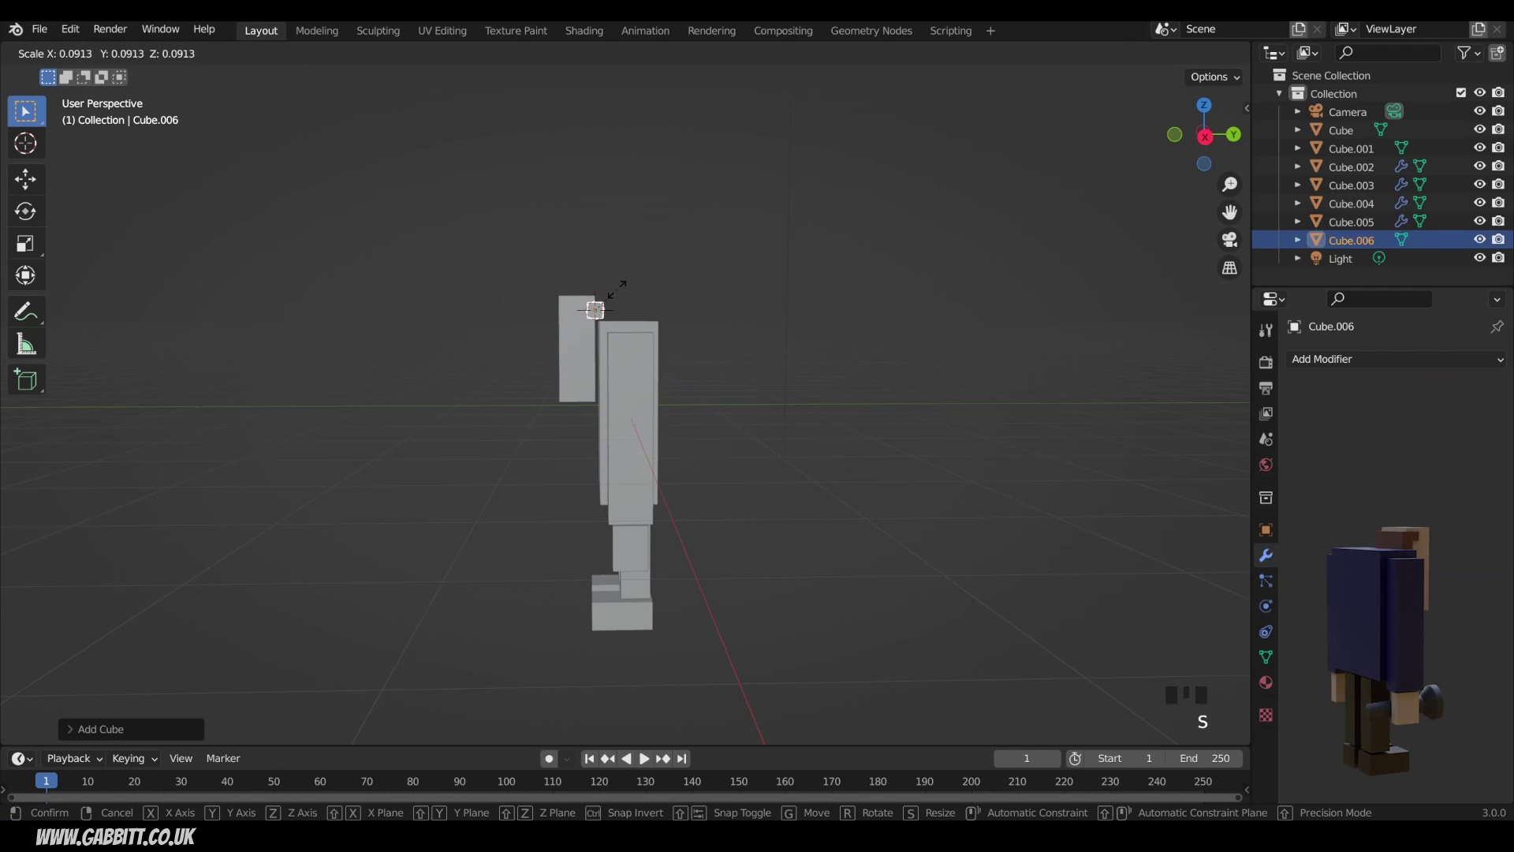
key(KP_1)
scroll(up, 3)
drag(755, 248, 784, 329)
key(s)
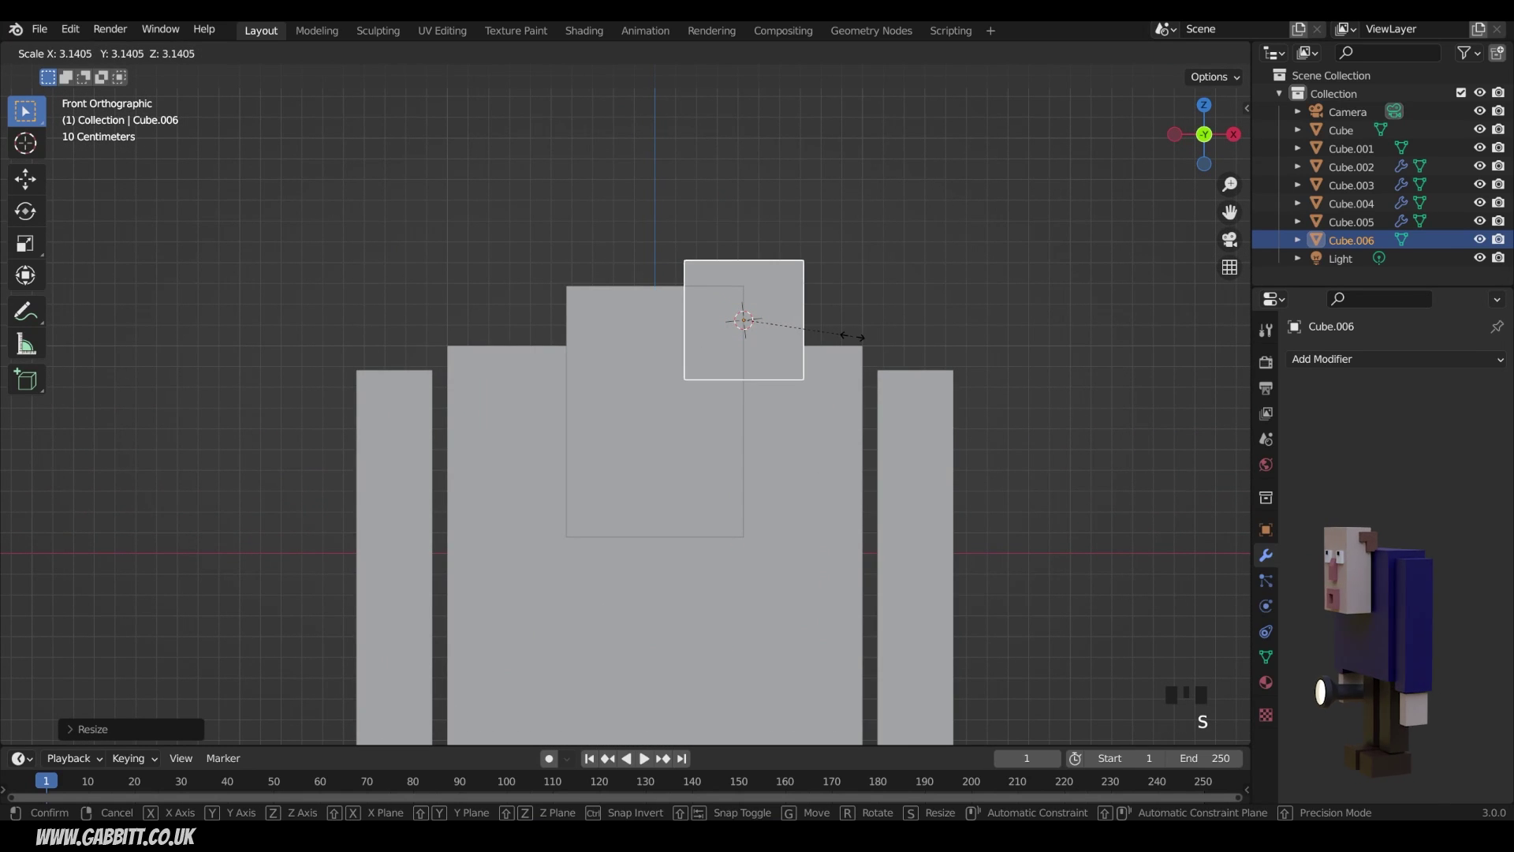
key(g)
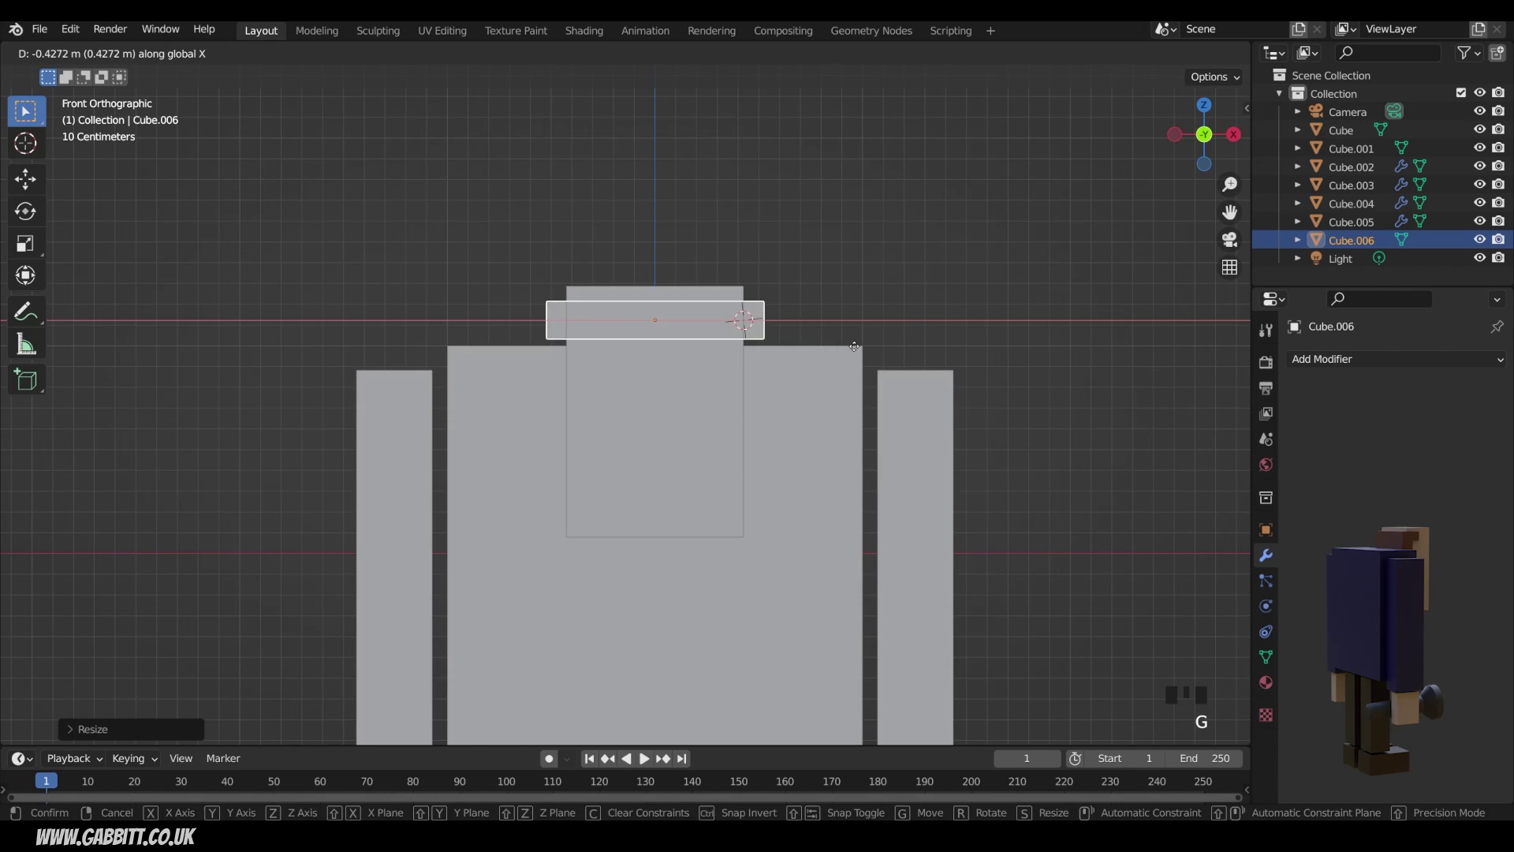
key(s)
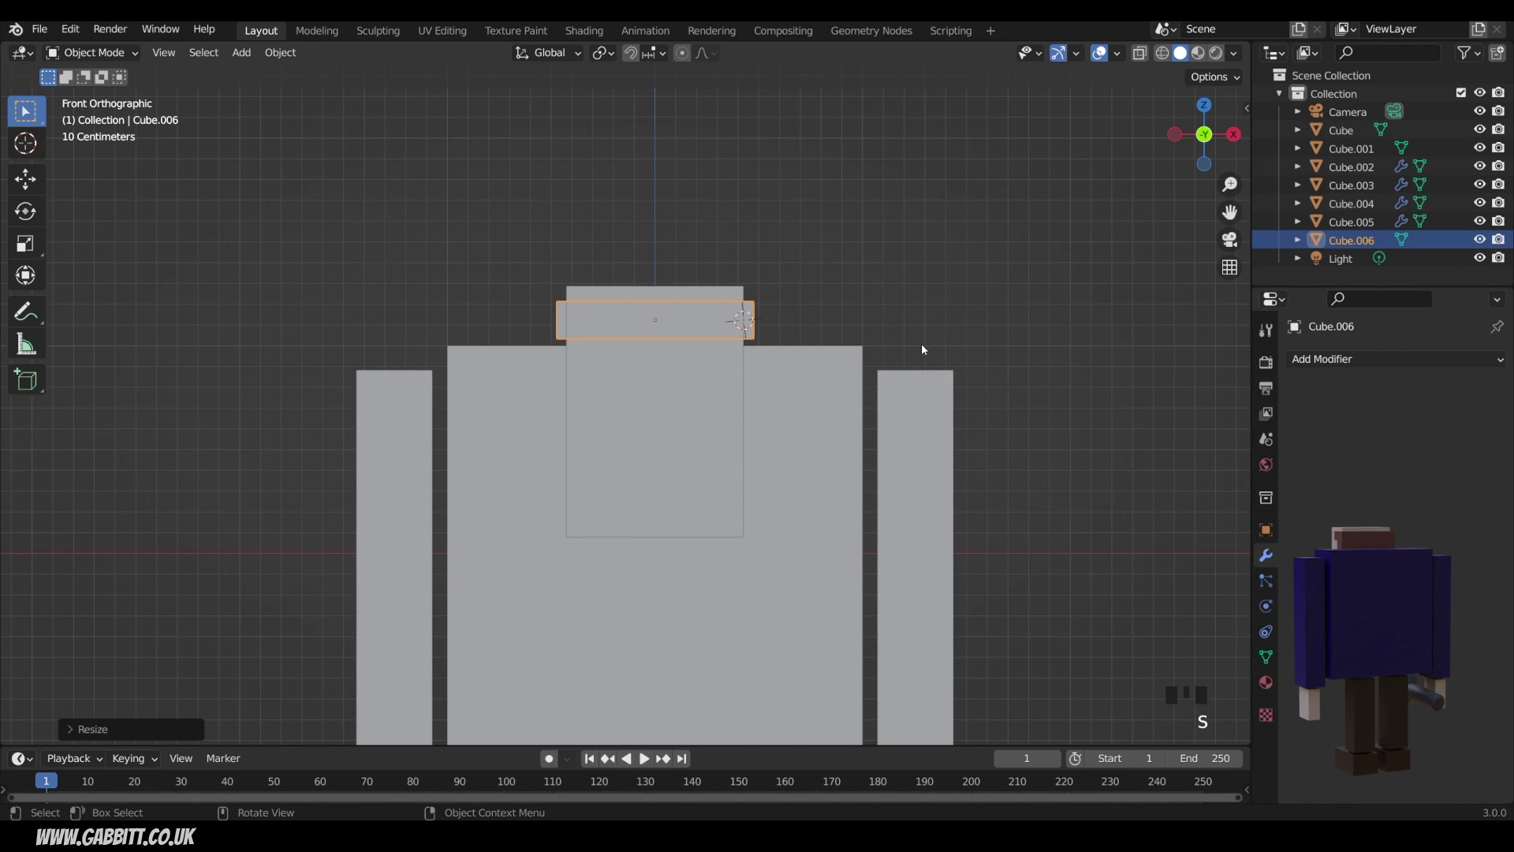
Enter Edit Mode on the bar, orbit around it and bring up the View menu for Local View.
drag(864, 371, 549, 341)
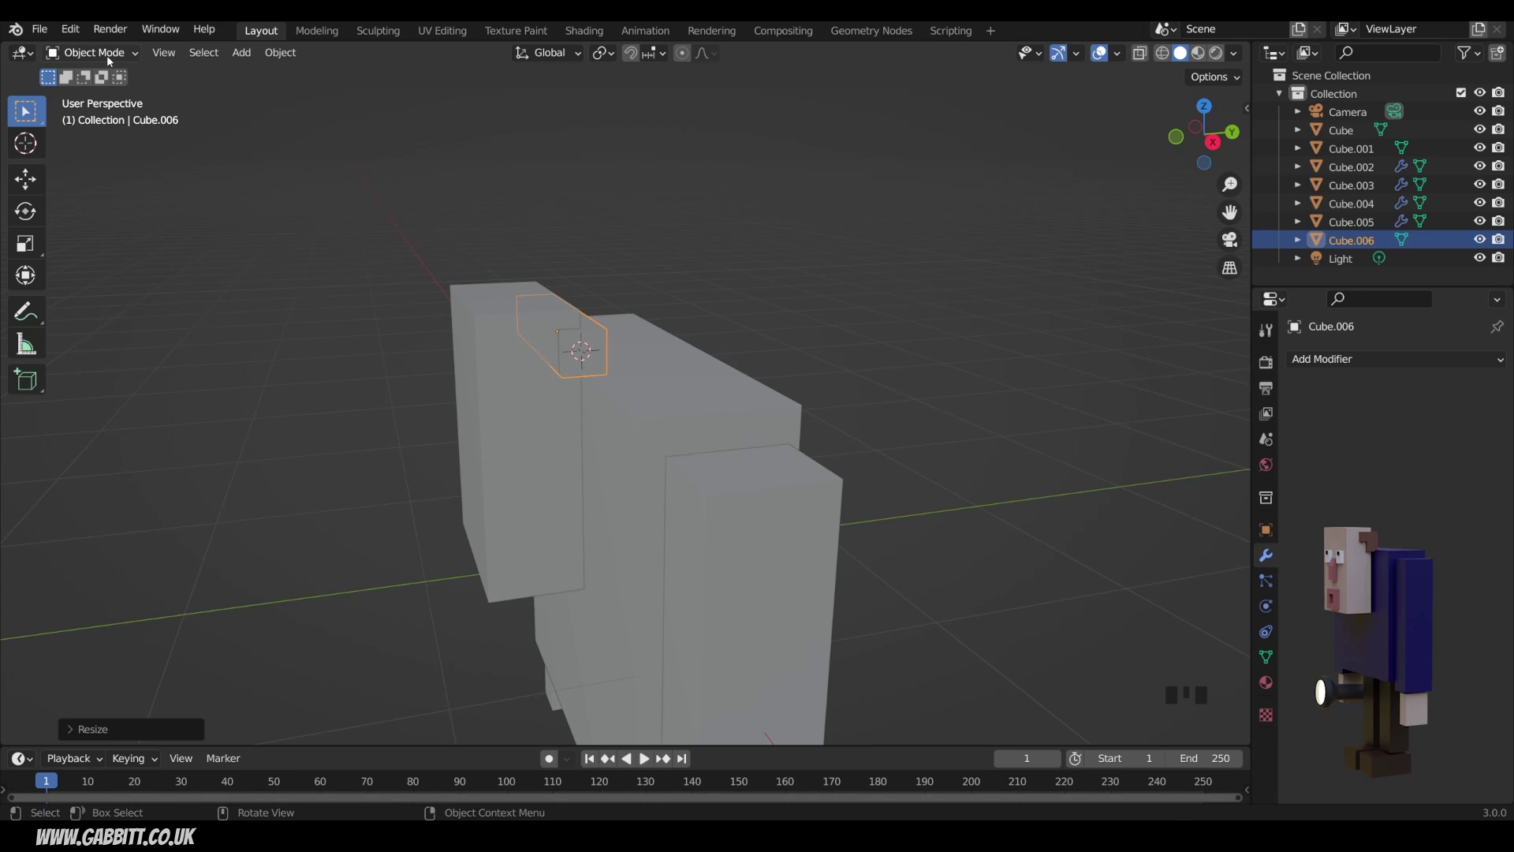
drag(105, 59, 112, 96)
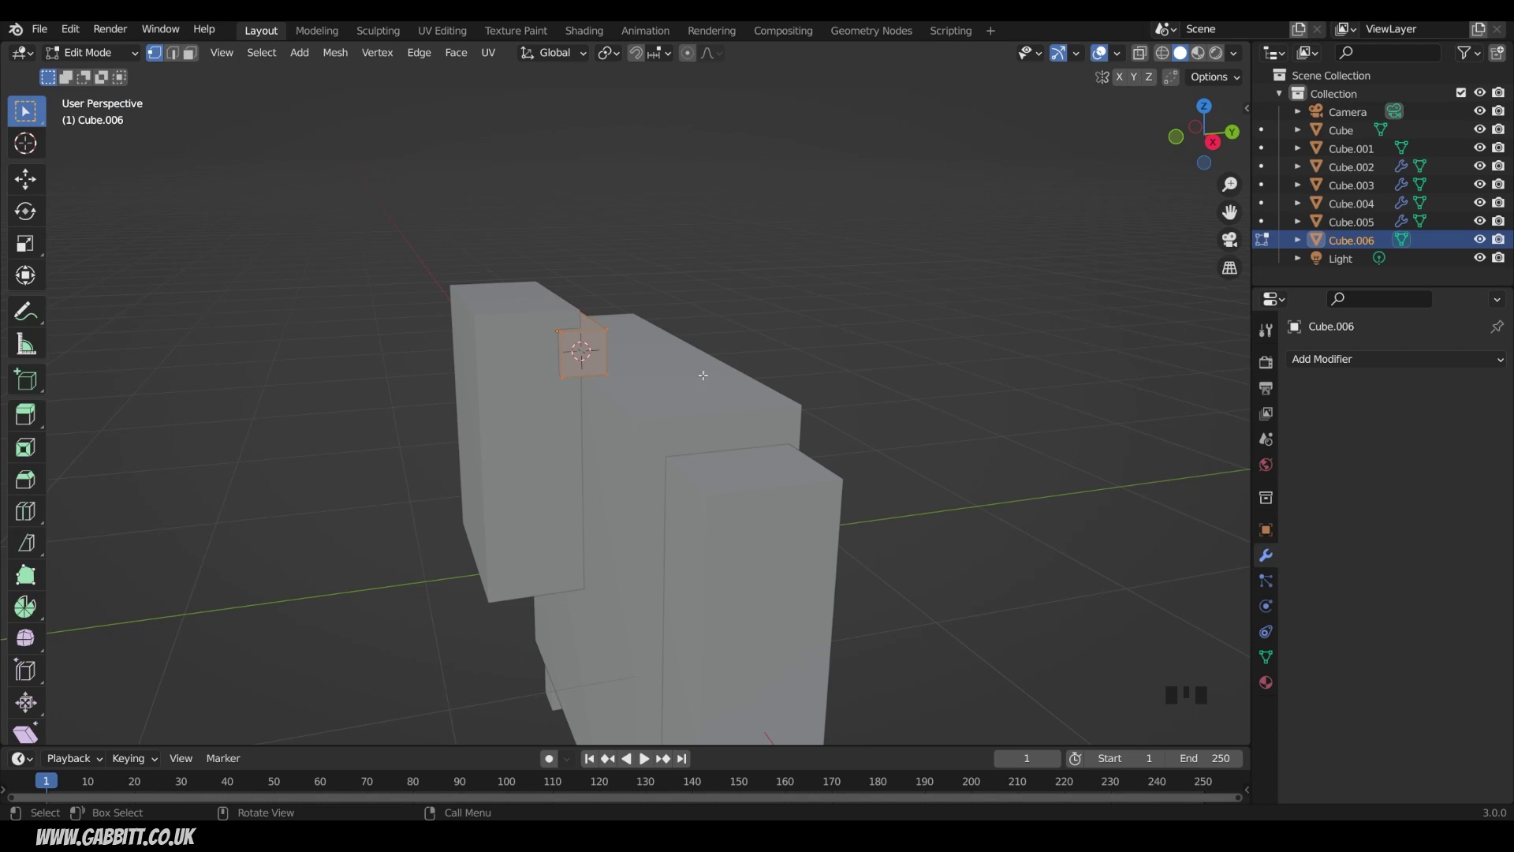
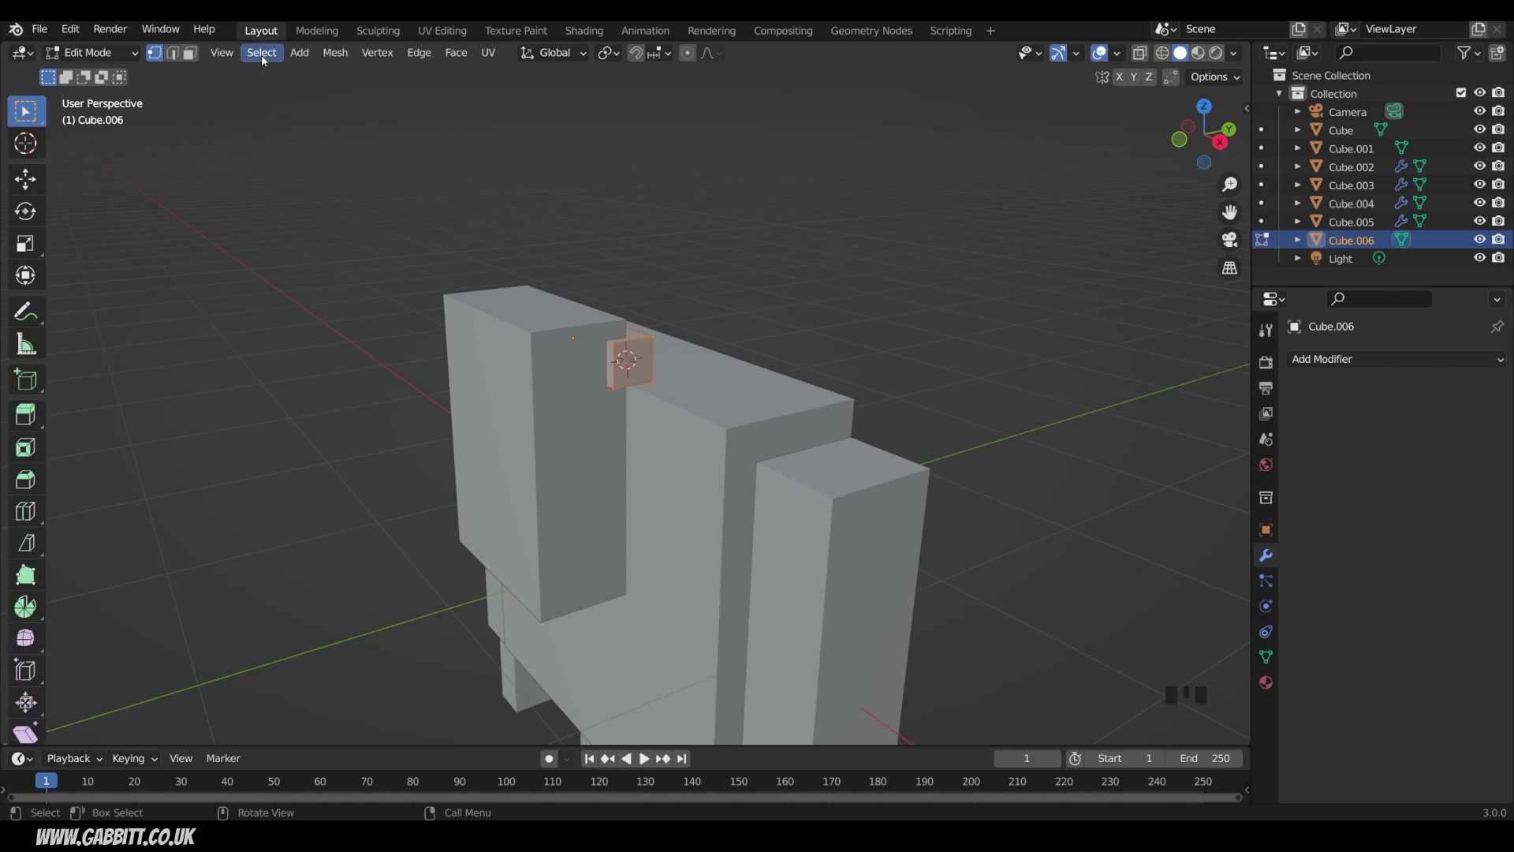
click(236, 56)
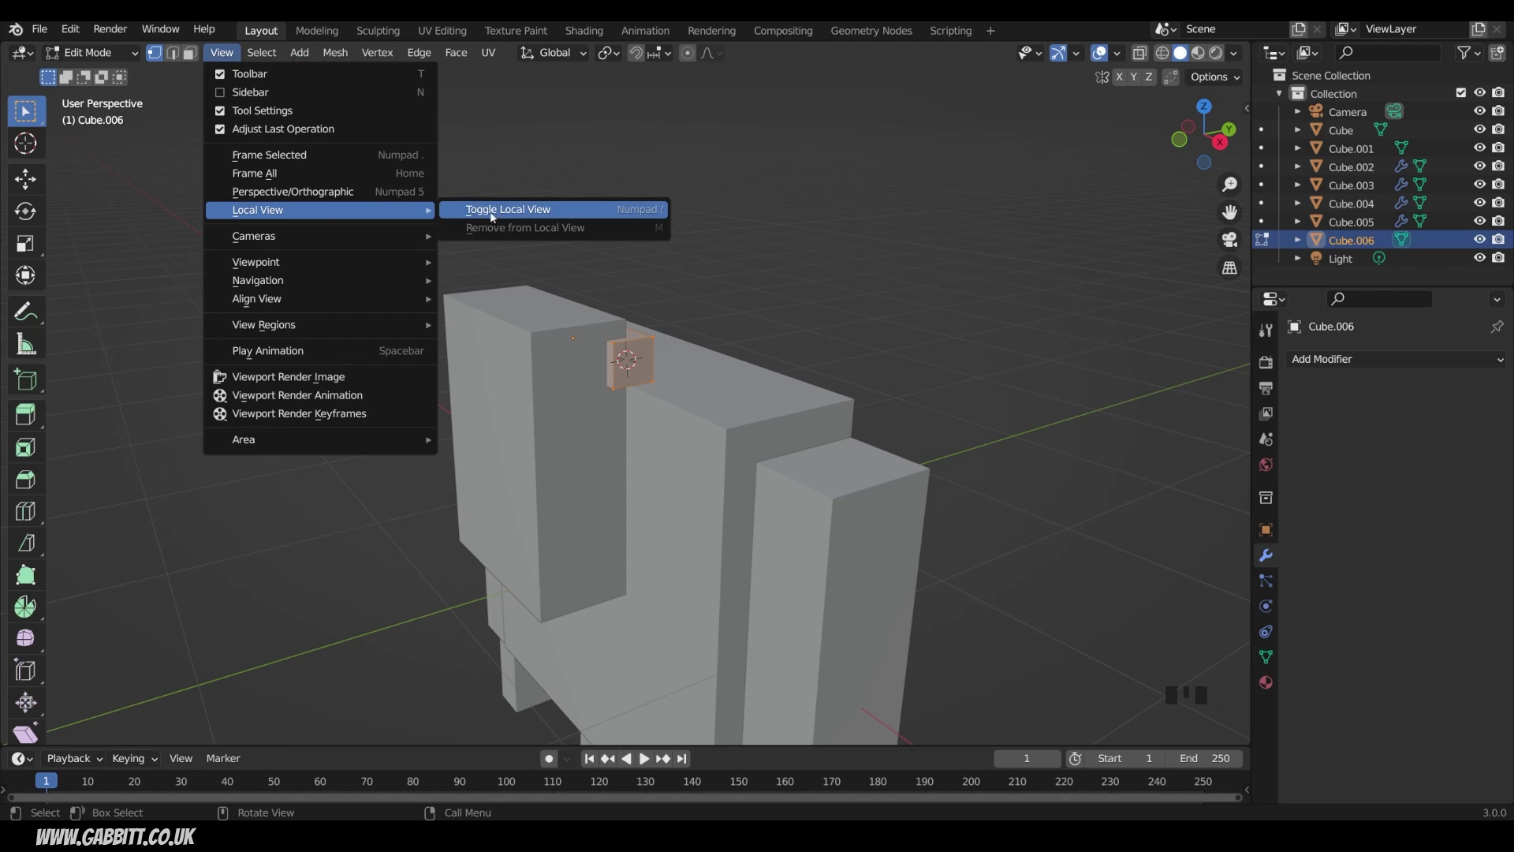
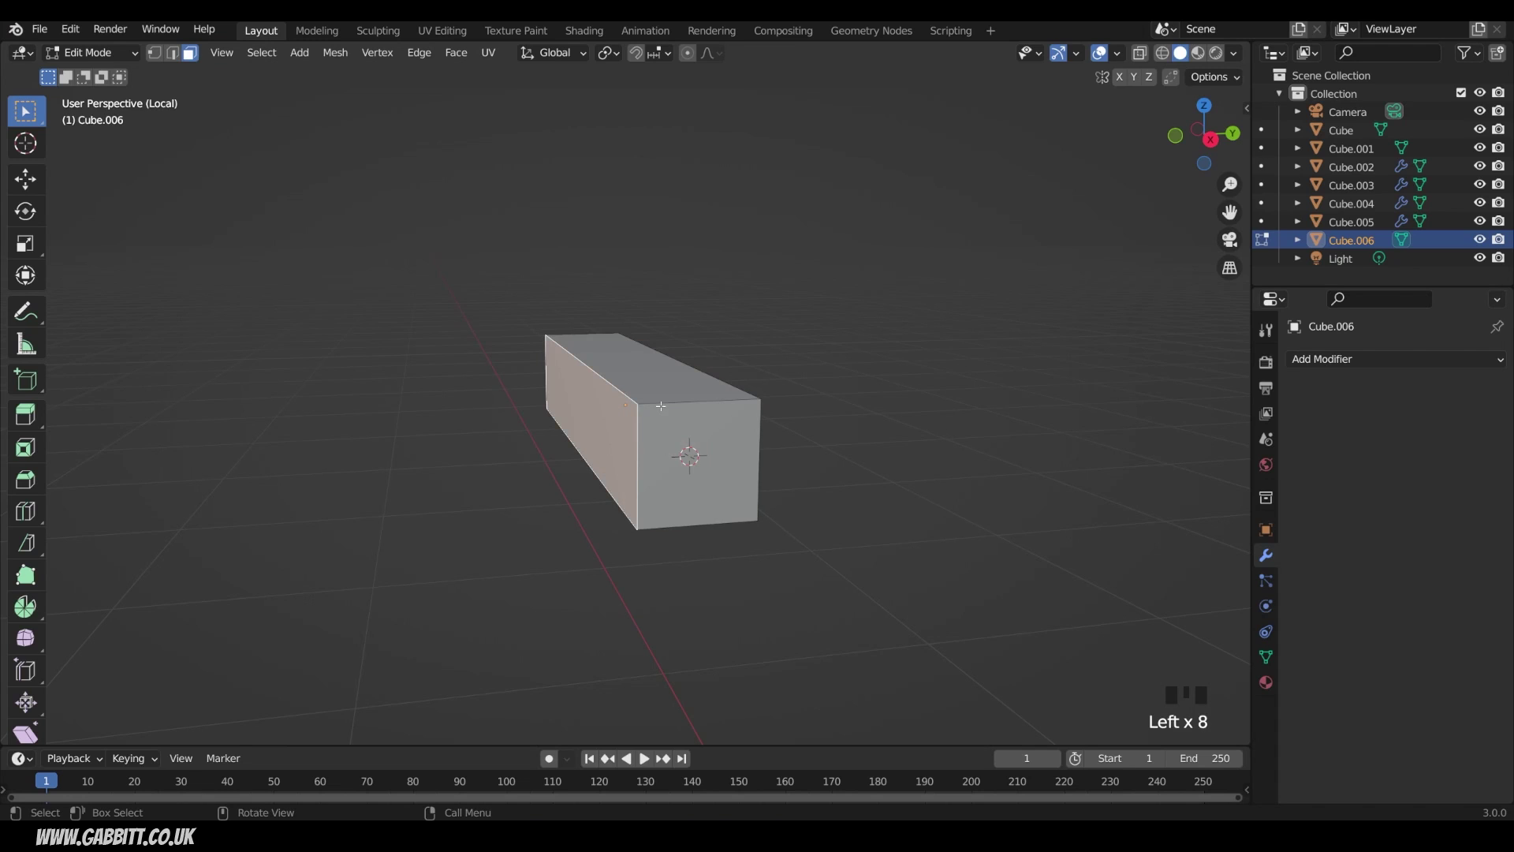
Isolate the bar in Local View, adjust its transform and switch through vertex, edge and face select modes.
key(g)
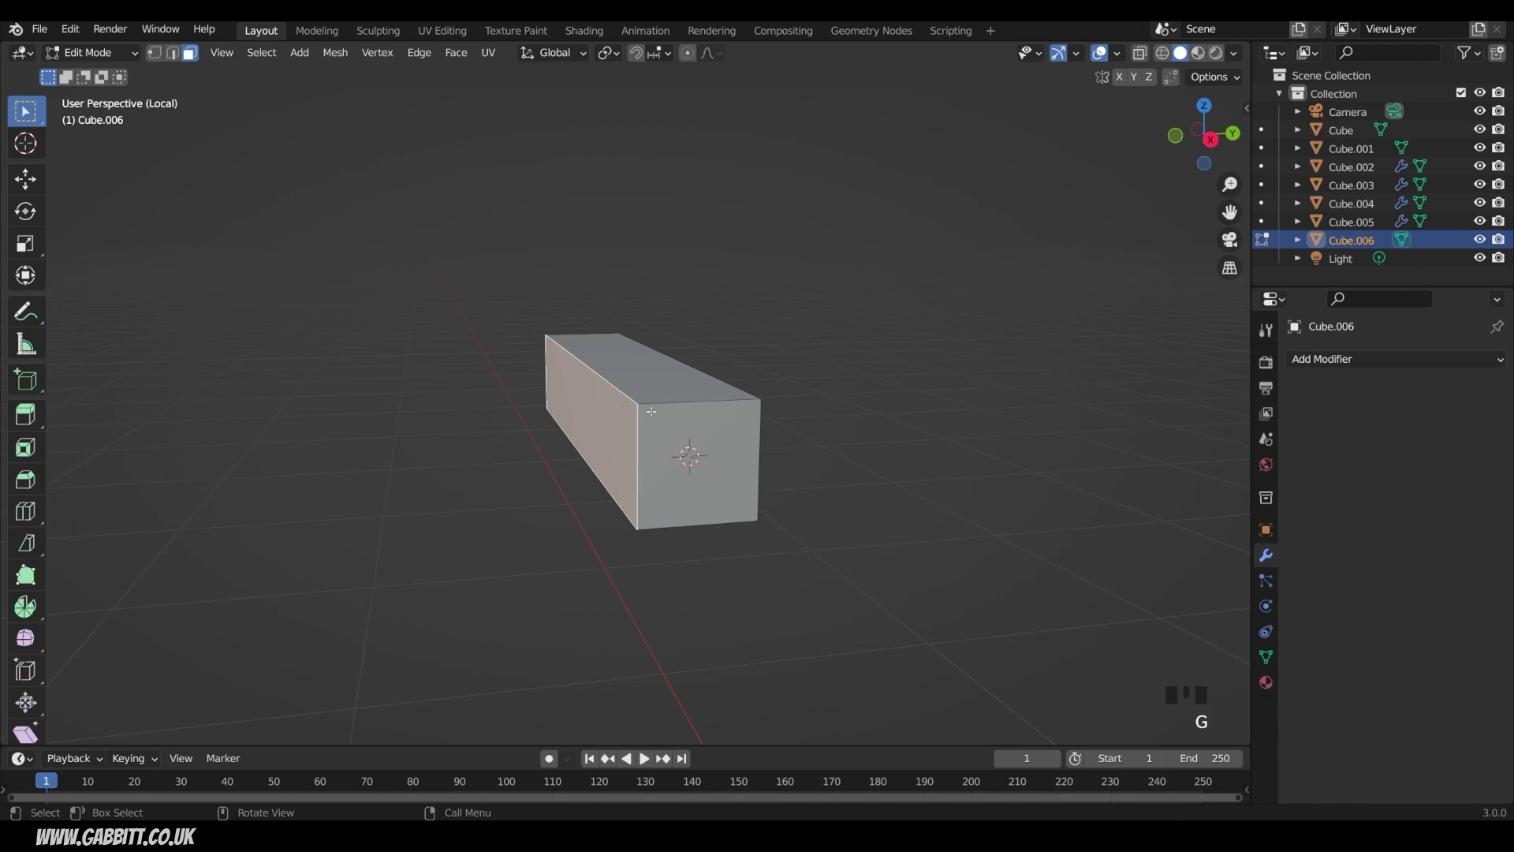
key(r)
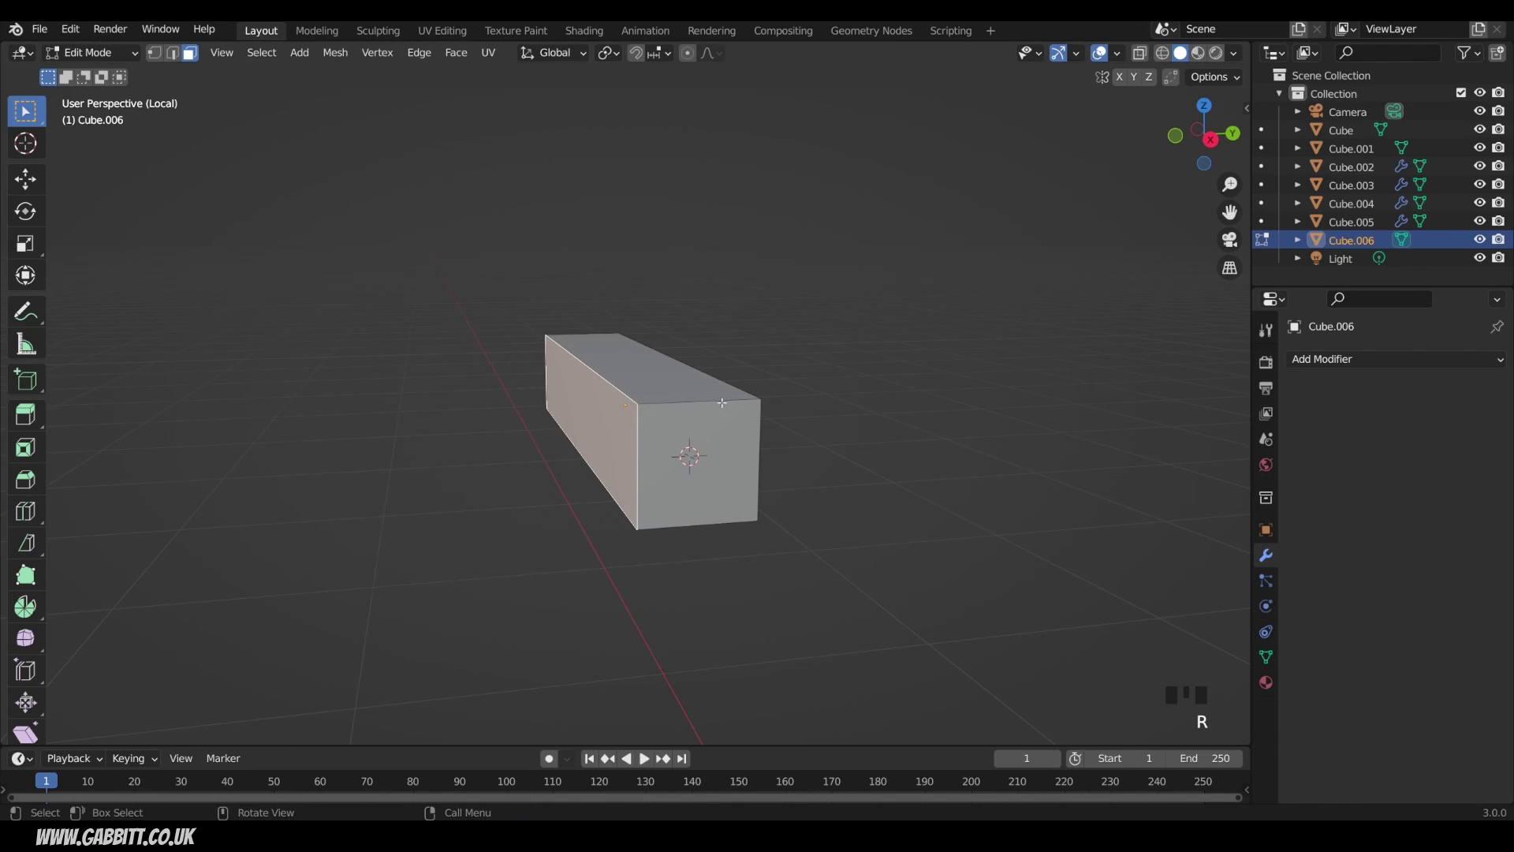
key(s)
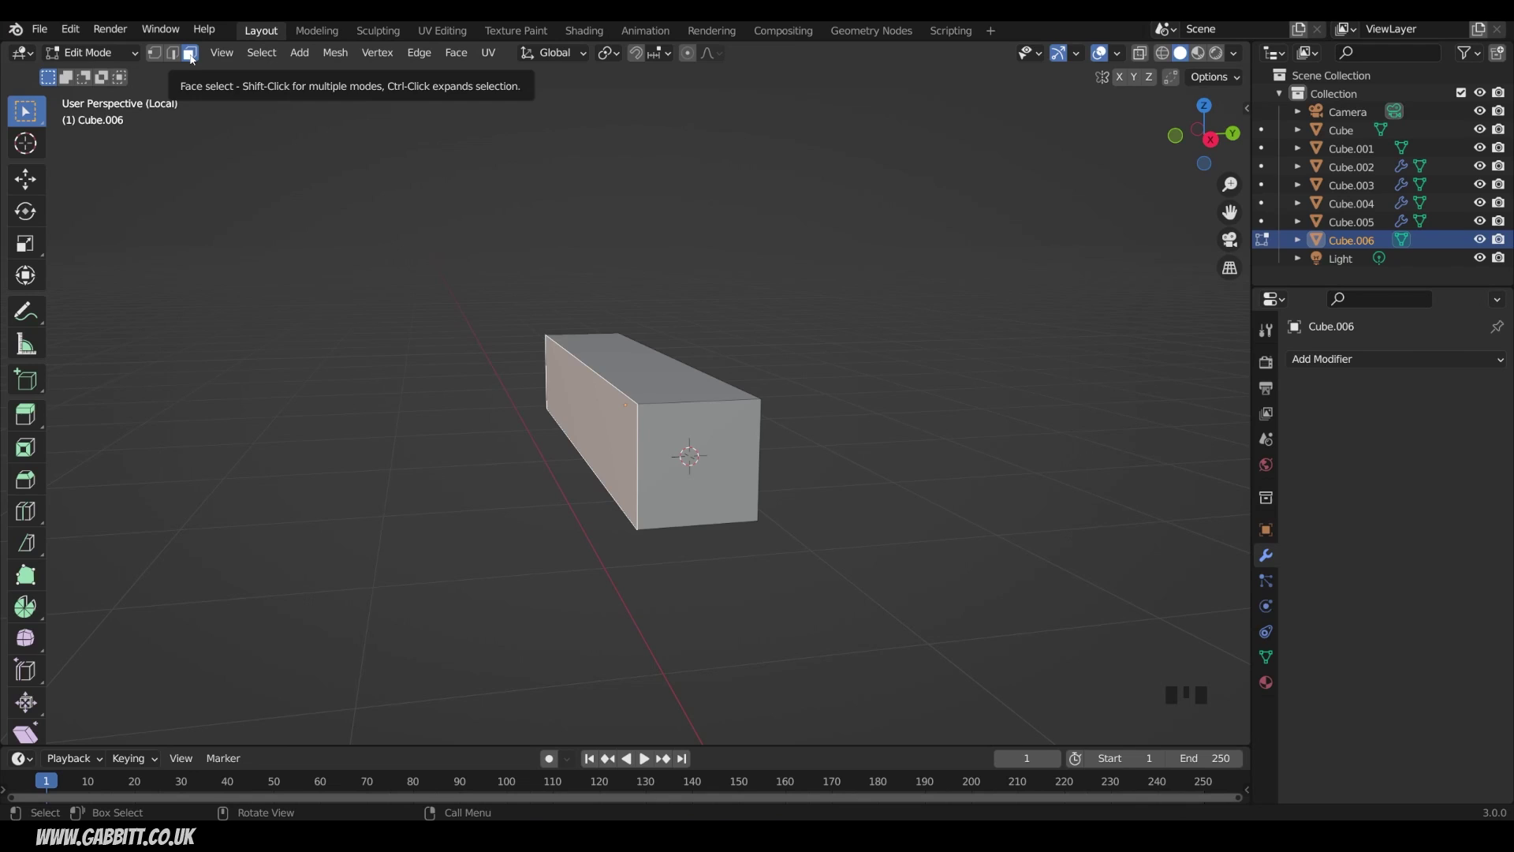
key(1)
key(2)
key(3)
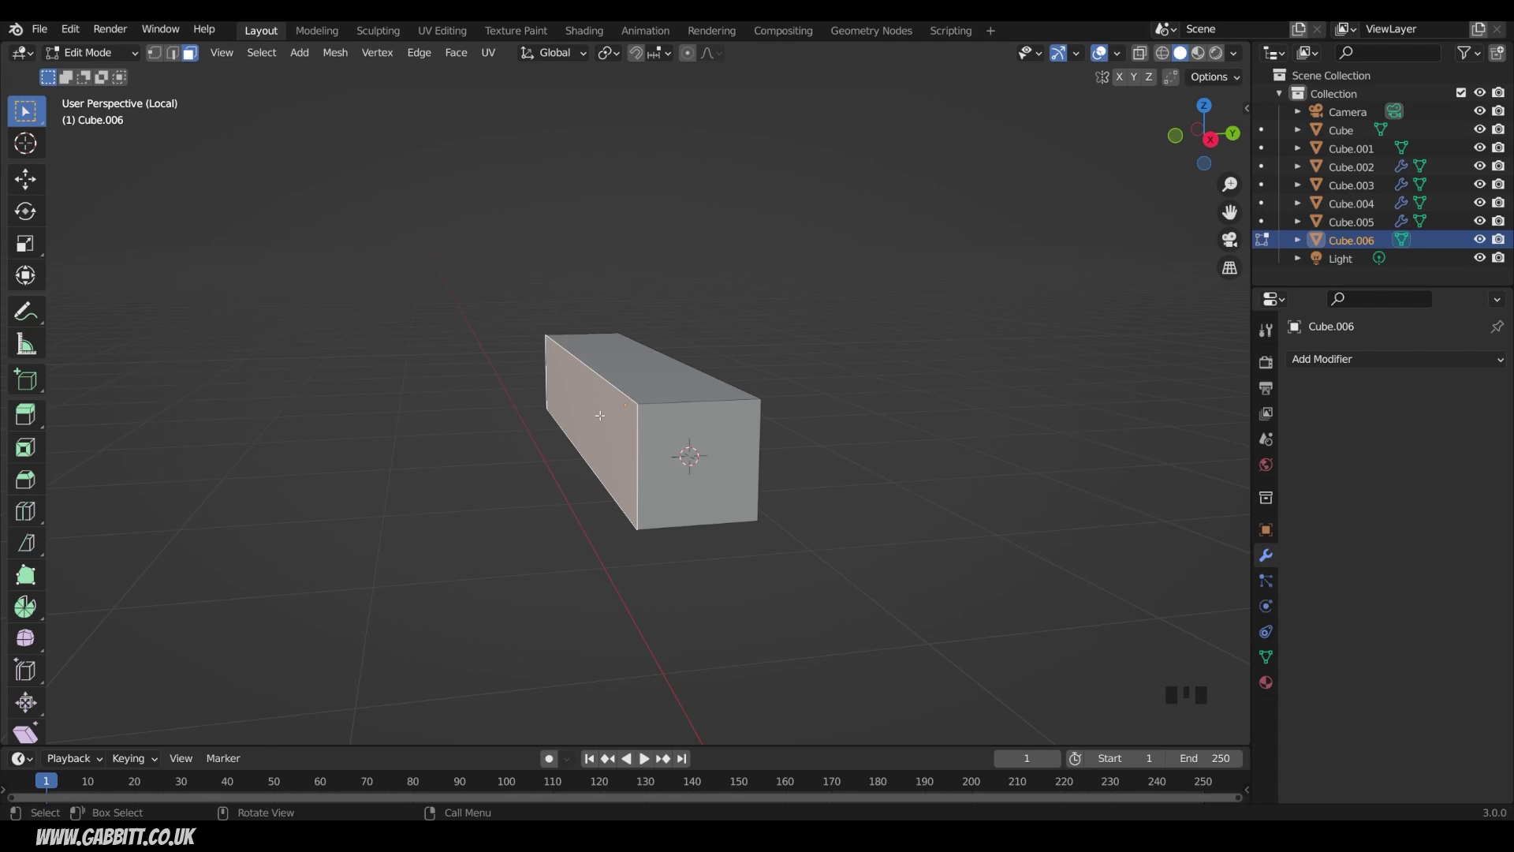
Extrude the bar's end face outward, briefly toggling Local View to check it against the whole character.
key(e)
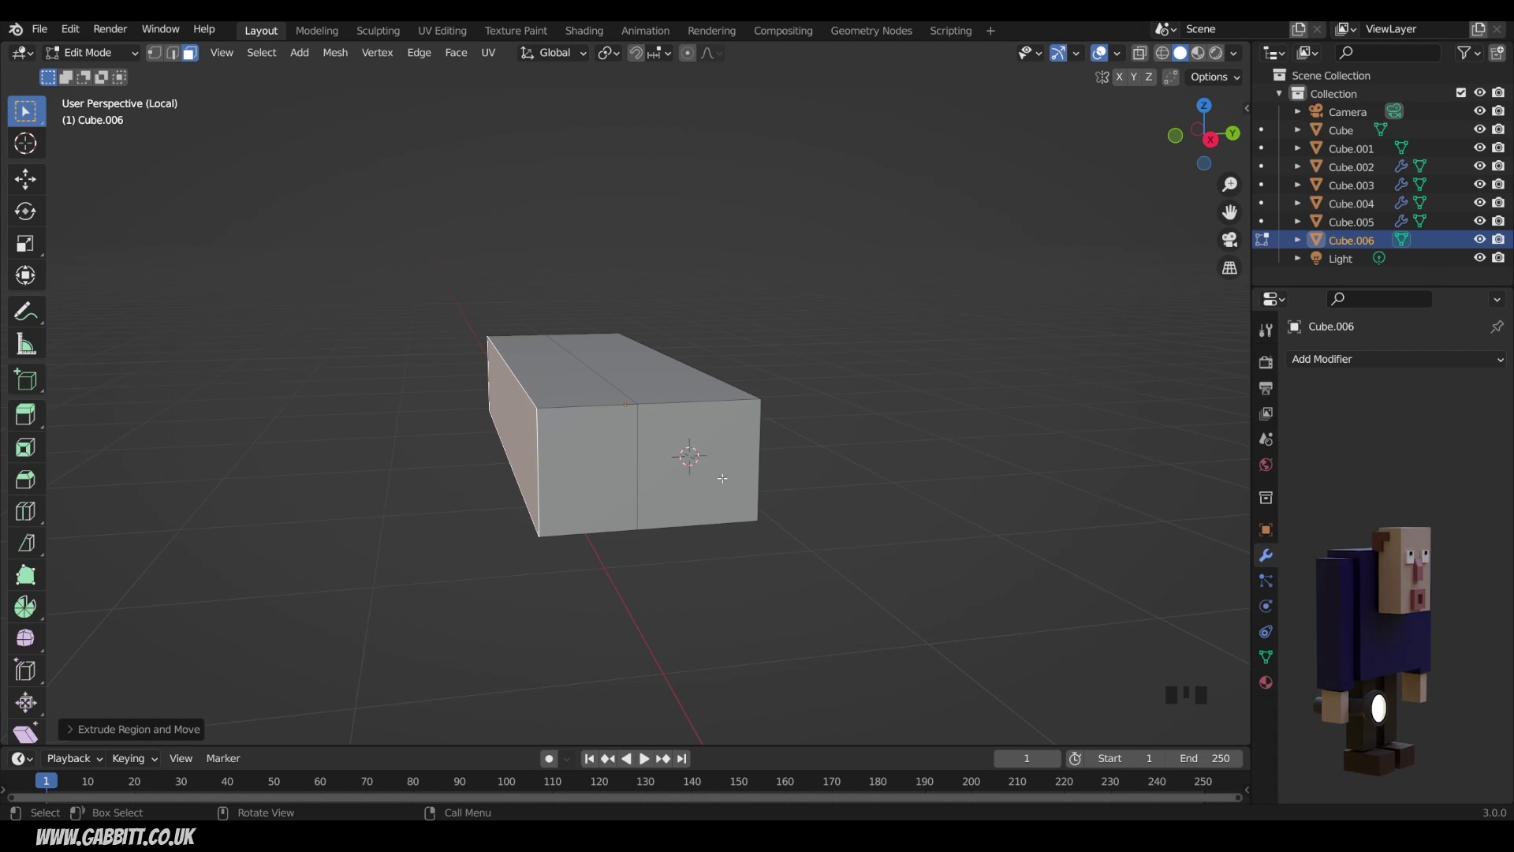
key(KP_Divide)
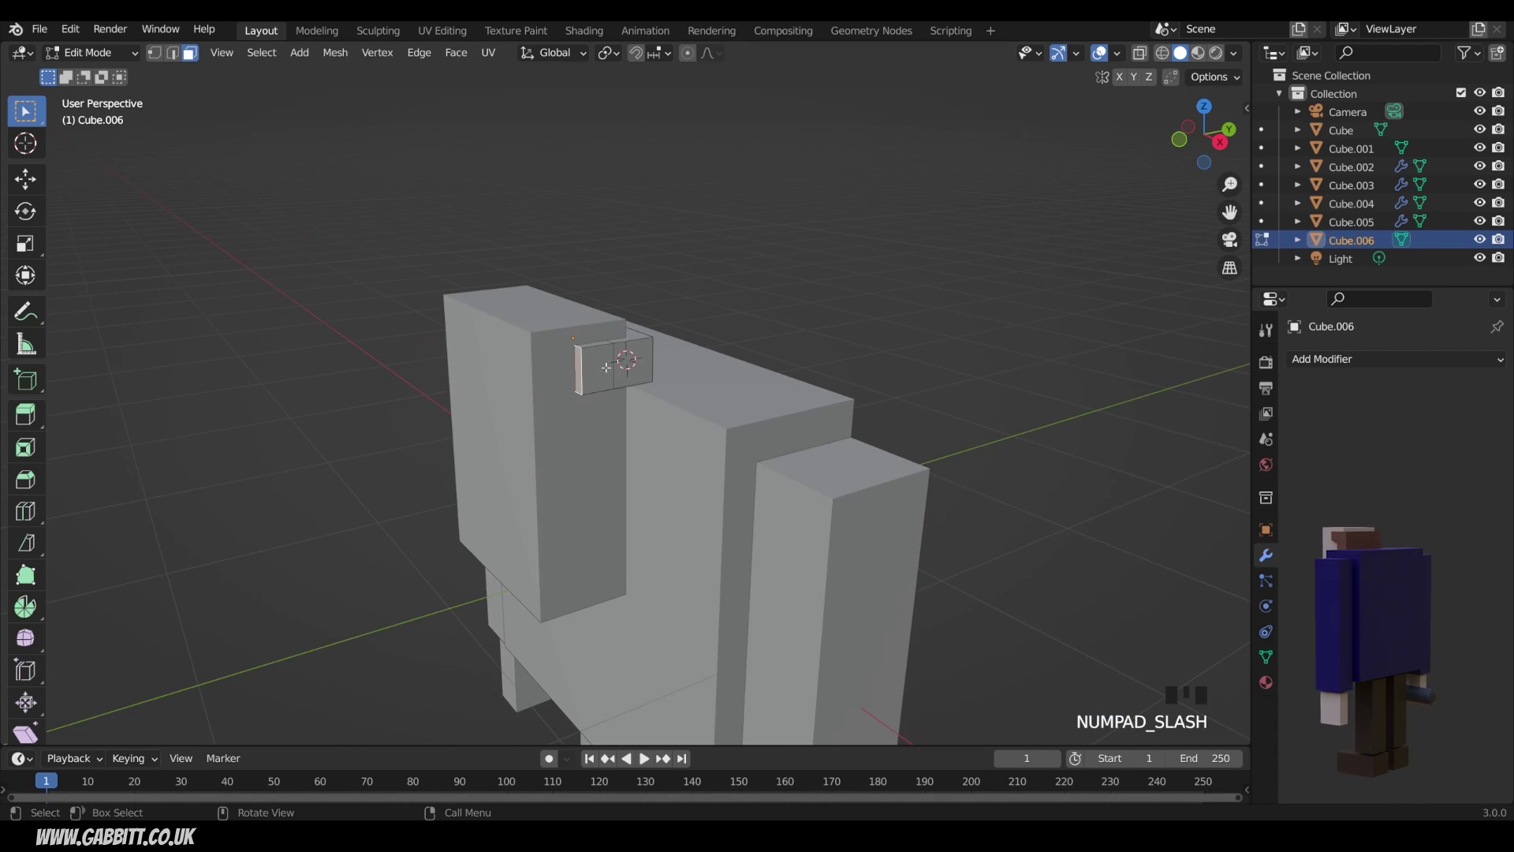
key(KP_Divide)
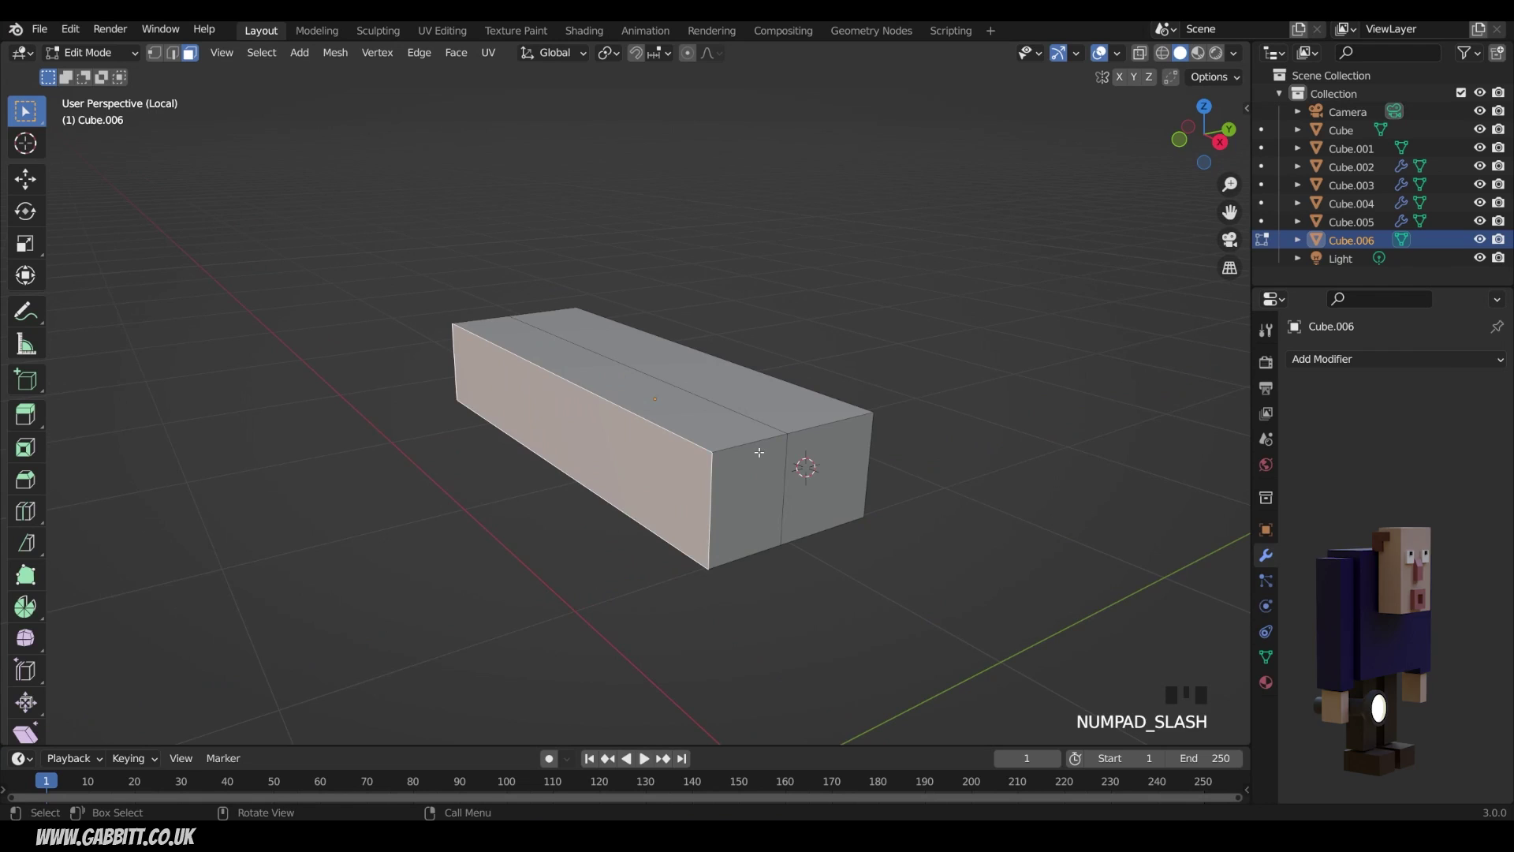
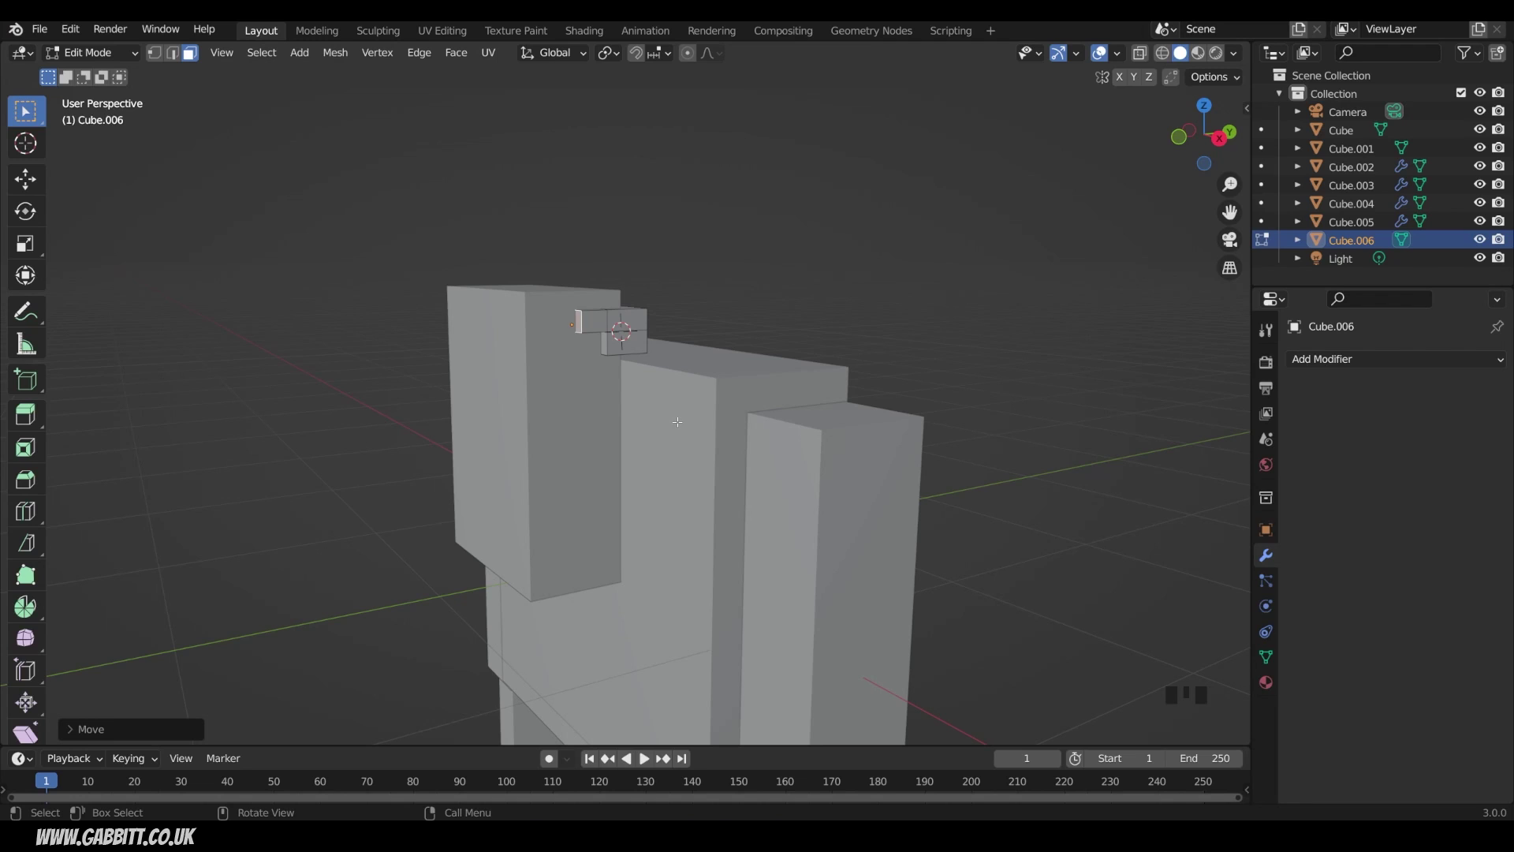
Add a plane to the block's mesh and move it up through the block as a cutting surface.
key(shift+a)
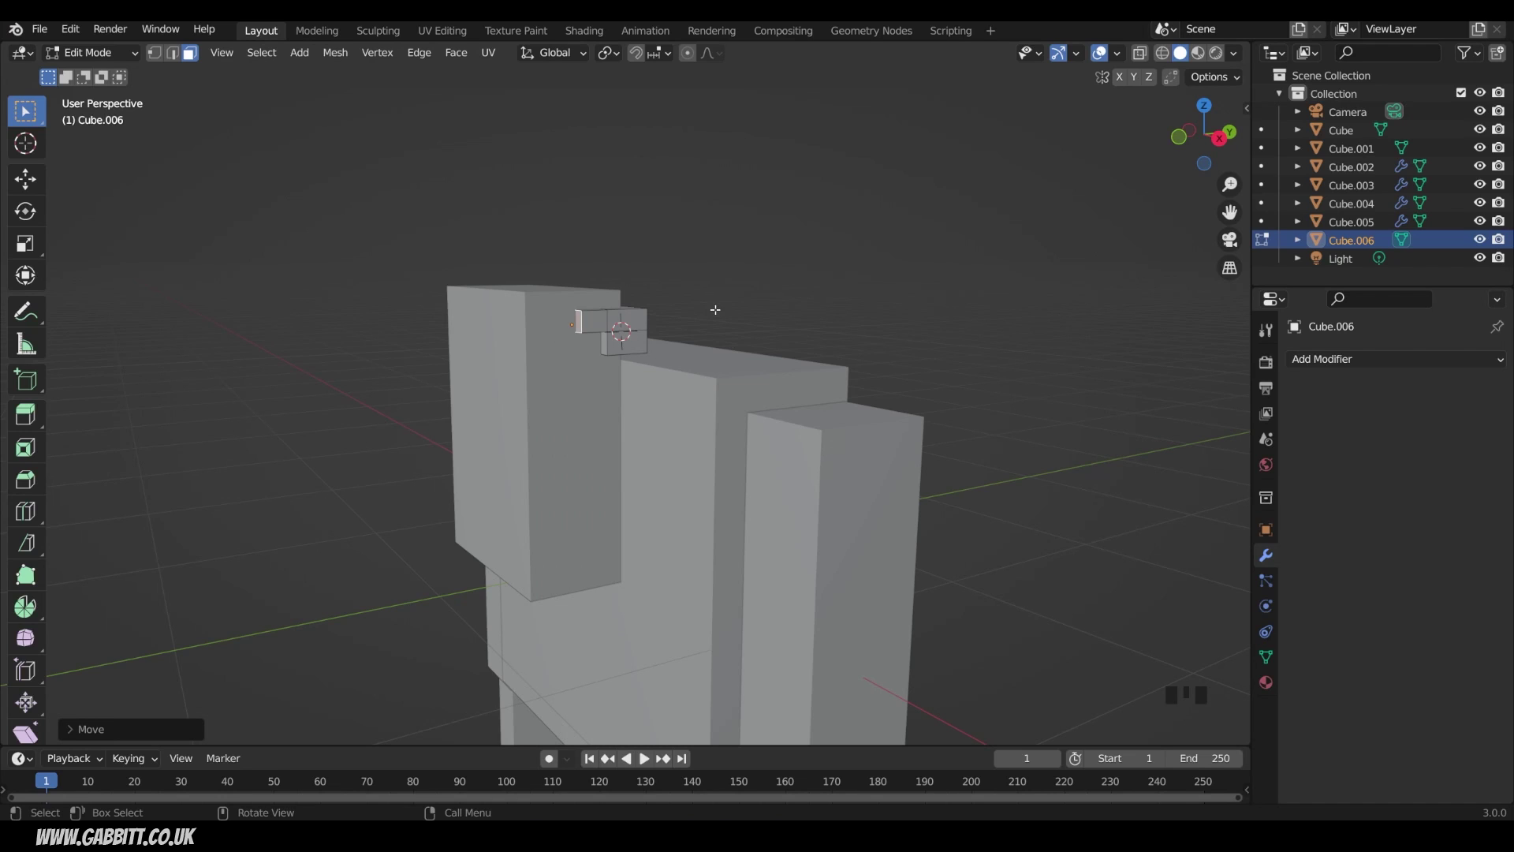
key(shift+a)
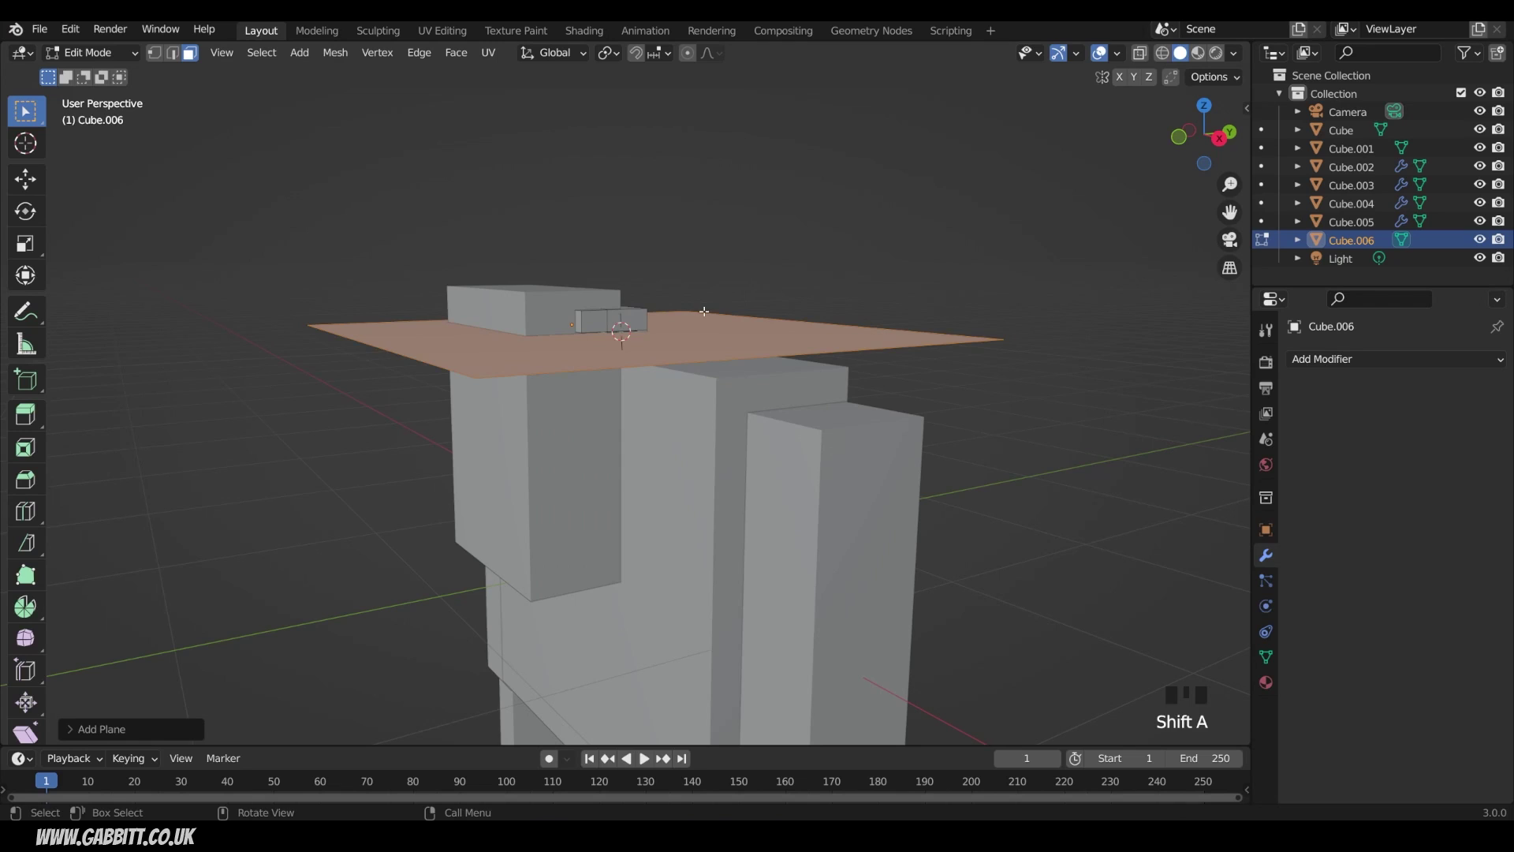
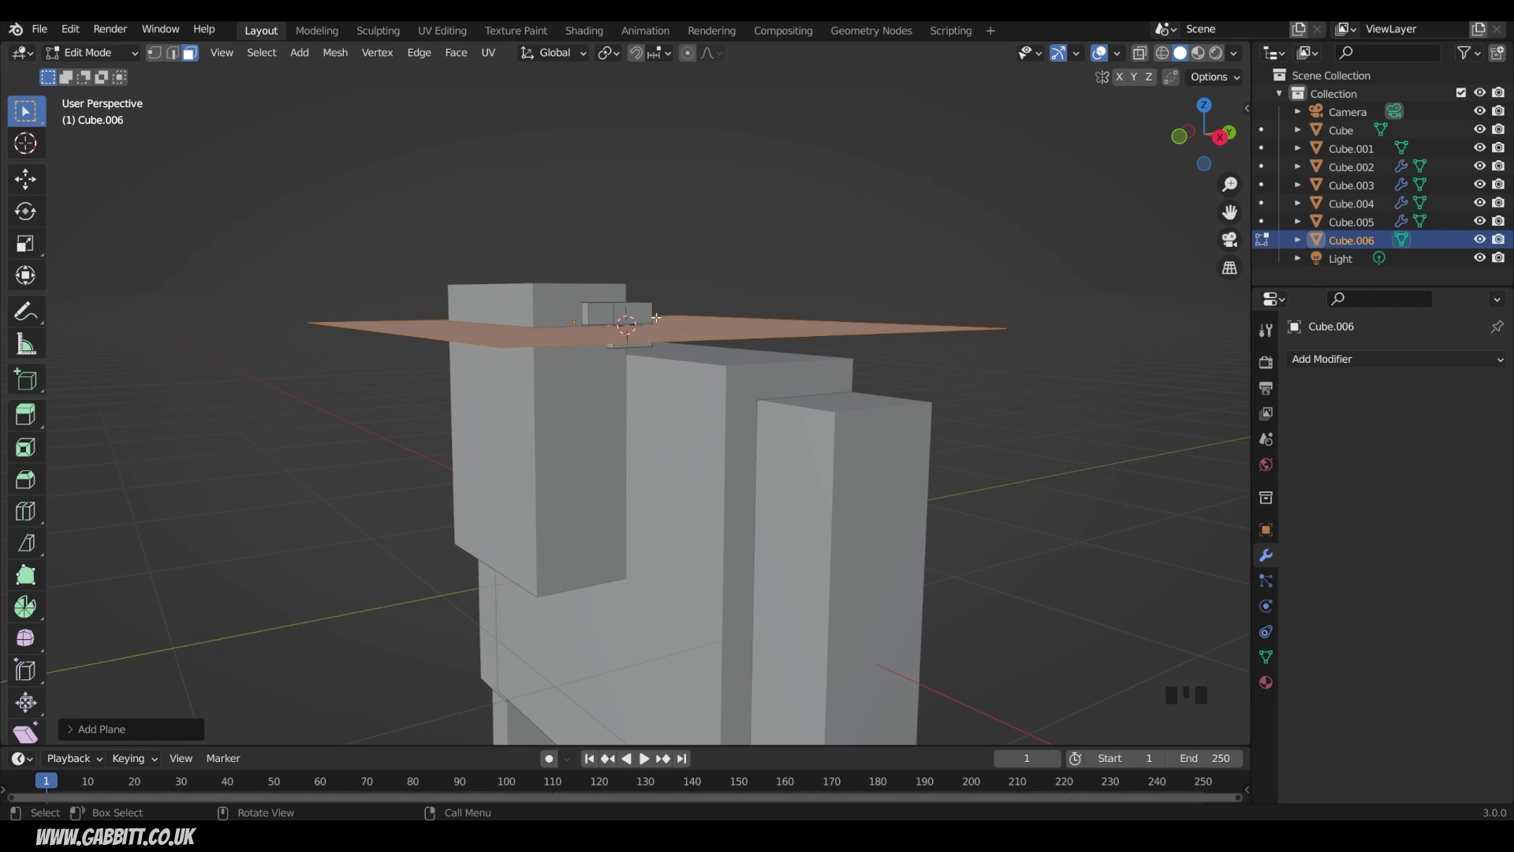
key(Tab)
key(g)
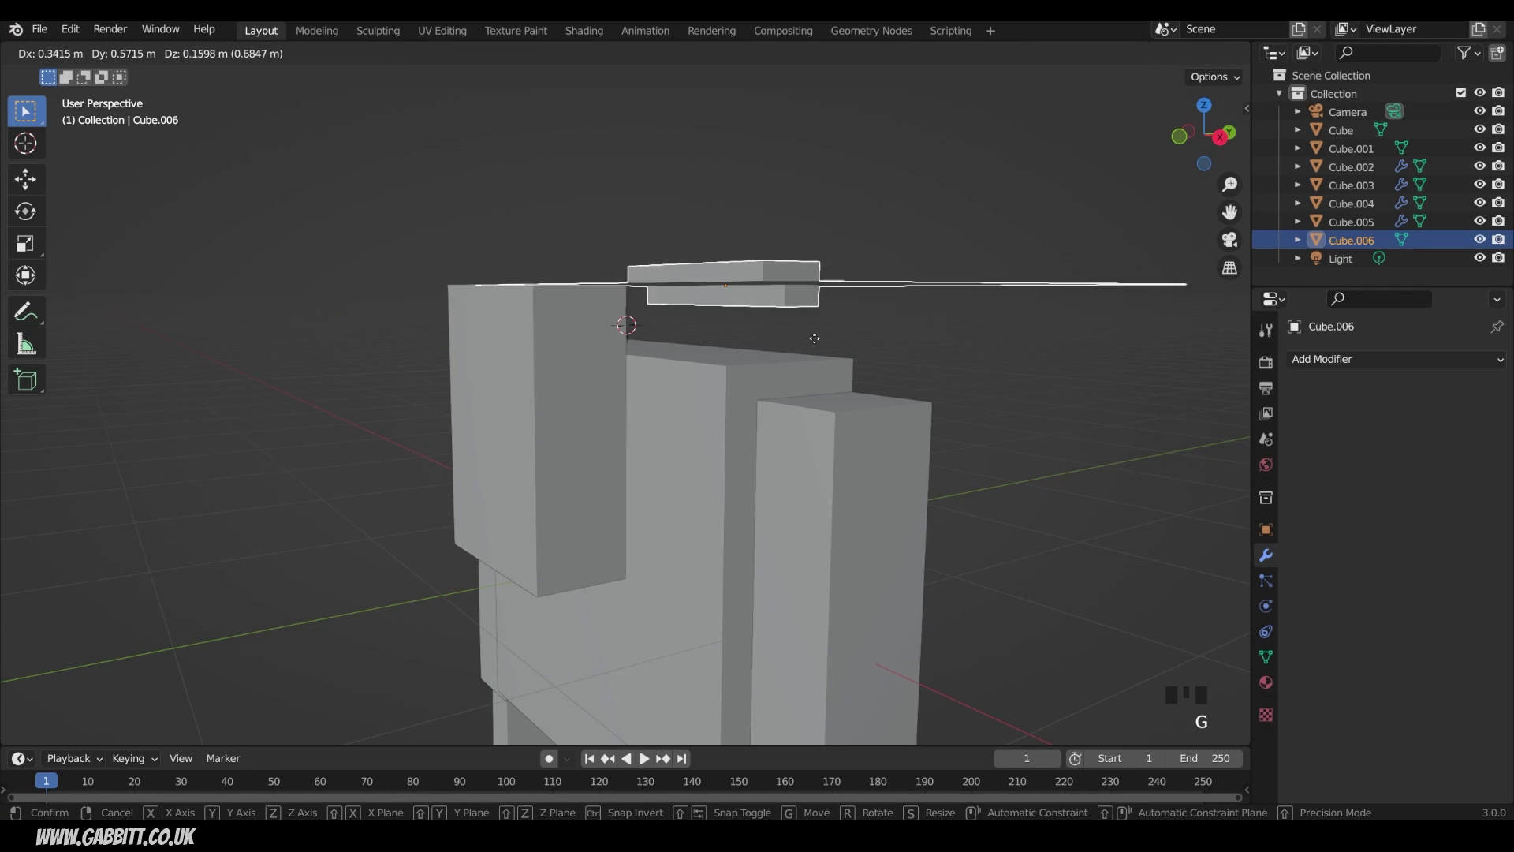
drag(862, 278, 861, 286)
key(Tab)
middle_click(736, 332)
key(a)
Separate the cut block into a stepped shape, delete the leftover plane and return to Object Mode.
key(p)
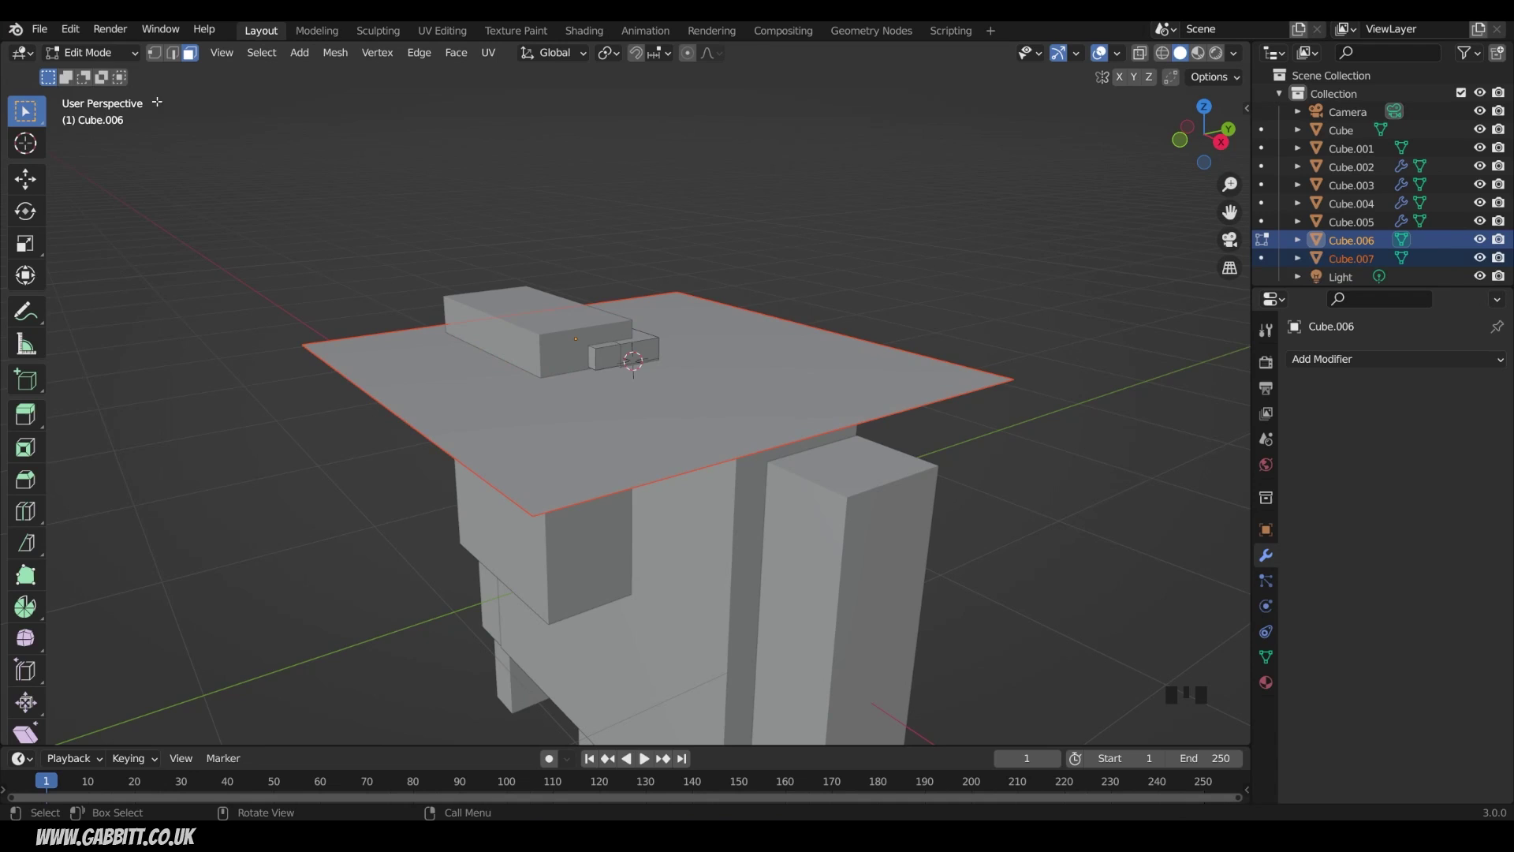
drag(131, 61, 131, 79)
click(776, 388)
click(656, 342)
click(753, 374)
key(Delete)
drag(692, 393, 655, 368)
key(shift+a)
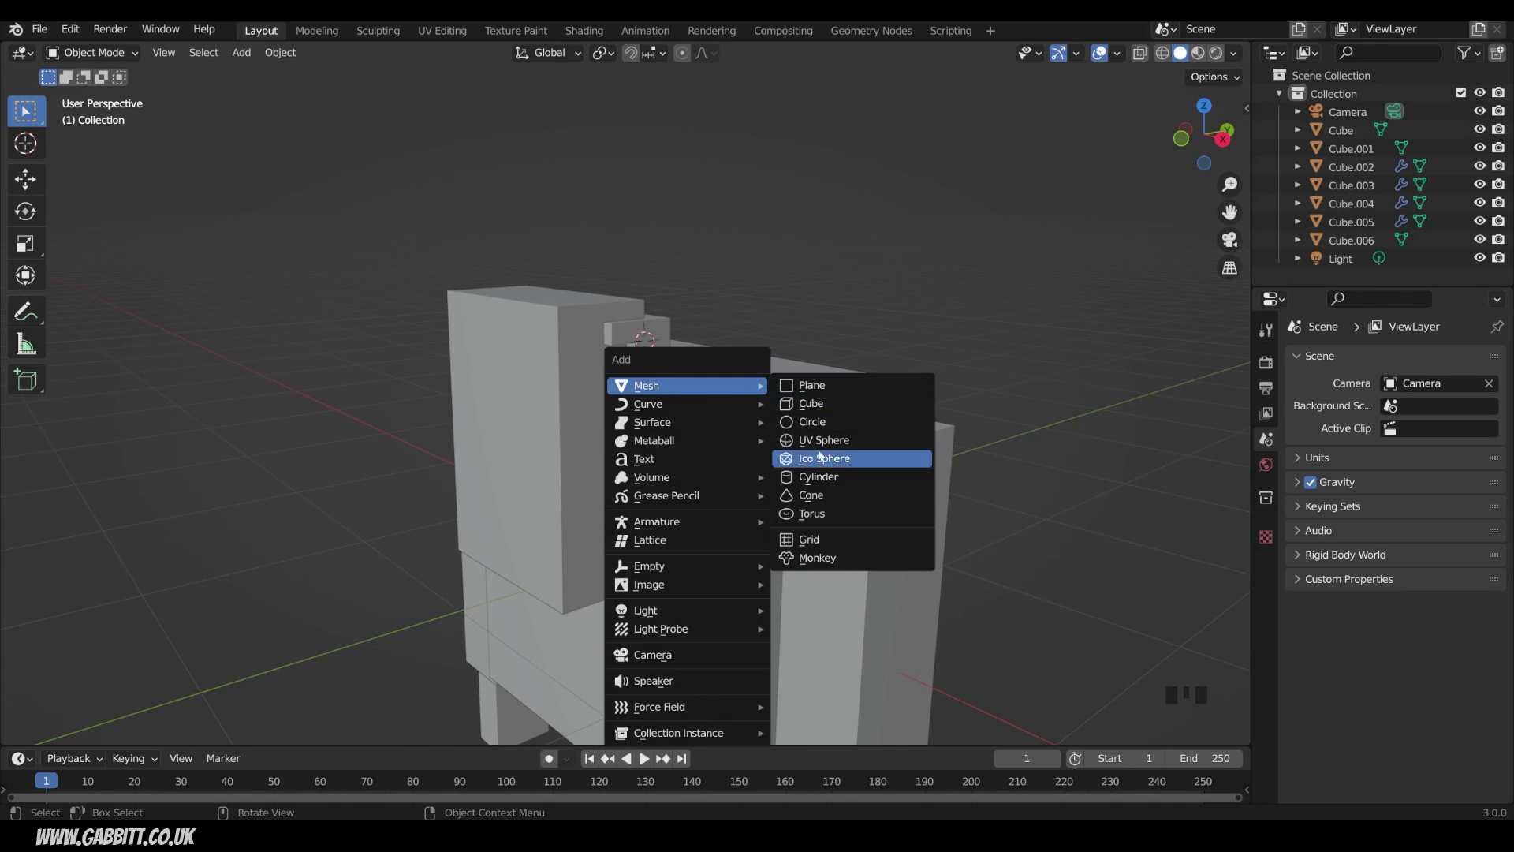
Add a new cube on the front of the head, shrink it and stretch it taller along Z as a nose.
right_click(503, 443)
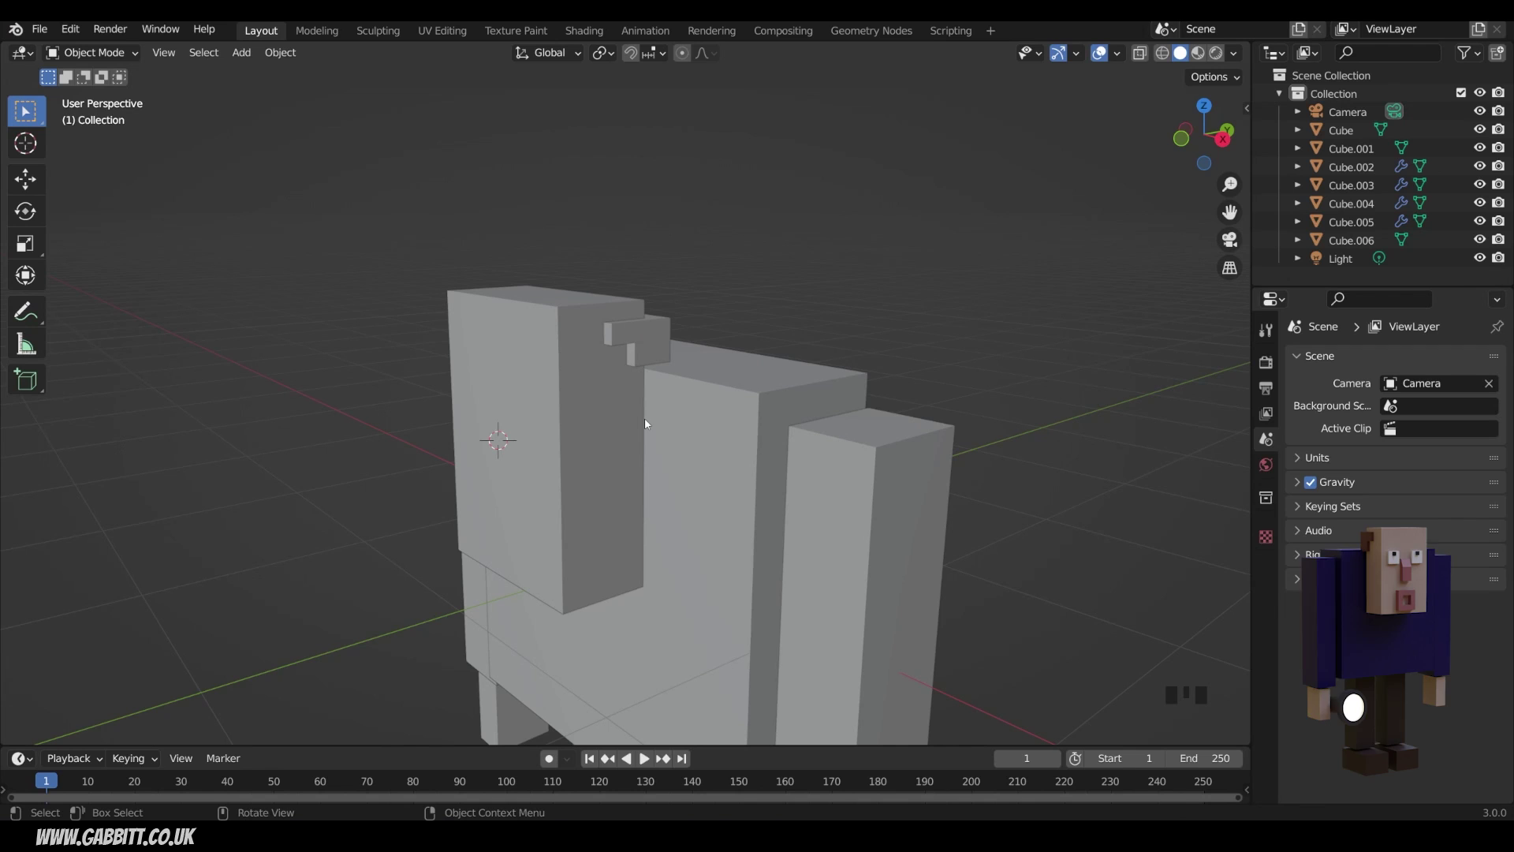
key(shift+a)
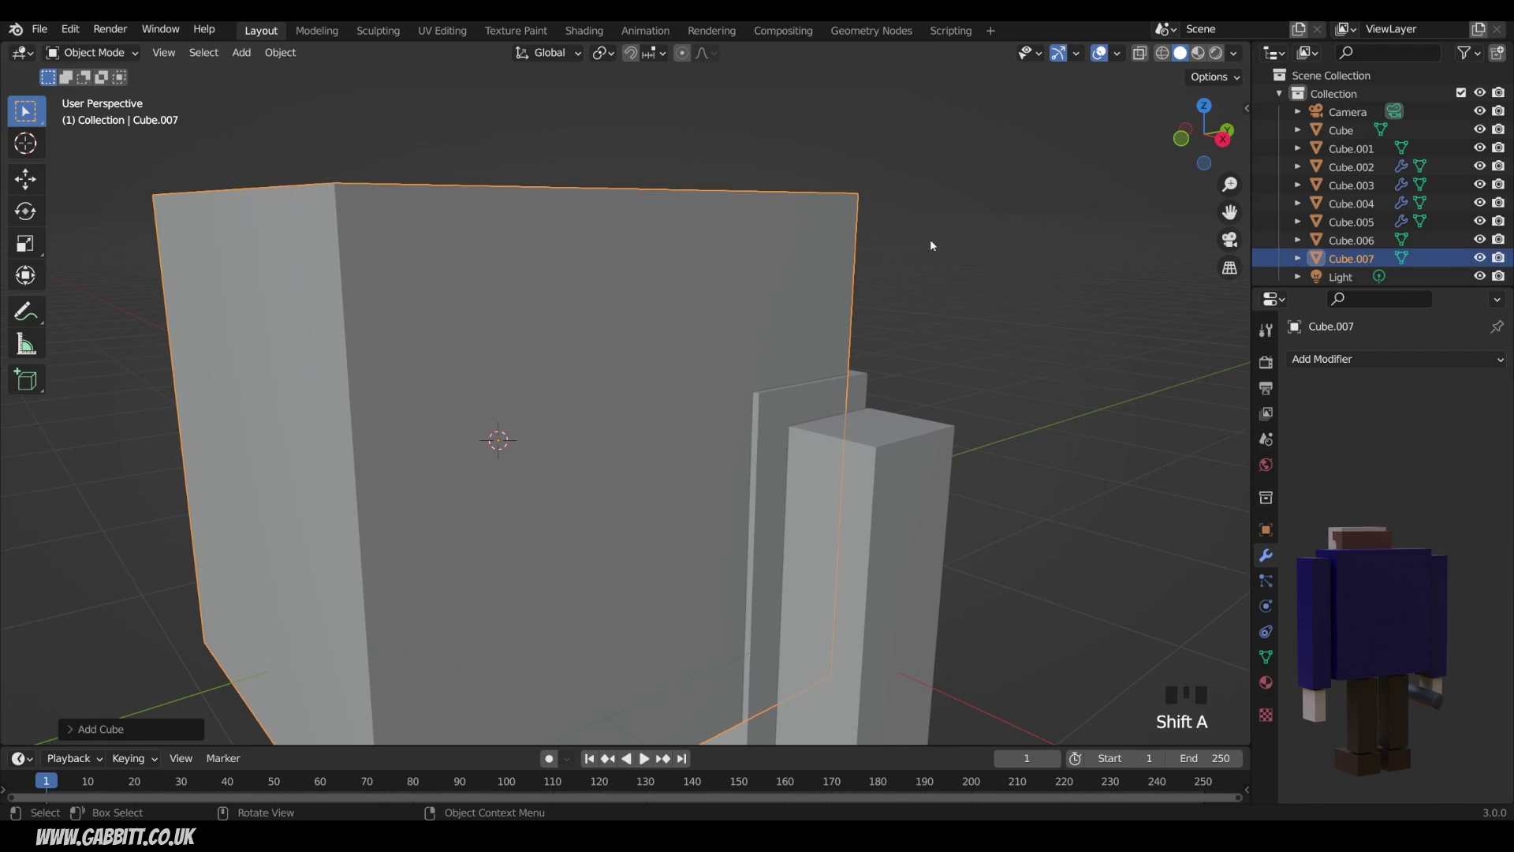
key(s)
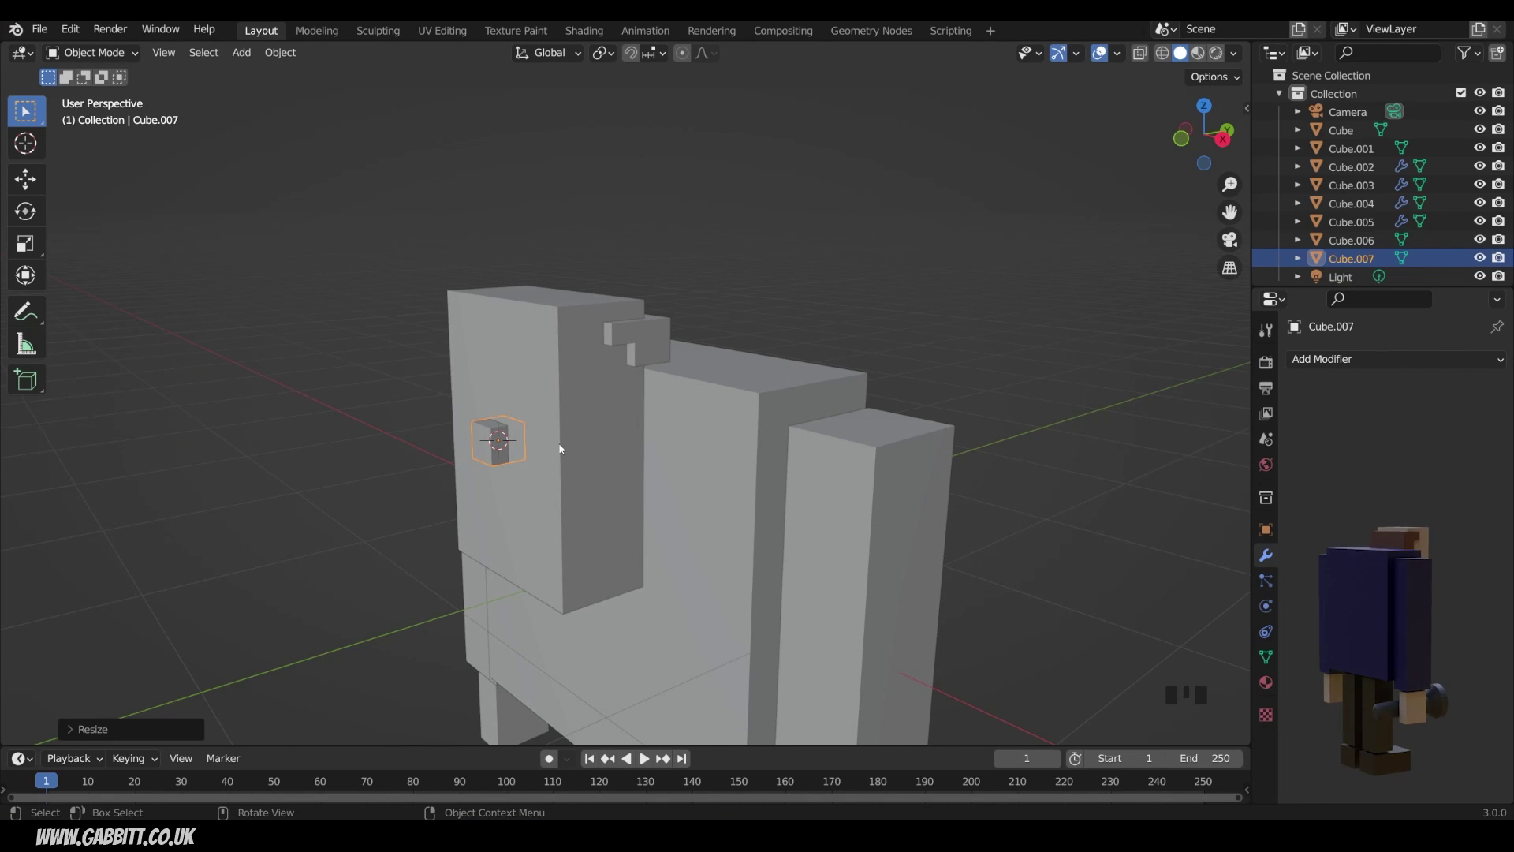
key(s)
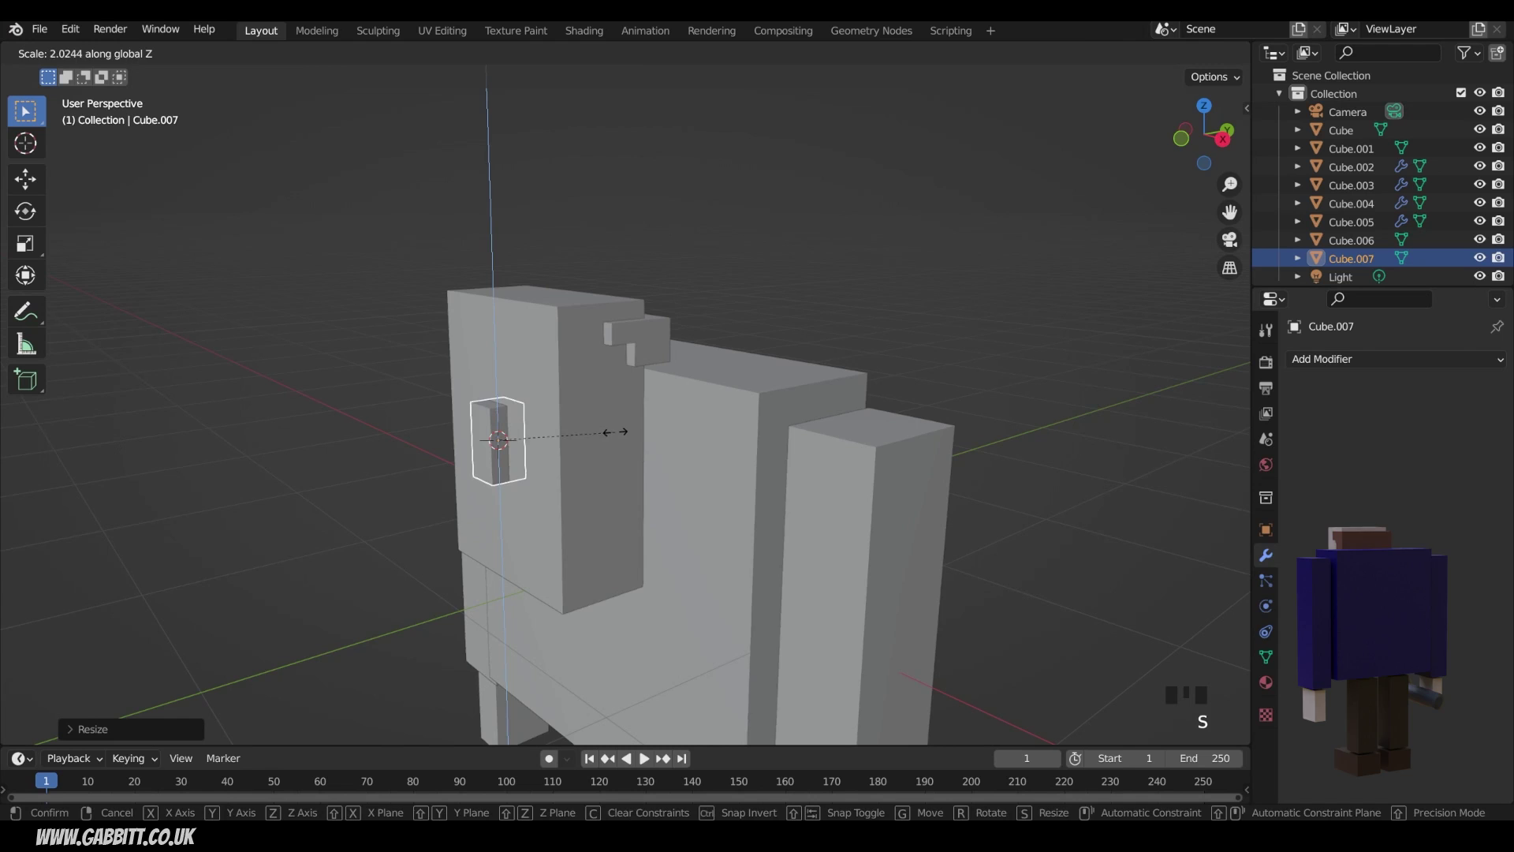
drag(605, 471, 579, 440)
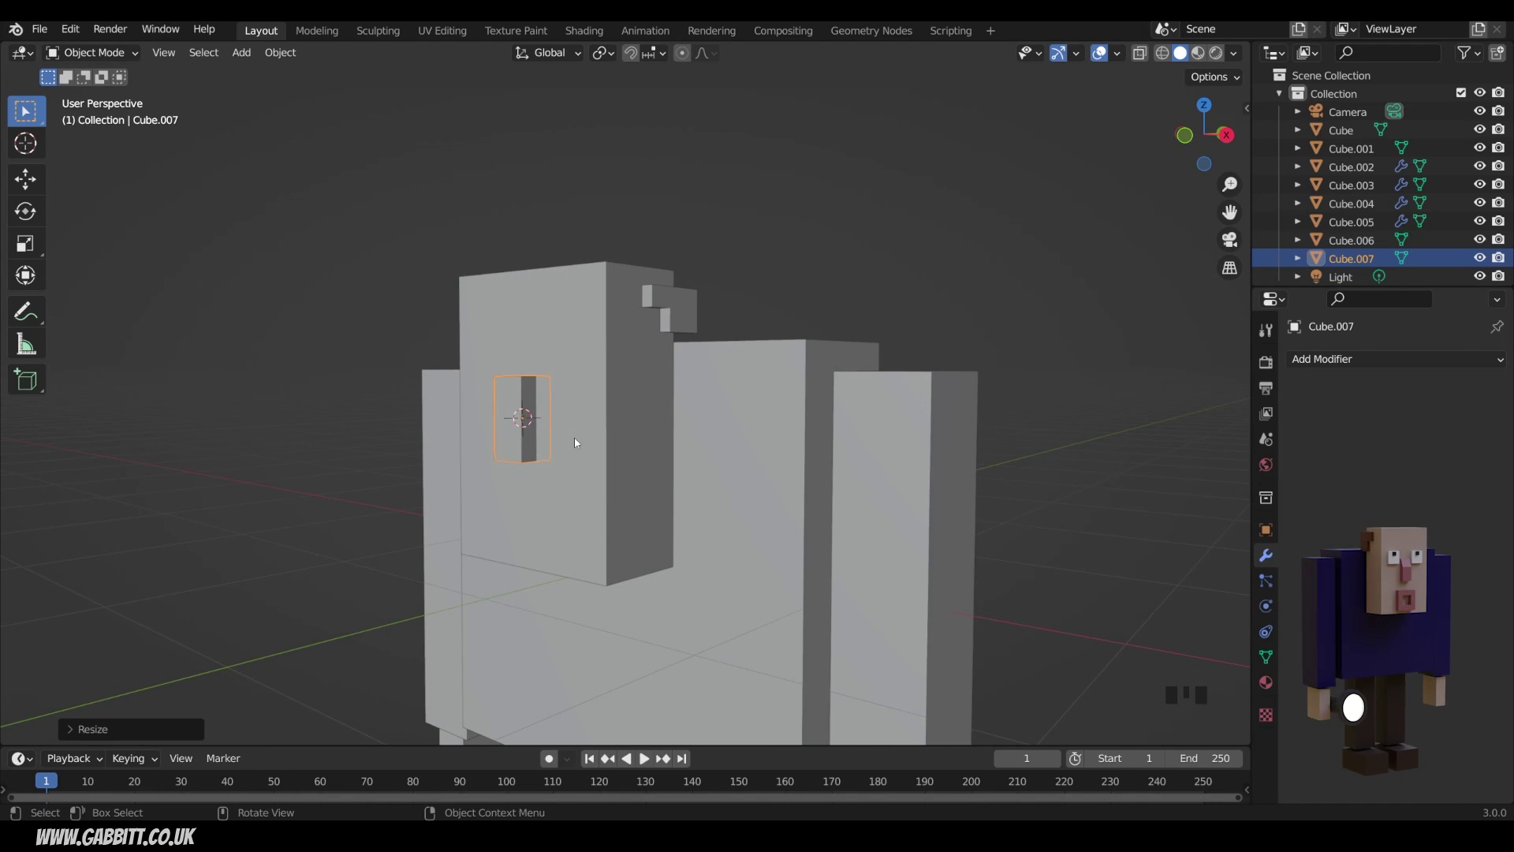
Add a horizontal loop cut across the nose and push its upper front edge forward to slant it.
key(Tab)
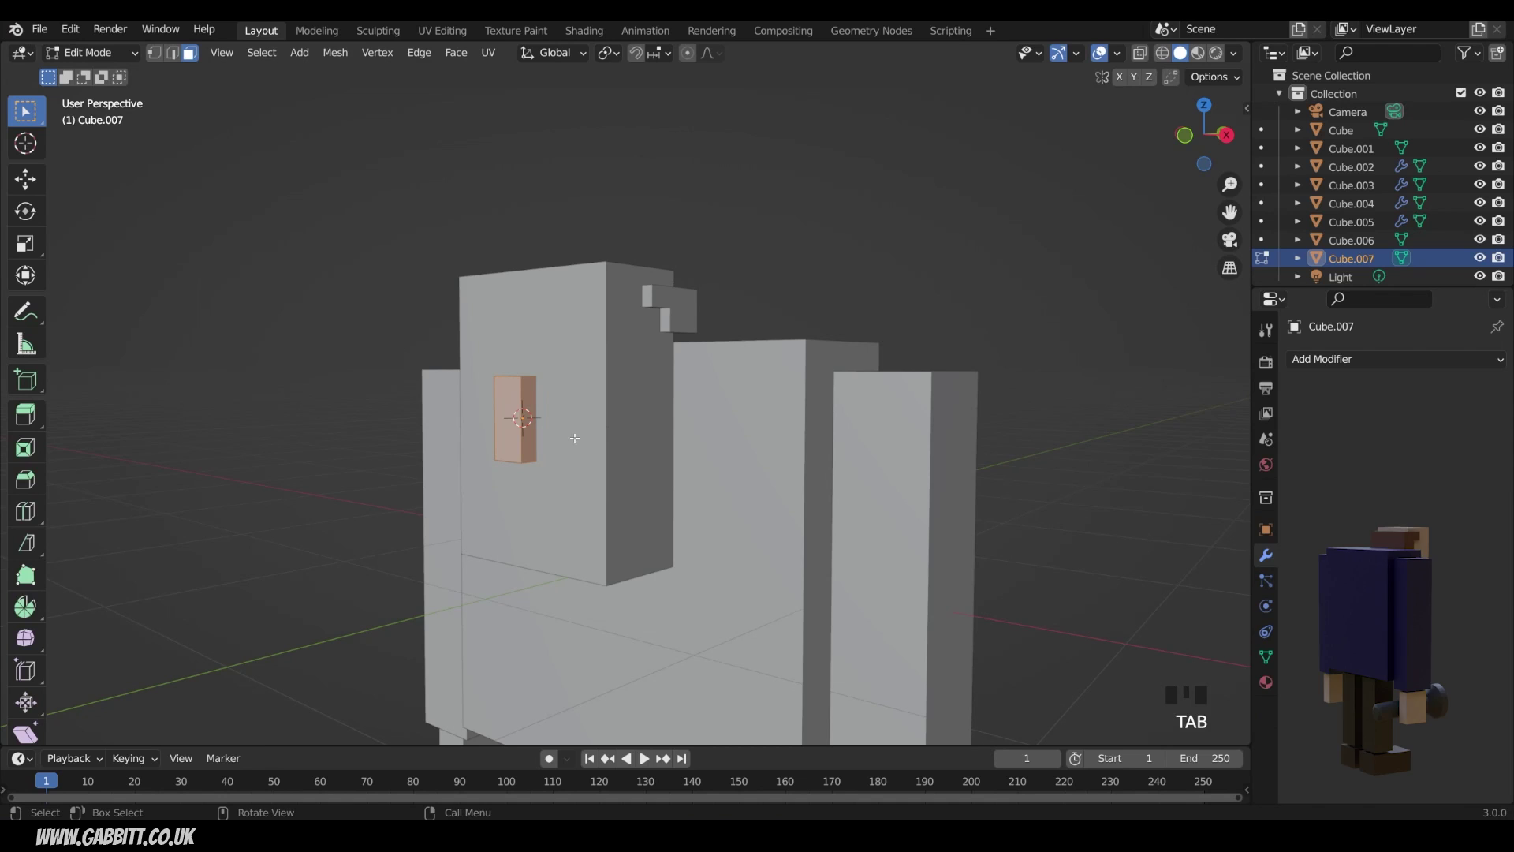
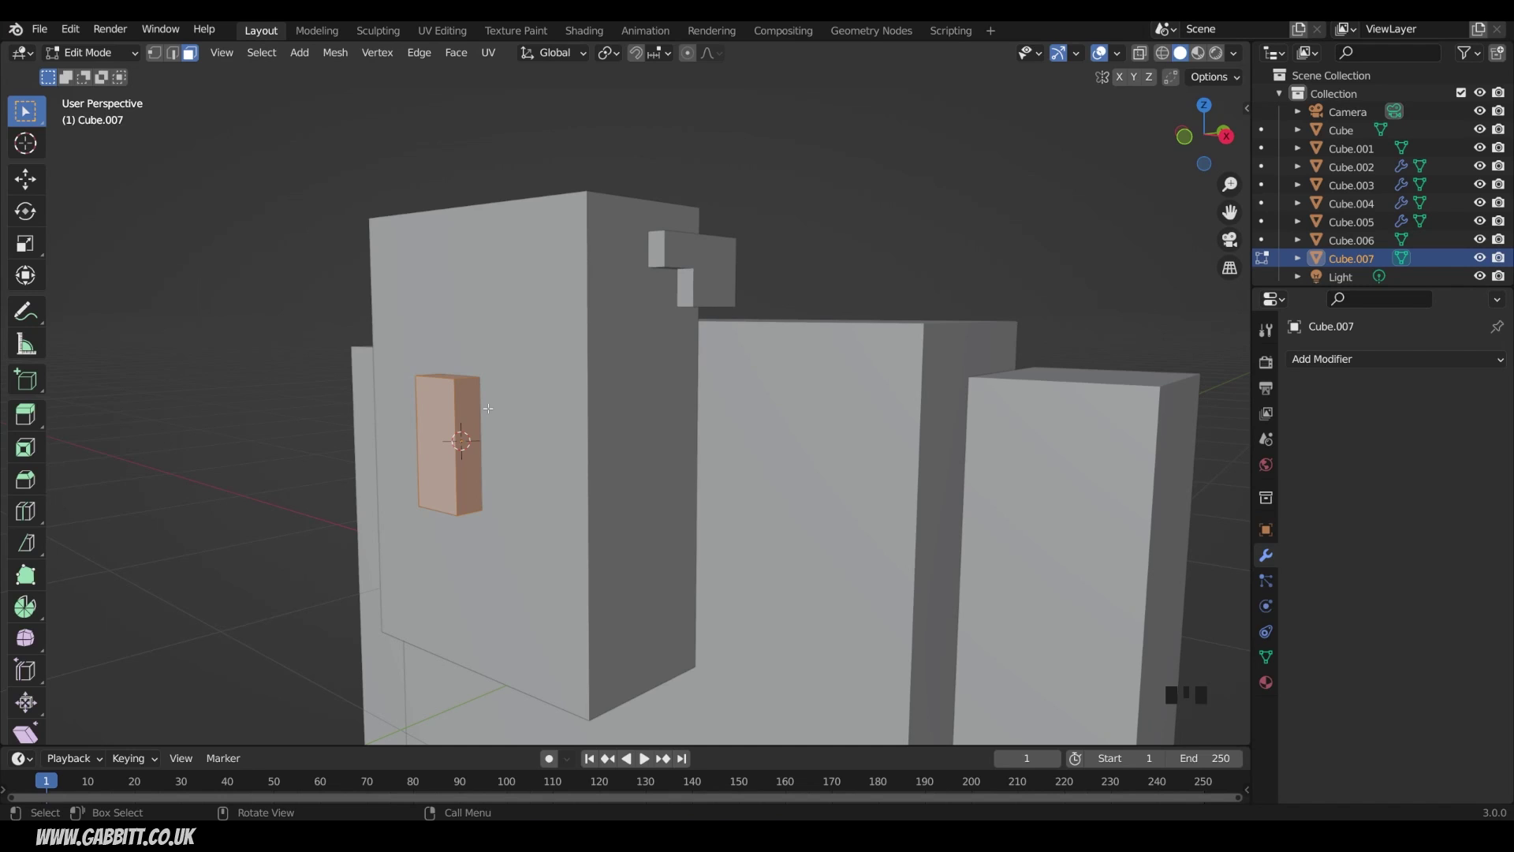
key(ctrl+r)
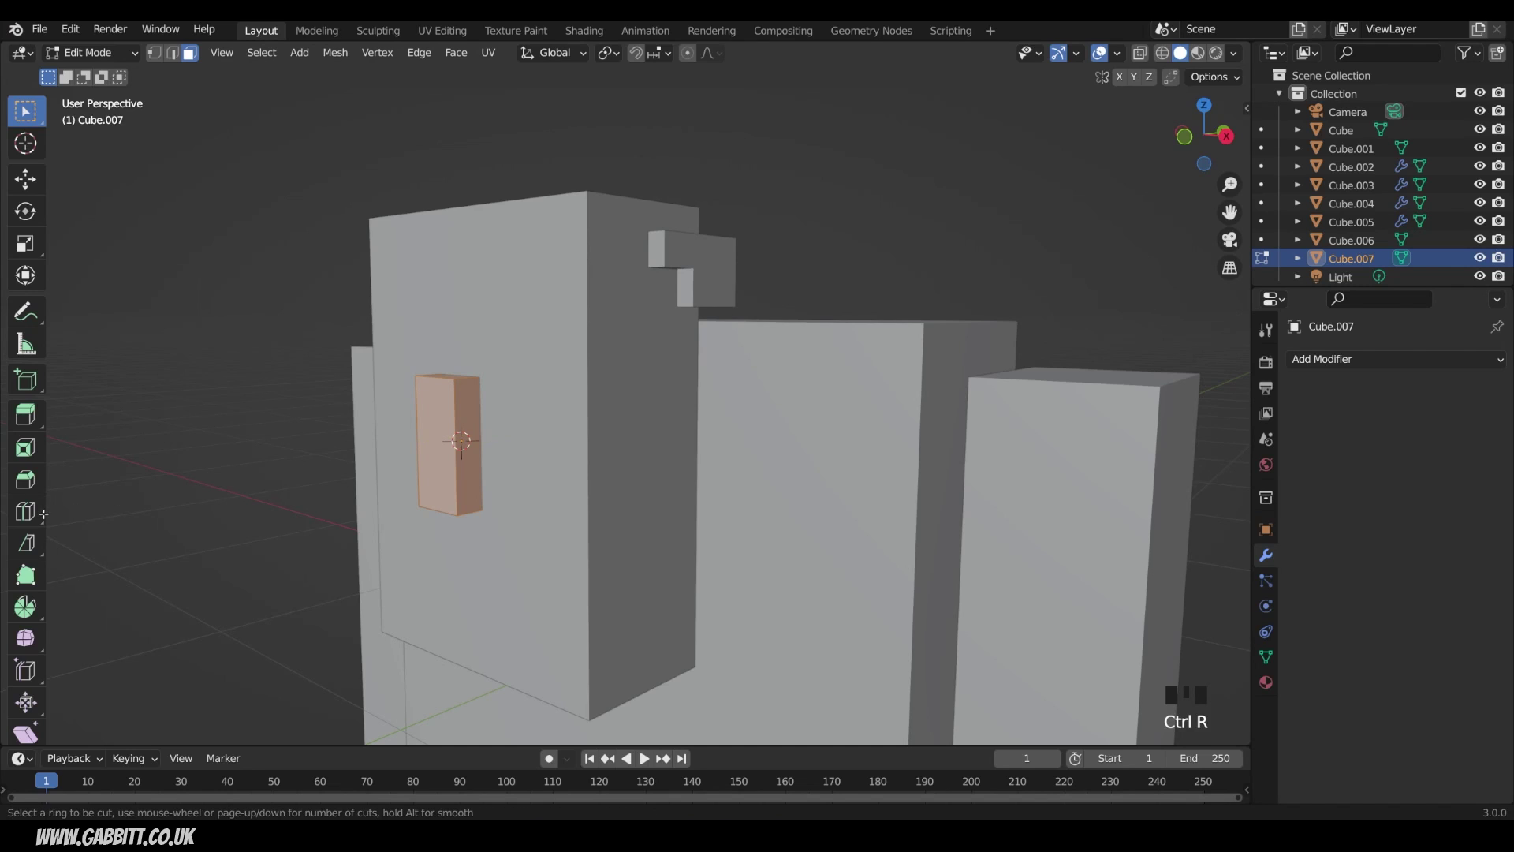
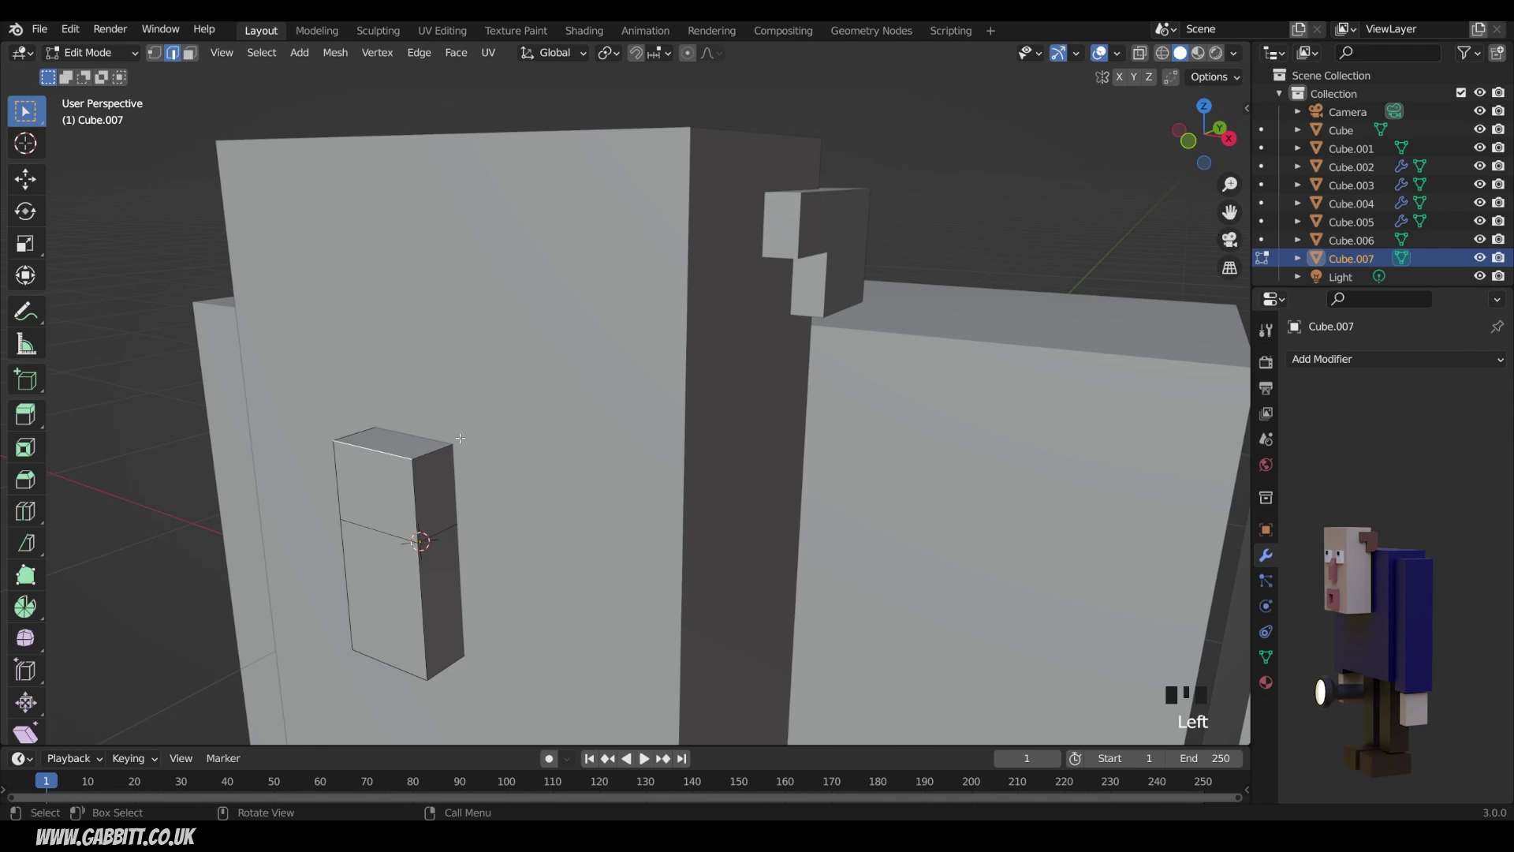
key(g)
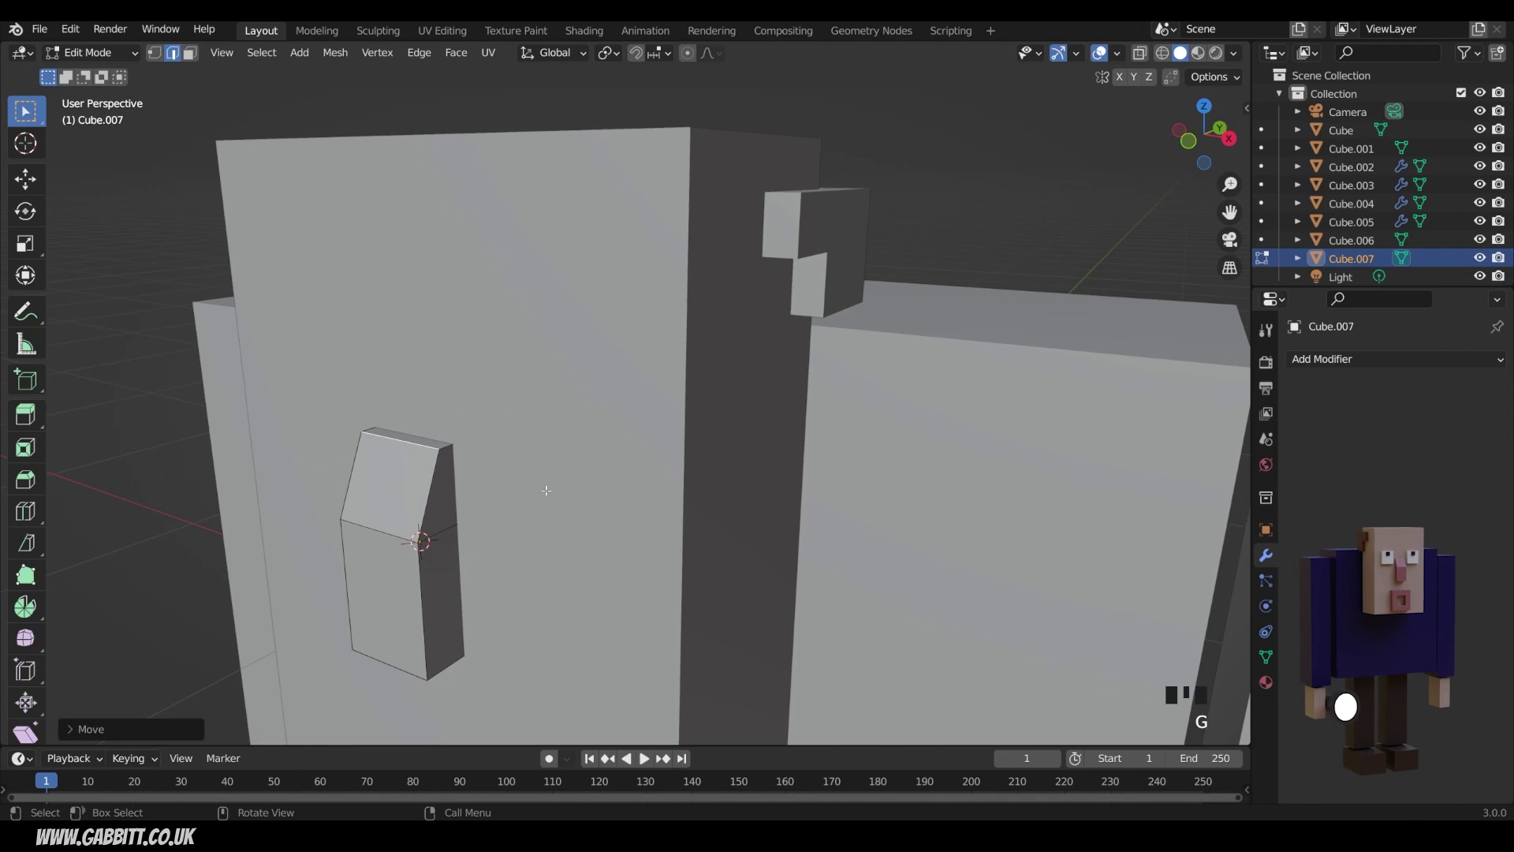
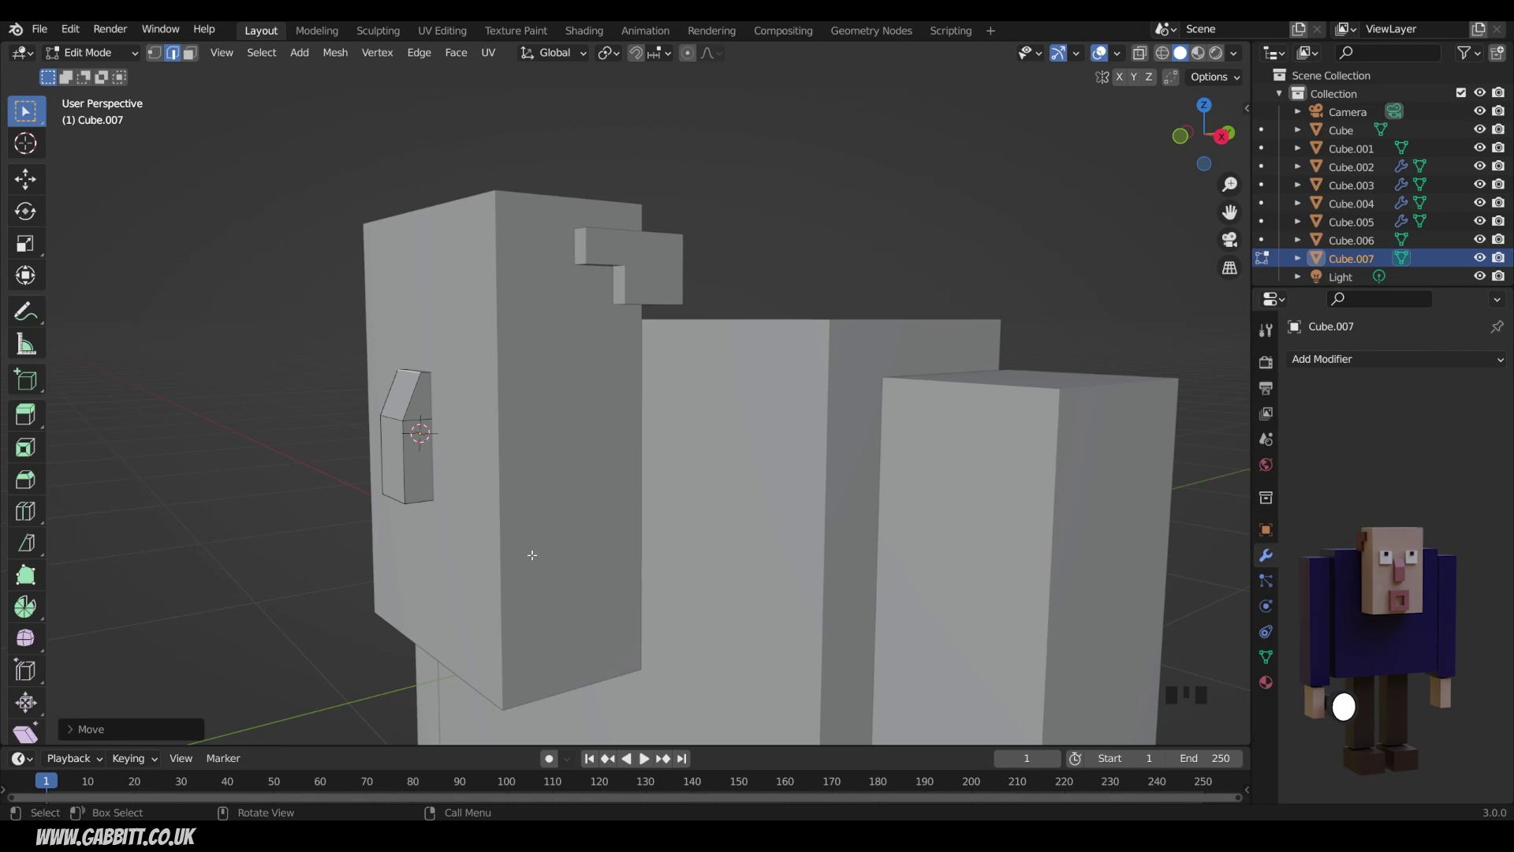
Add a small cube on the front of the head and centre it below the nose in front view.
key(Tab)
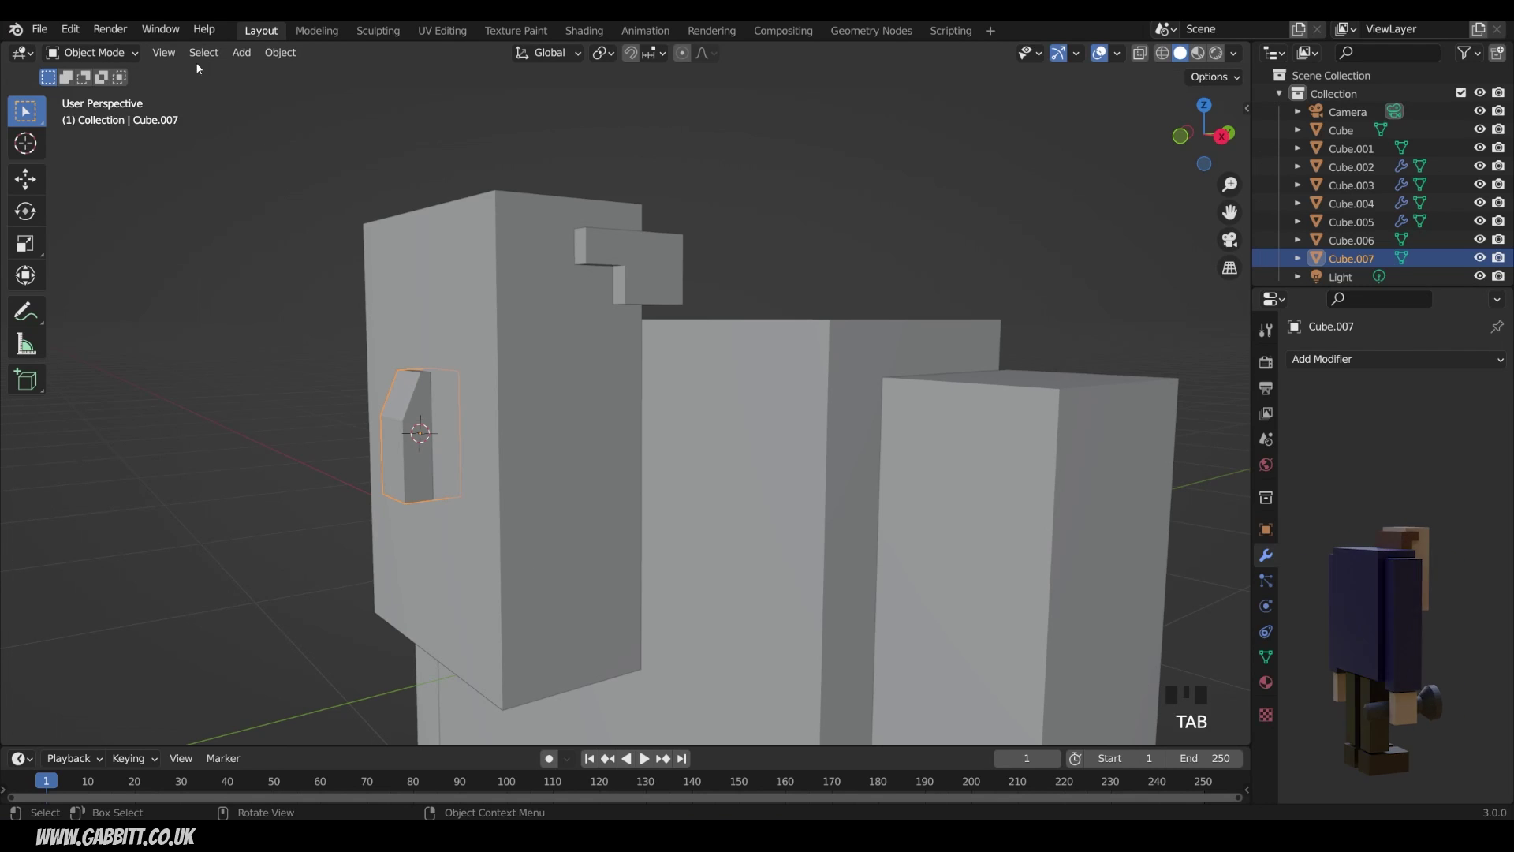
drag(515, 577, 572, 588)
right_click(572, 587)
key(shift+a)
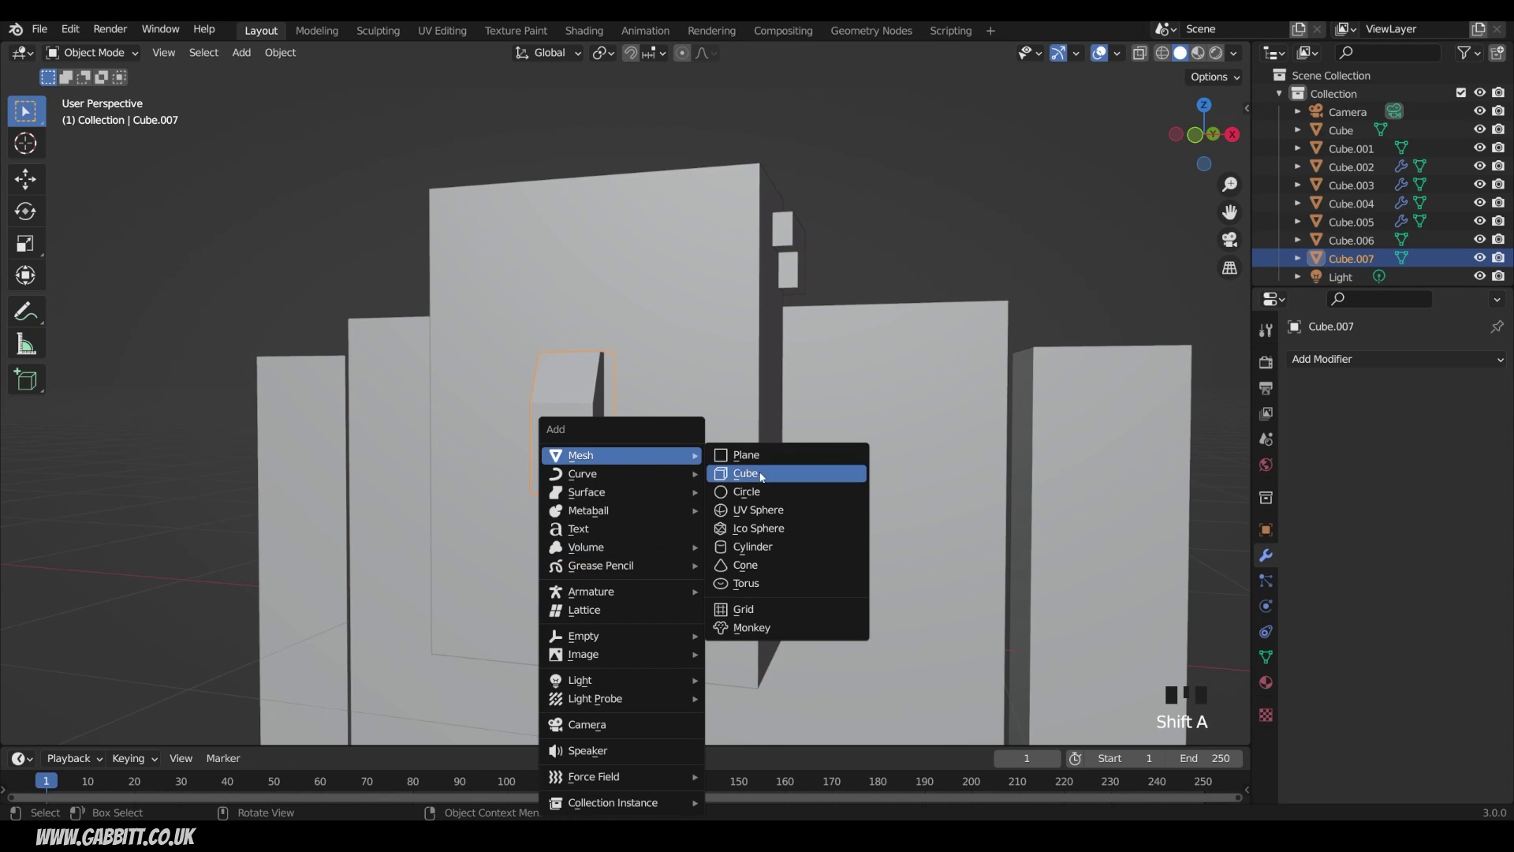
key(s)
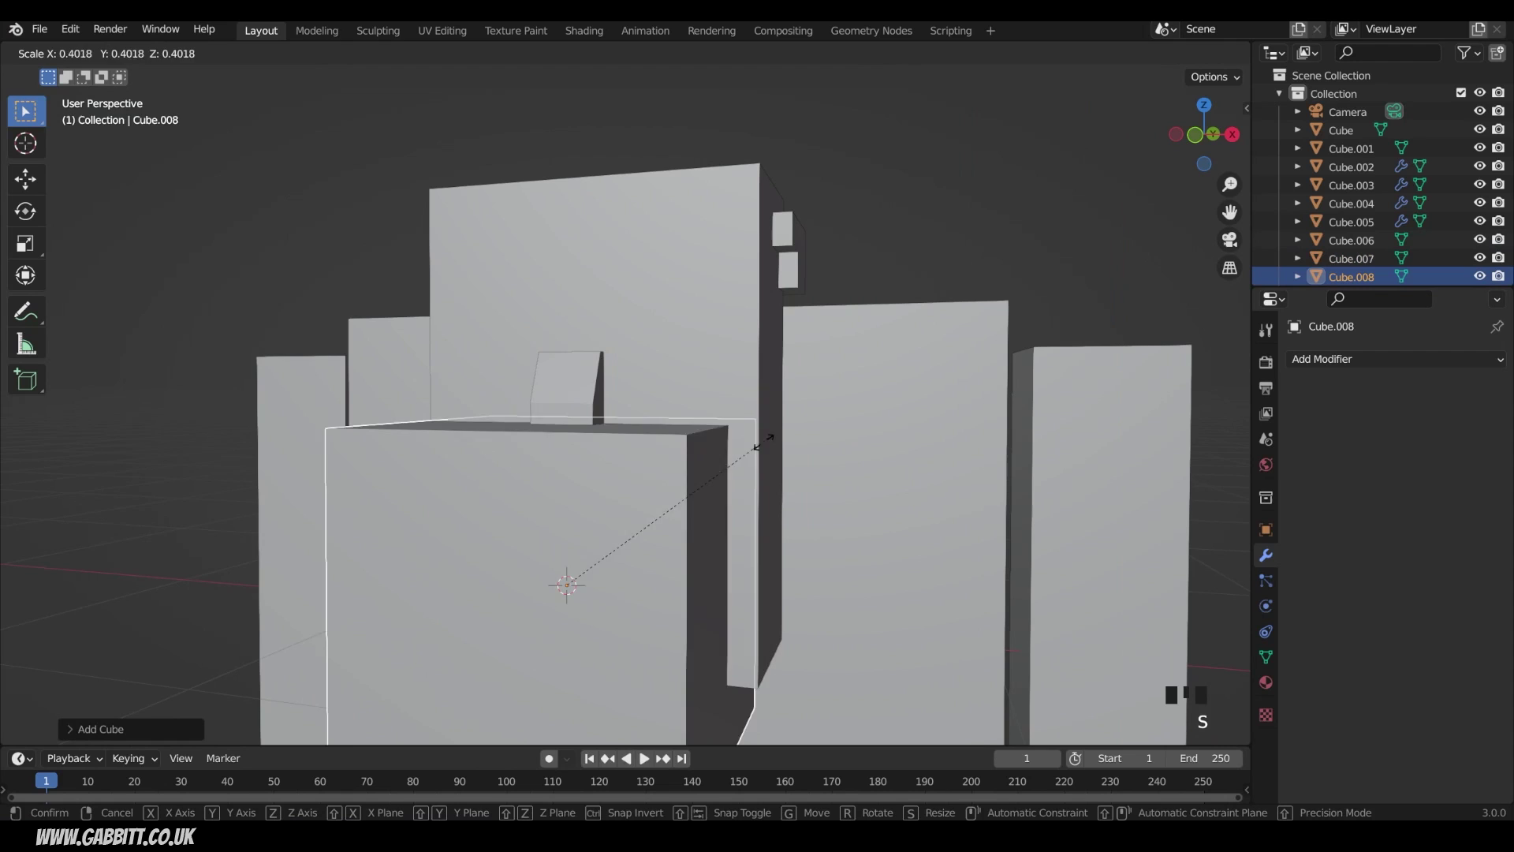
key(KP_1)
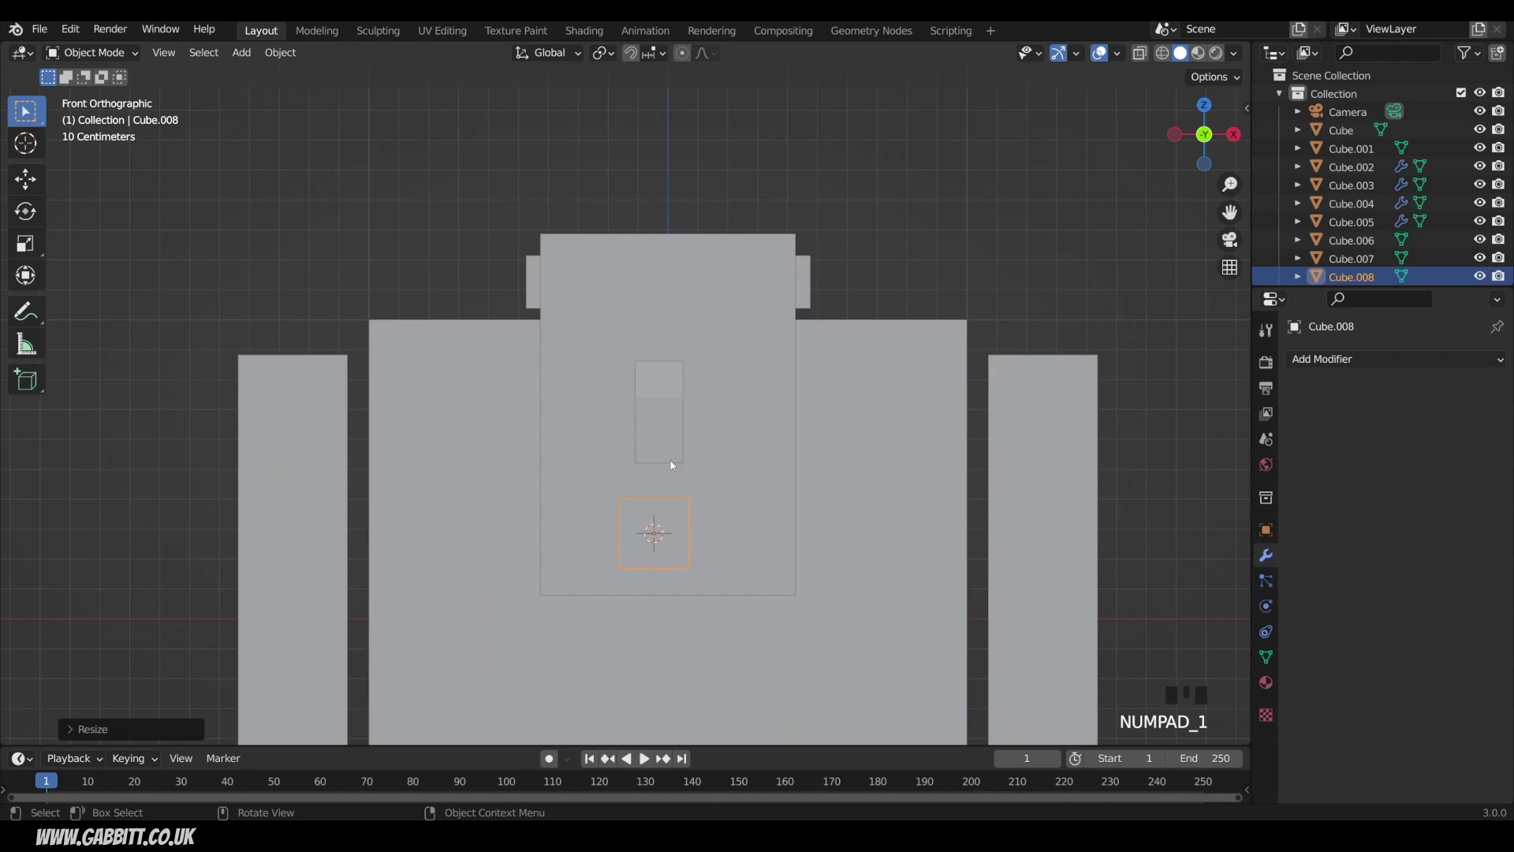
click(663, 412)
key(g)
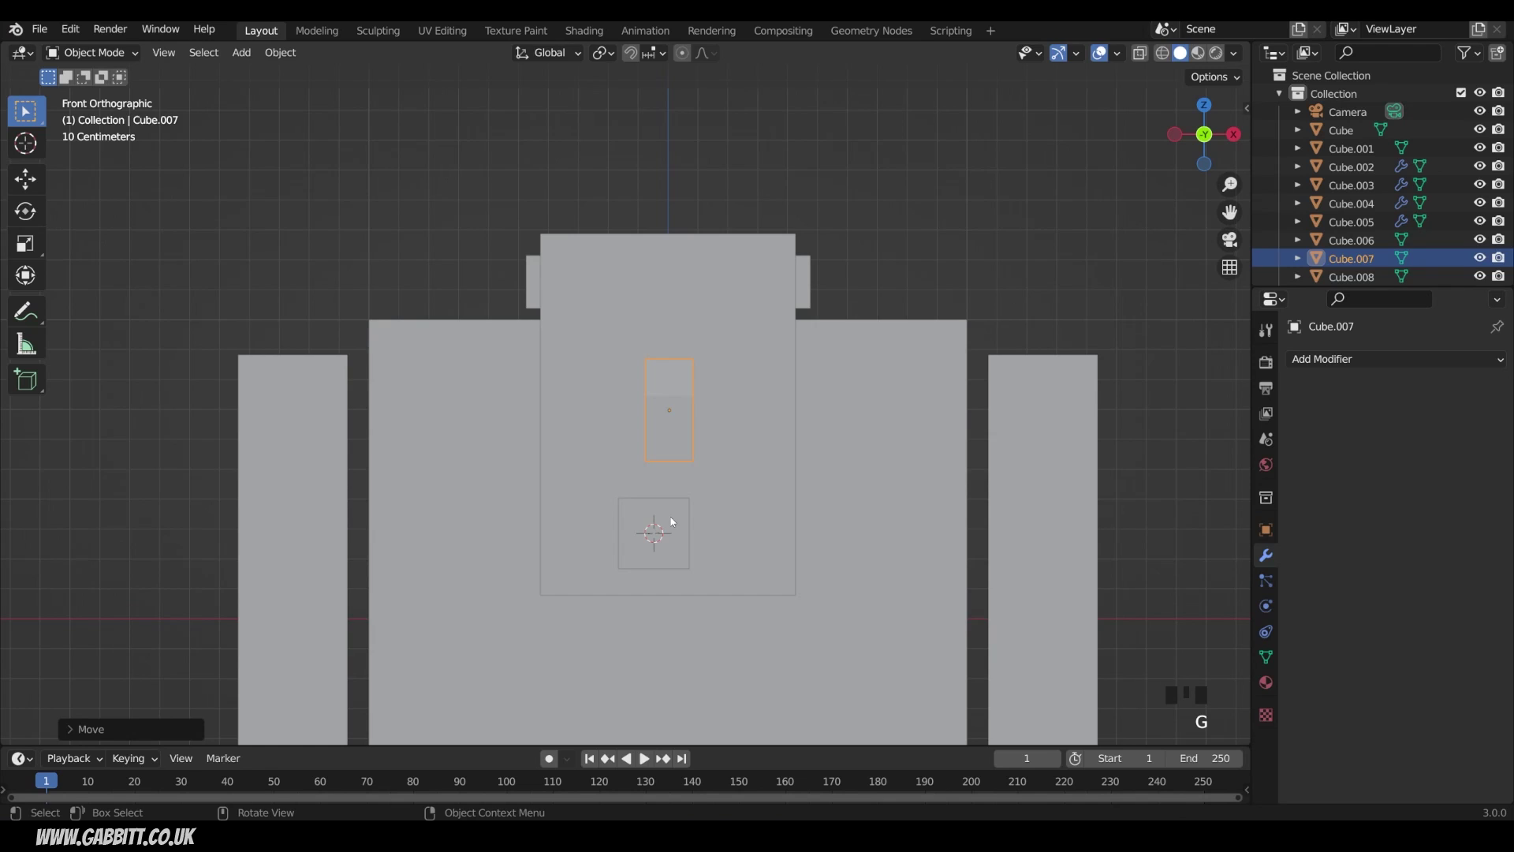
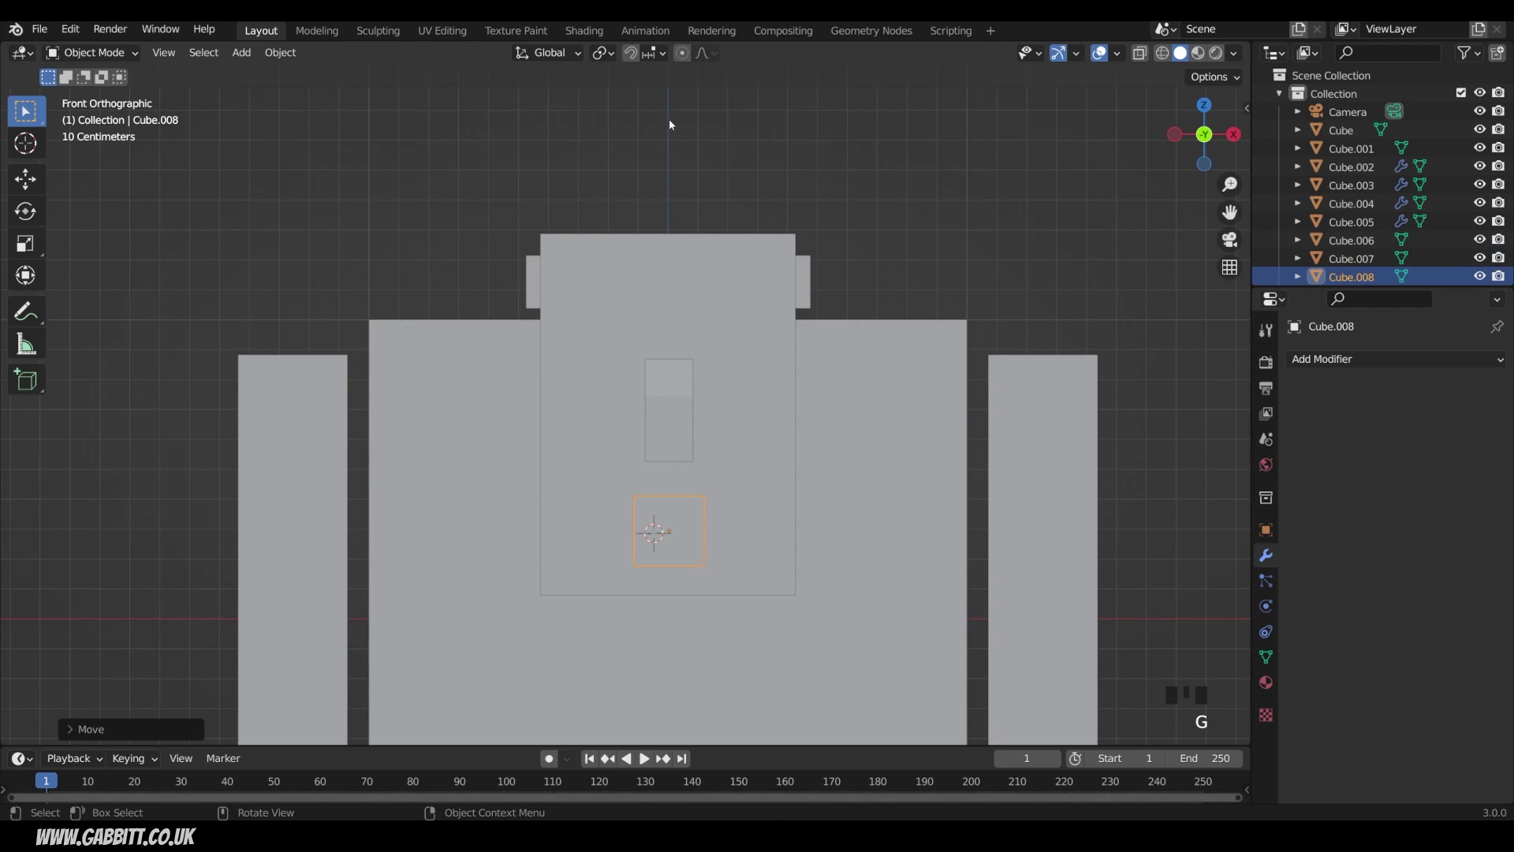
scroll(down, 3)
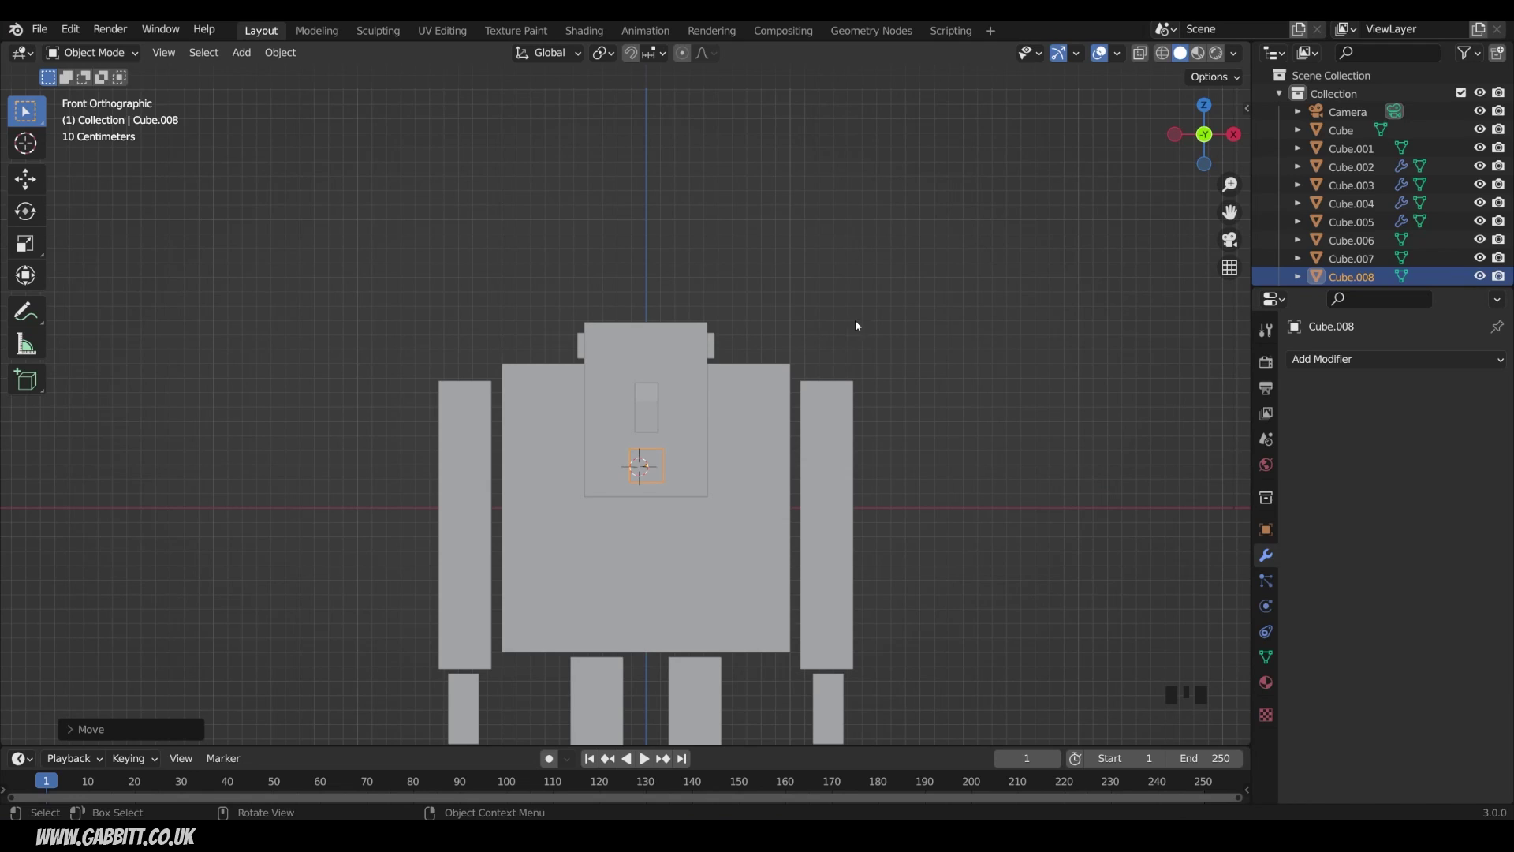
Show the sidebar's Item Transform panel with the mouth cube's location and scale values.
key(n)
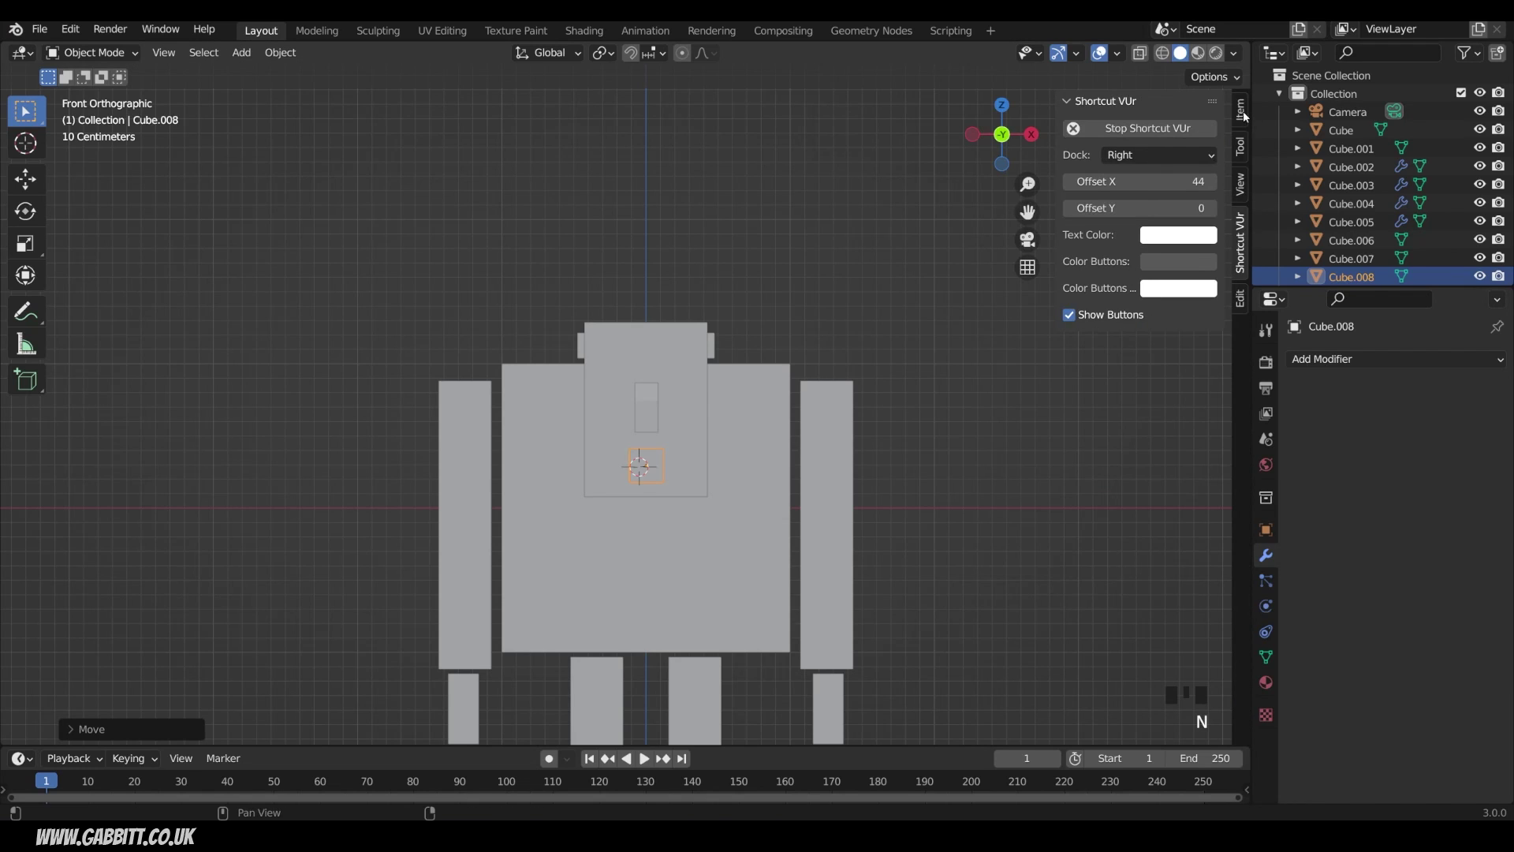
click(1246, 113)
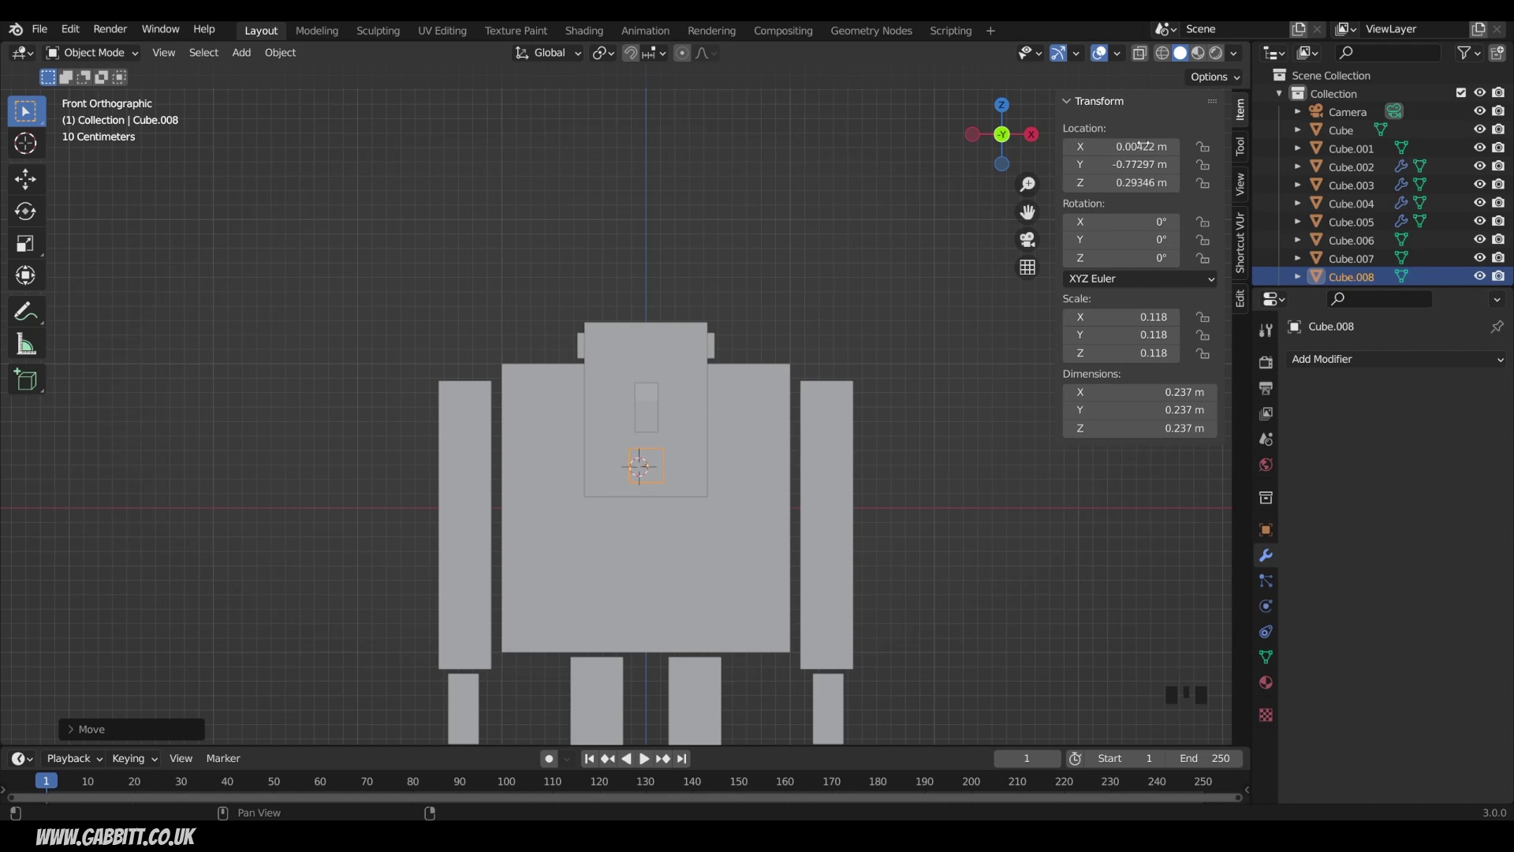
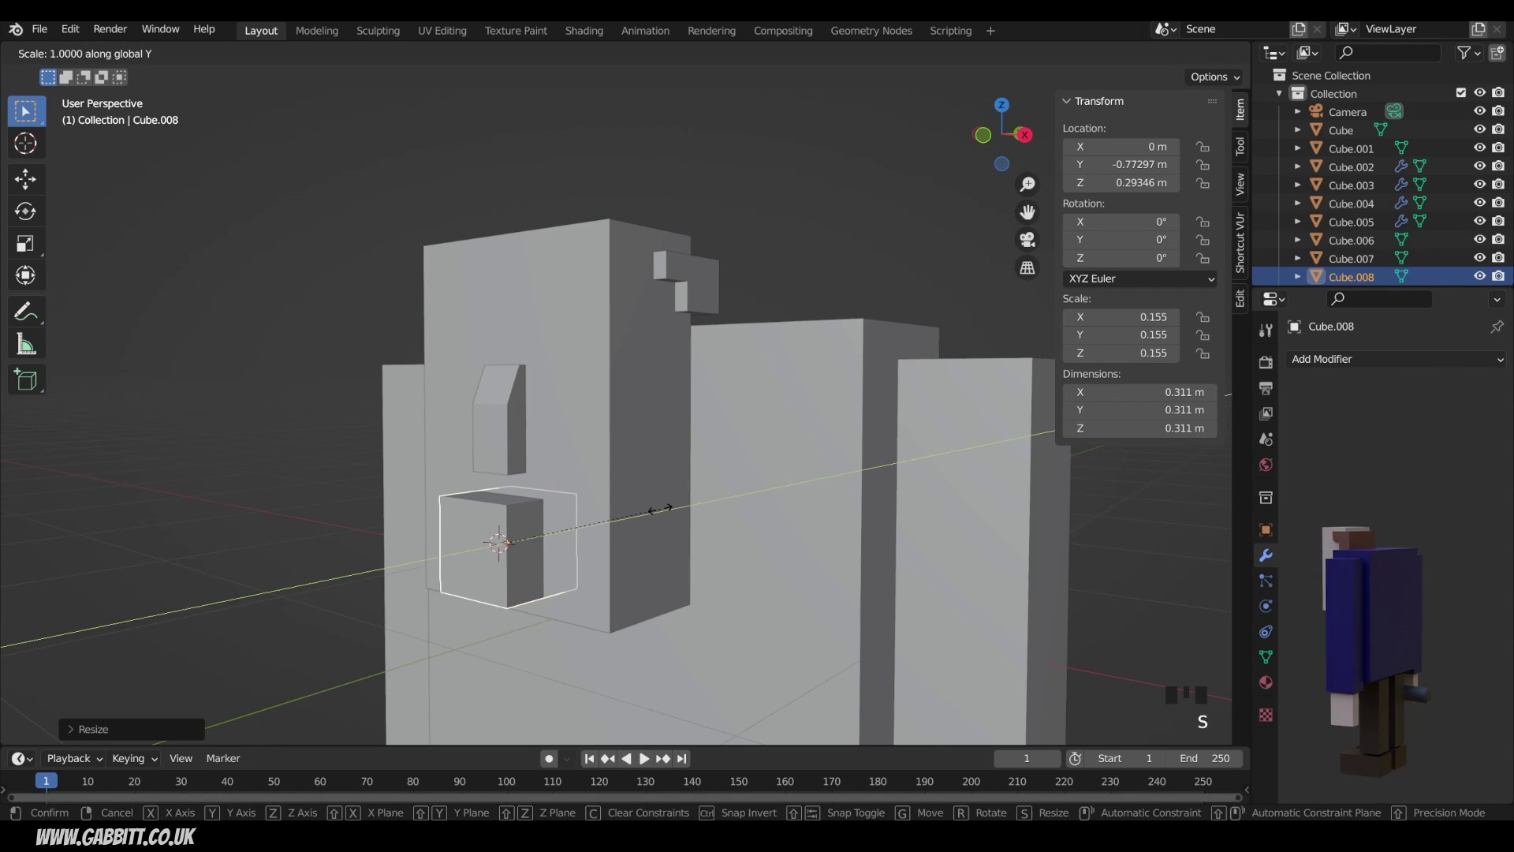
Flatten the mouth cube front to back against the head and enter Edit Mode on it.
key(g)
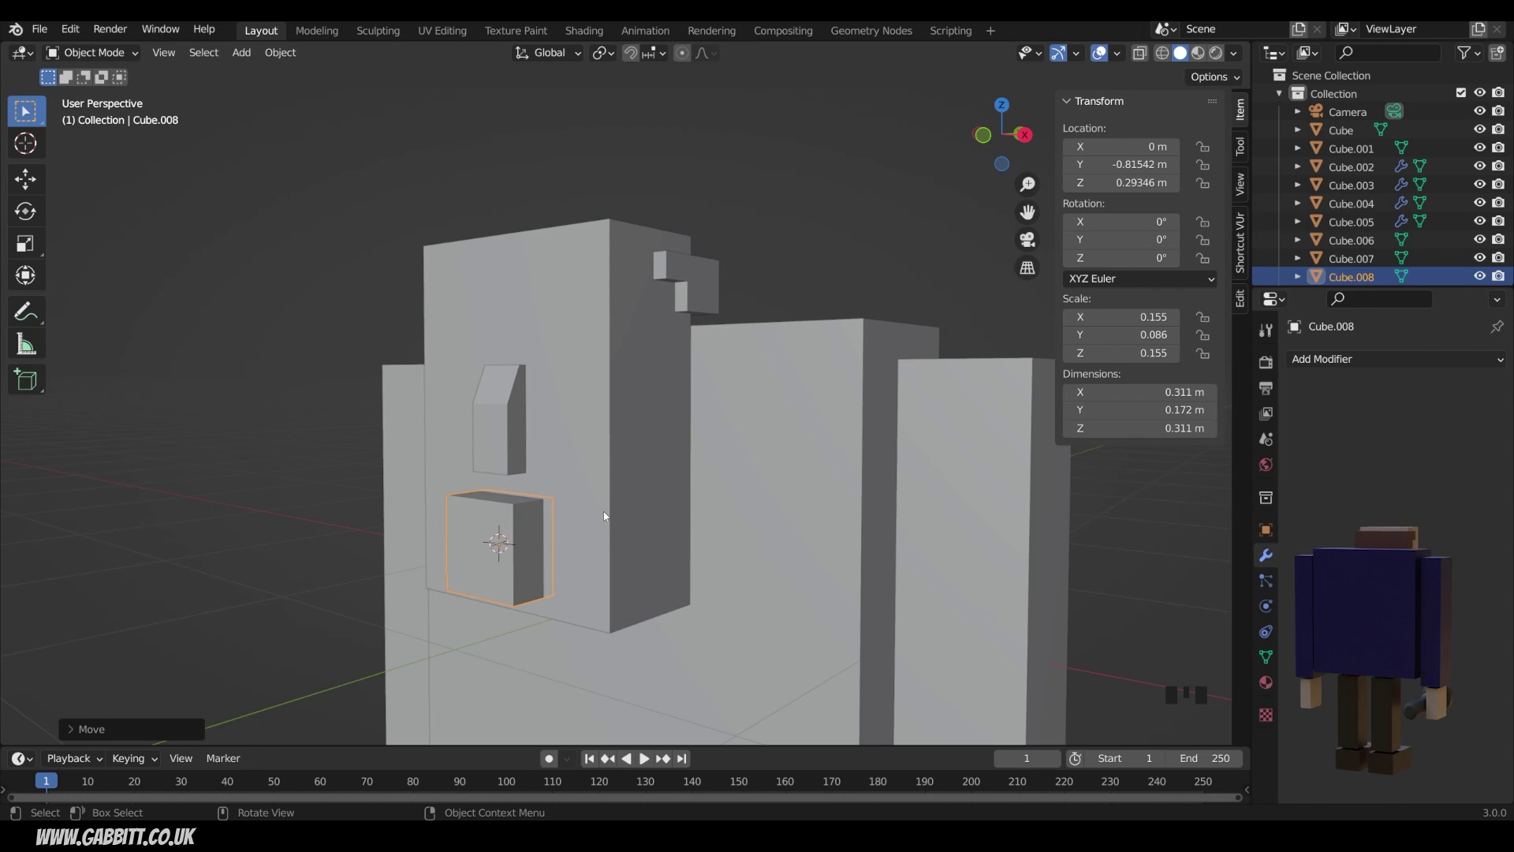
key(Tab)
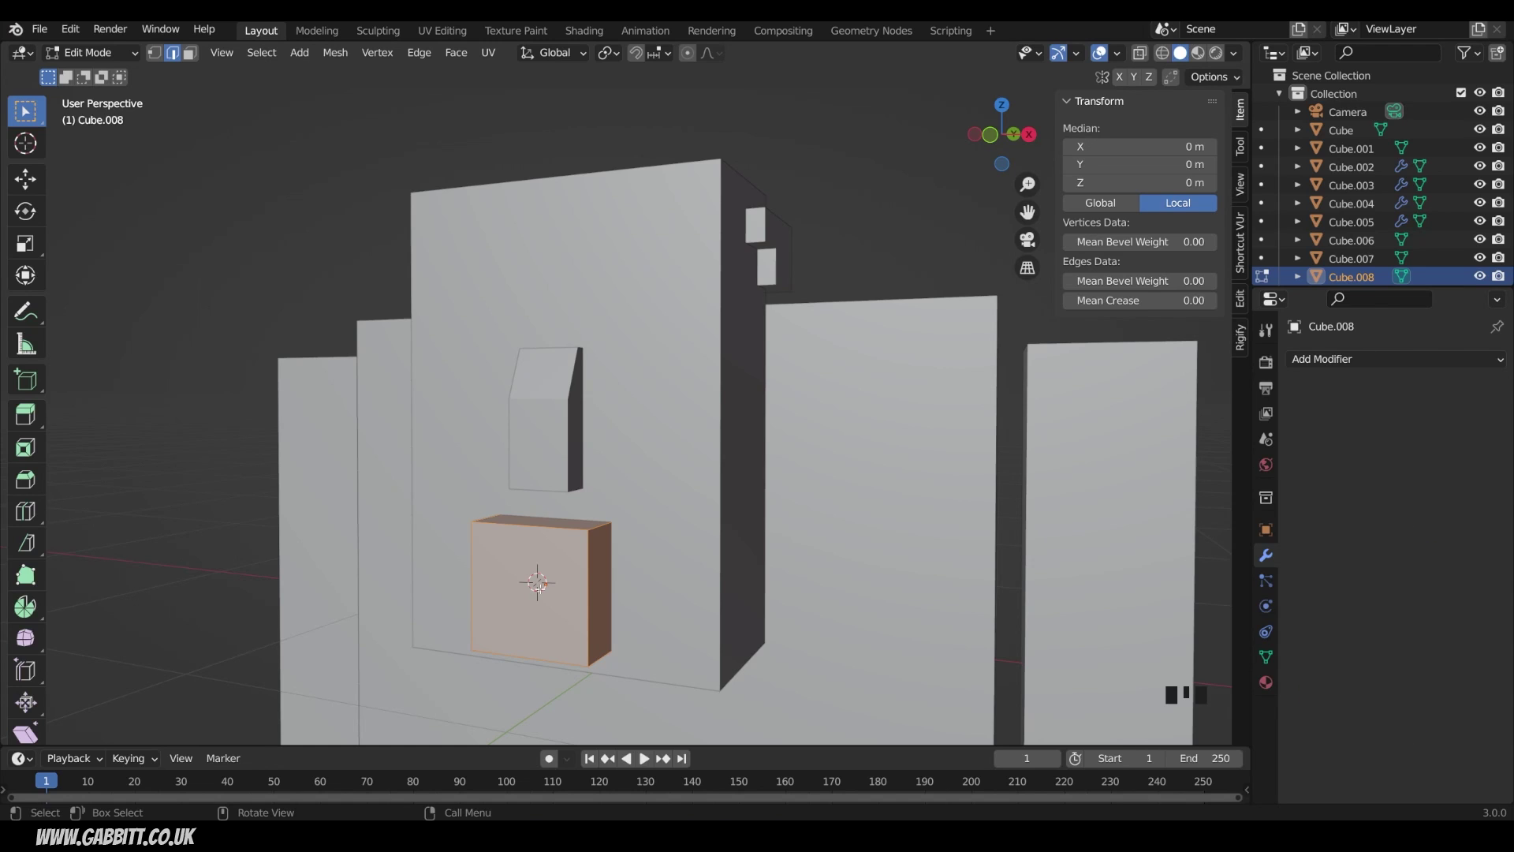
Isolate the mouth cube in local view and inset its front face into a smaller square.
key(KP_Divide)
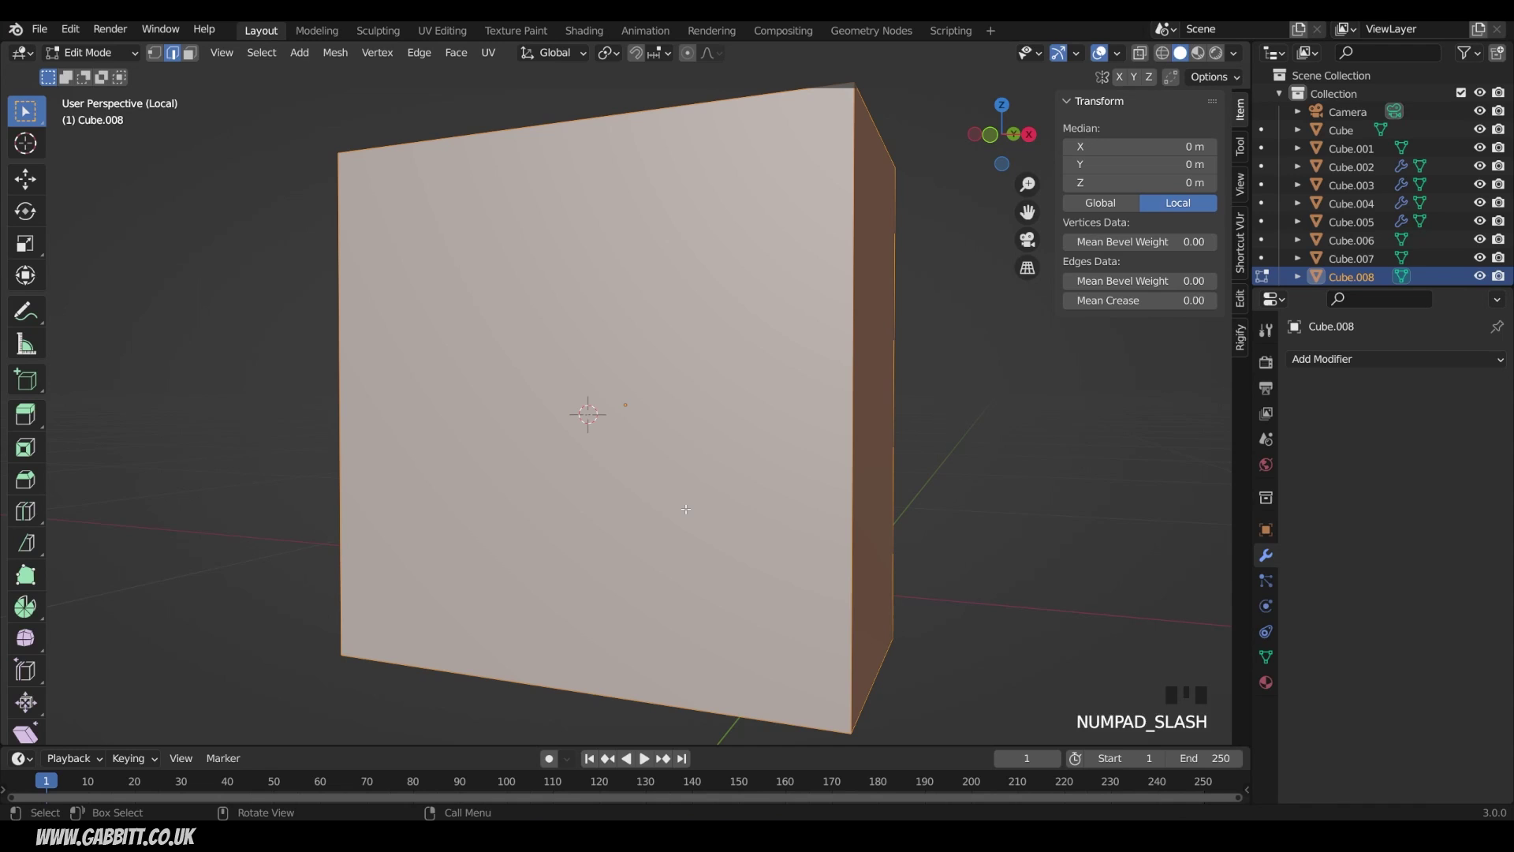
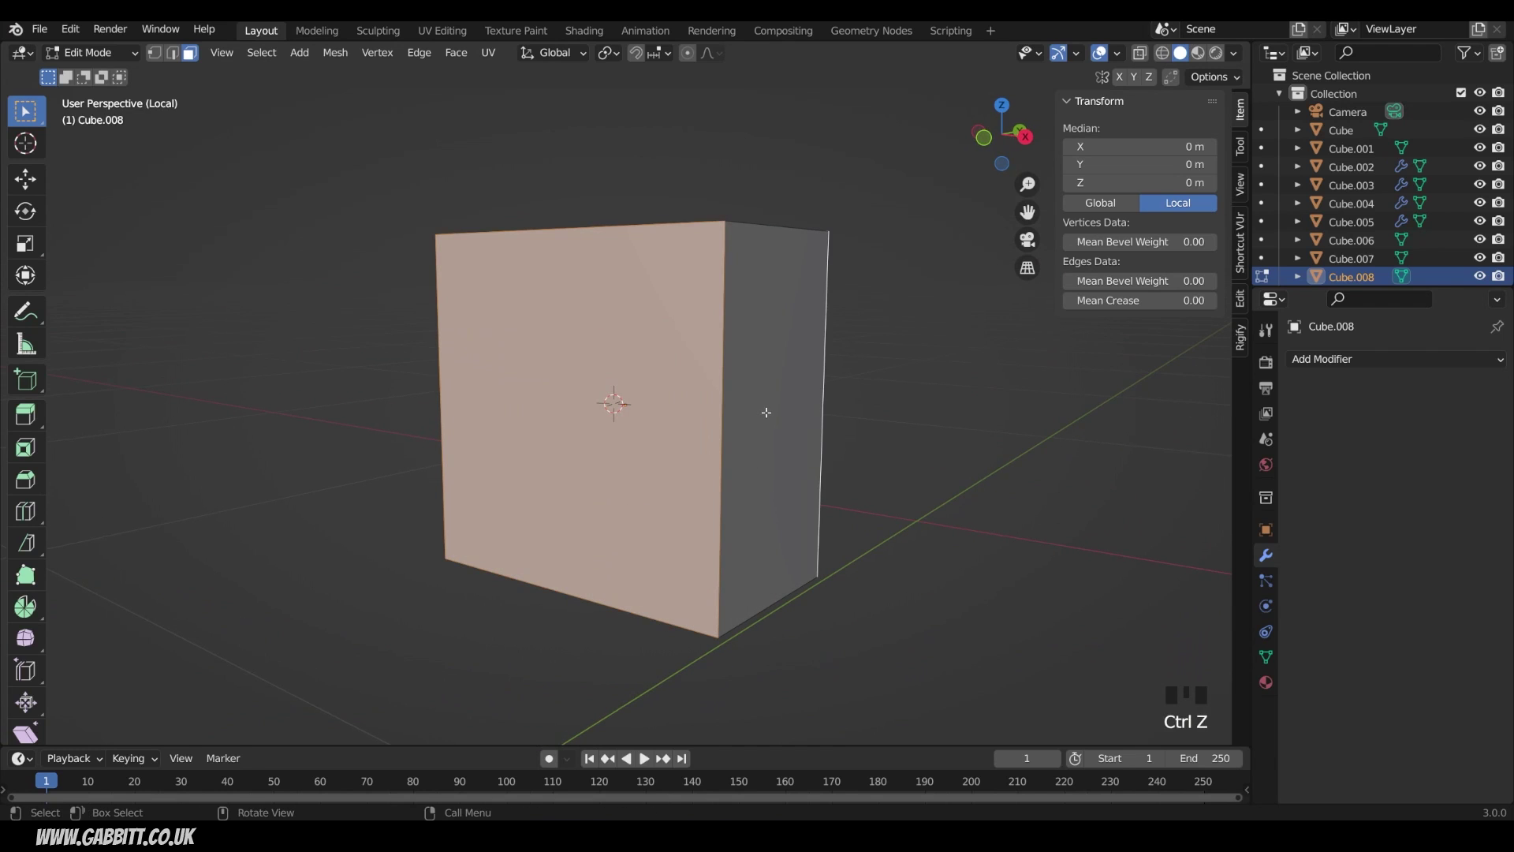
key(i)
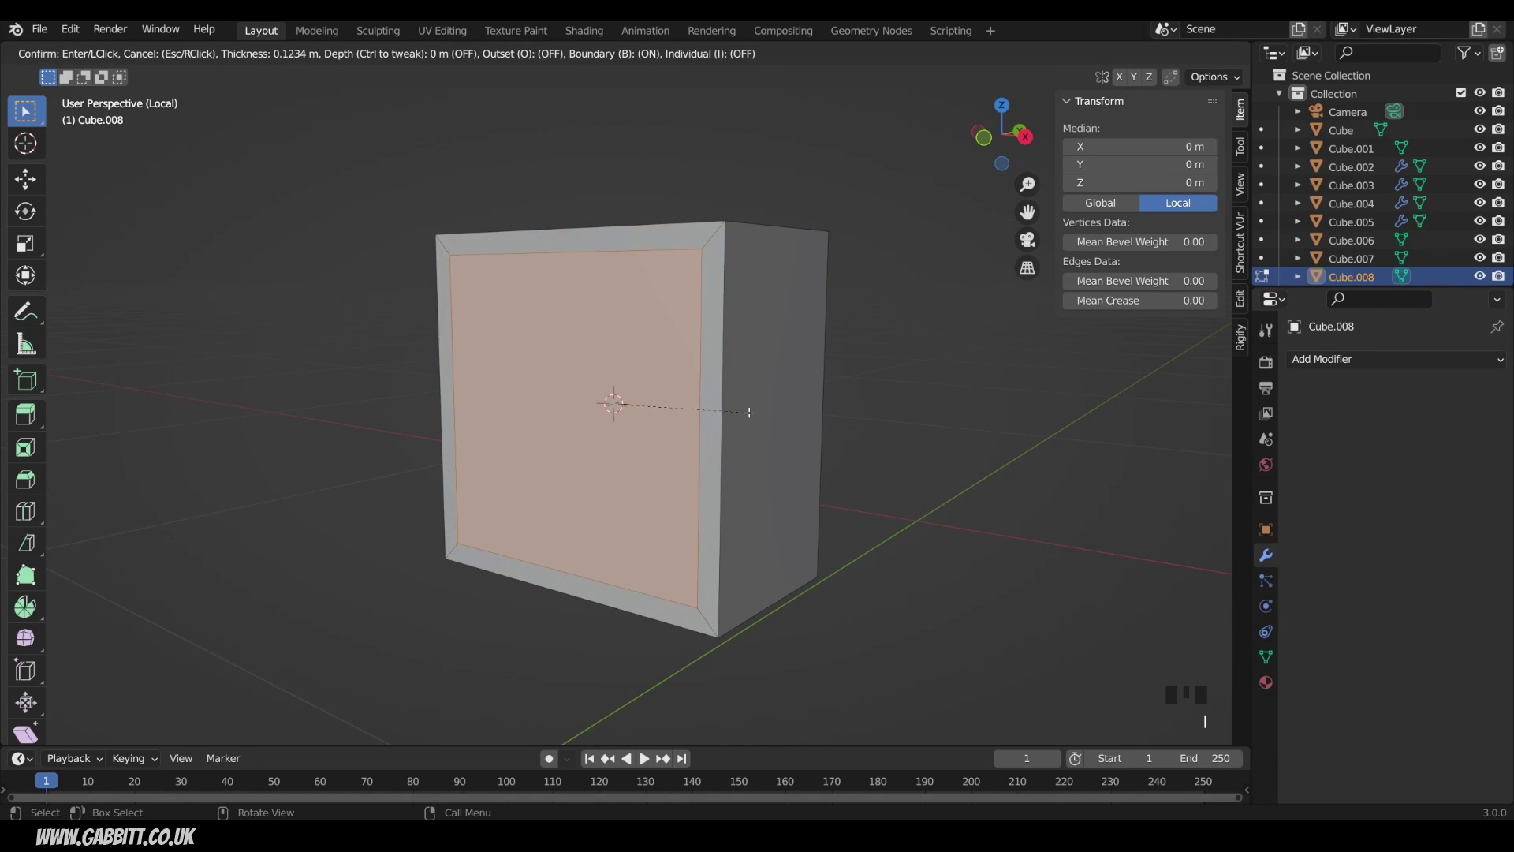
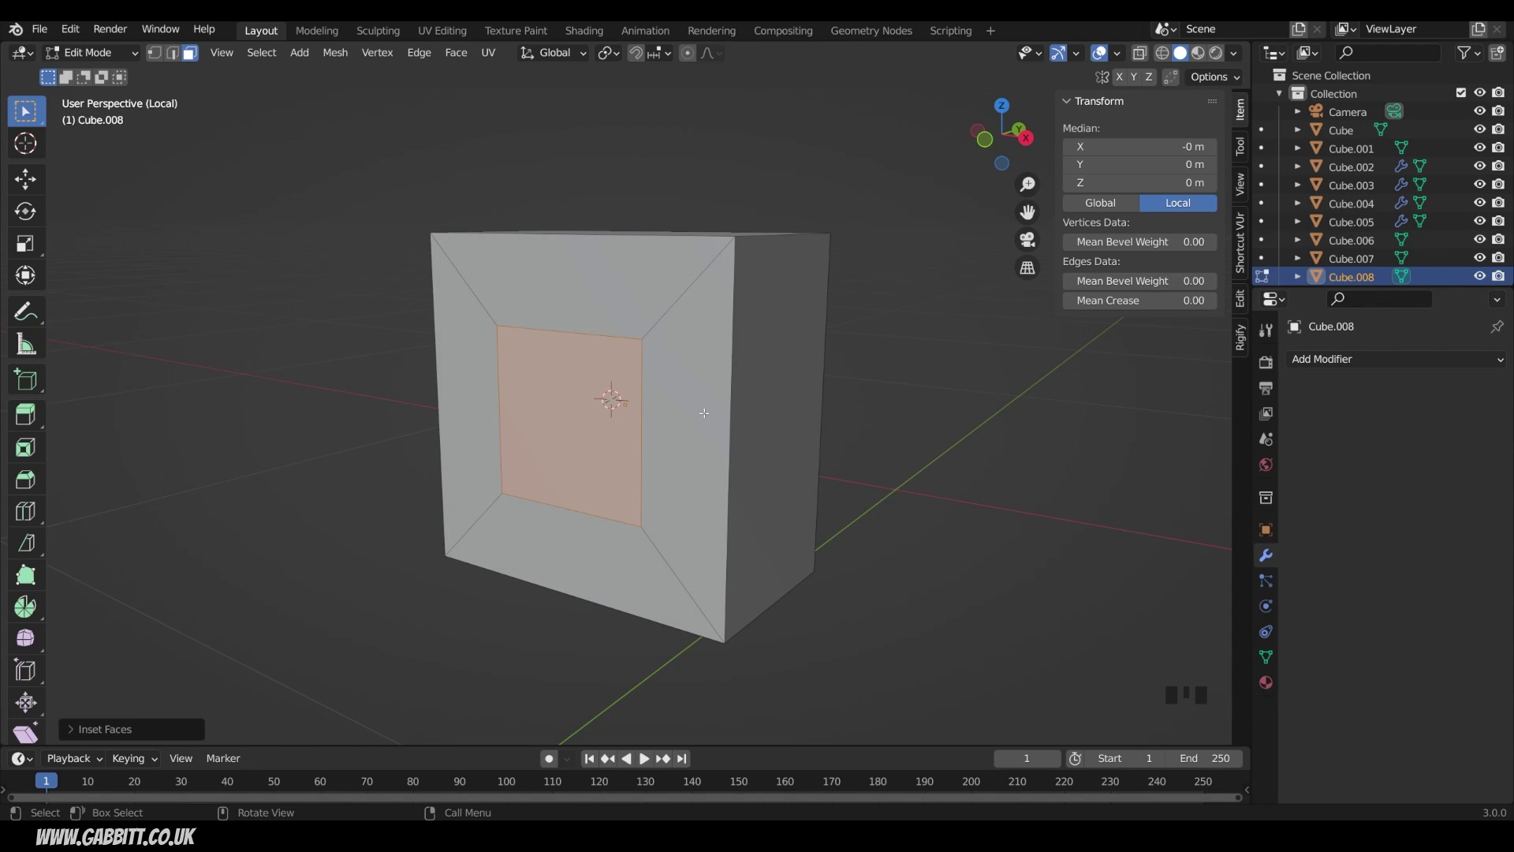
Delete the inner inset faces to open a hole through the mouth cube.
key(Delete)
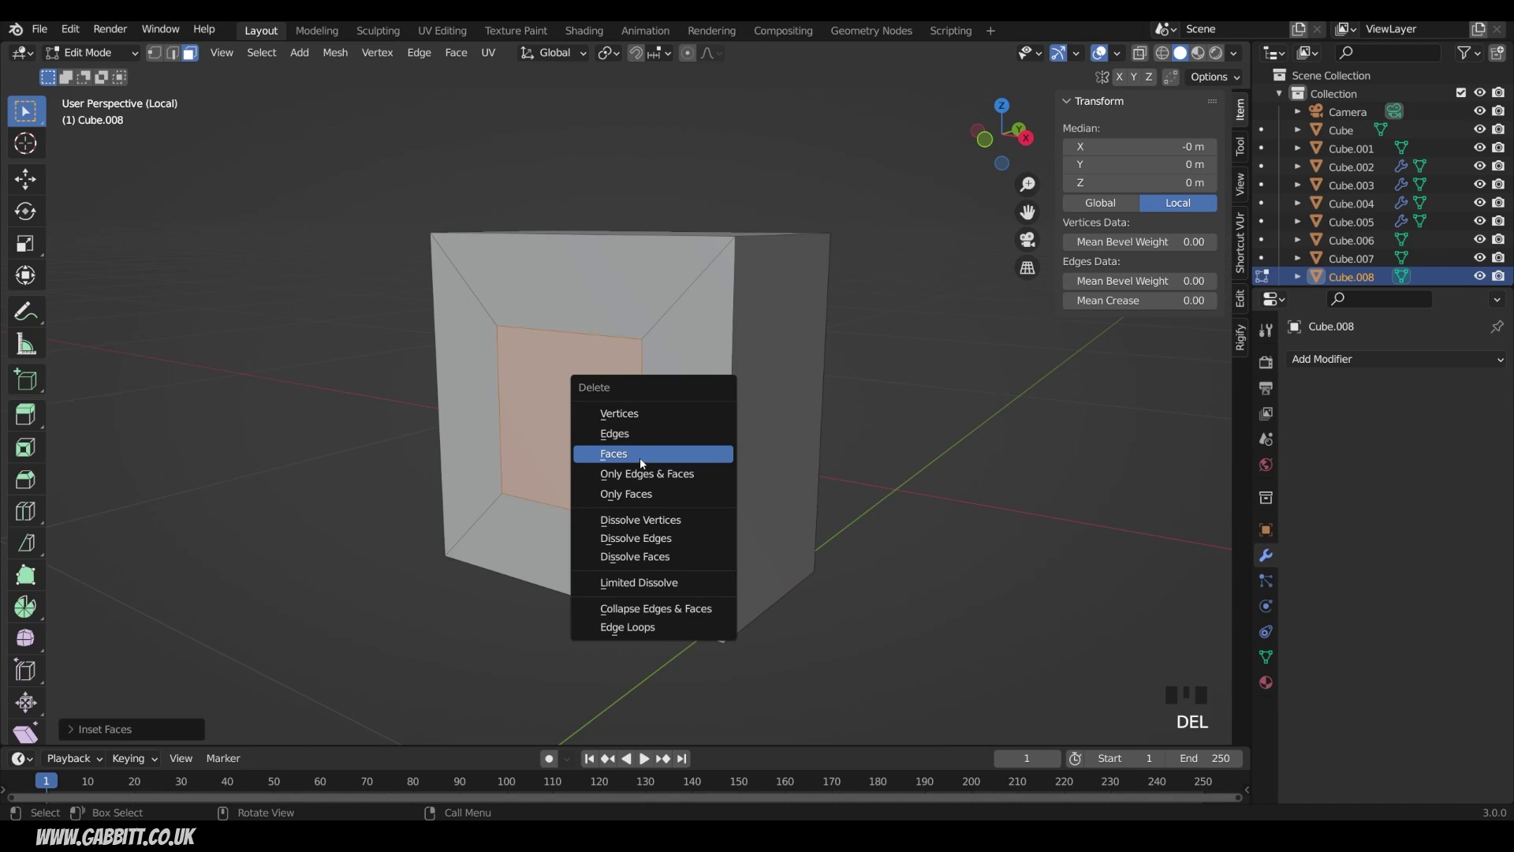
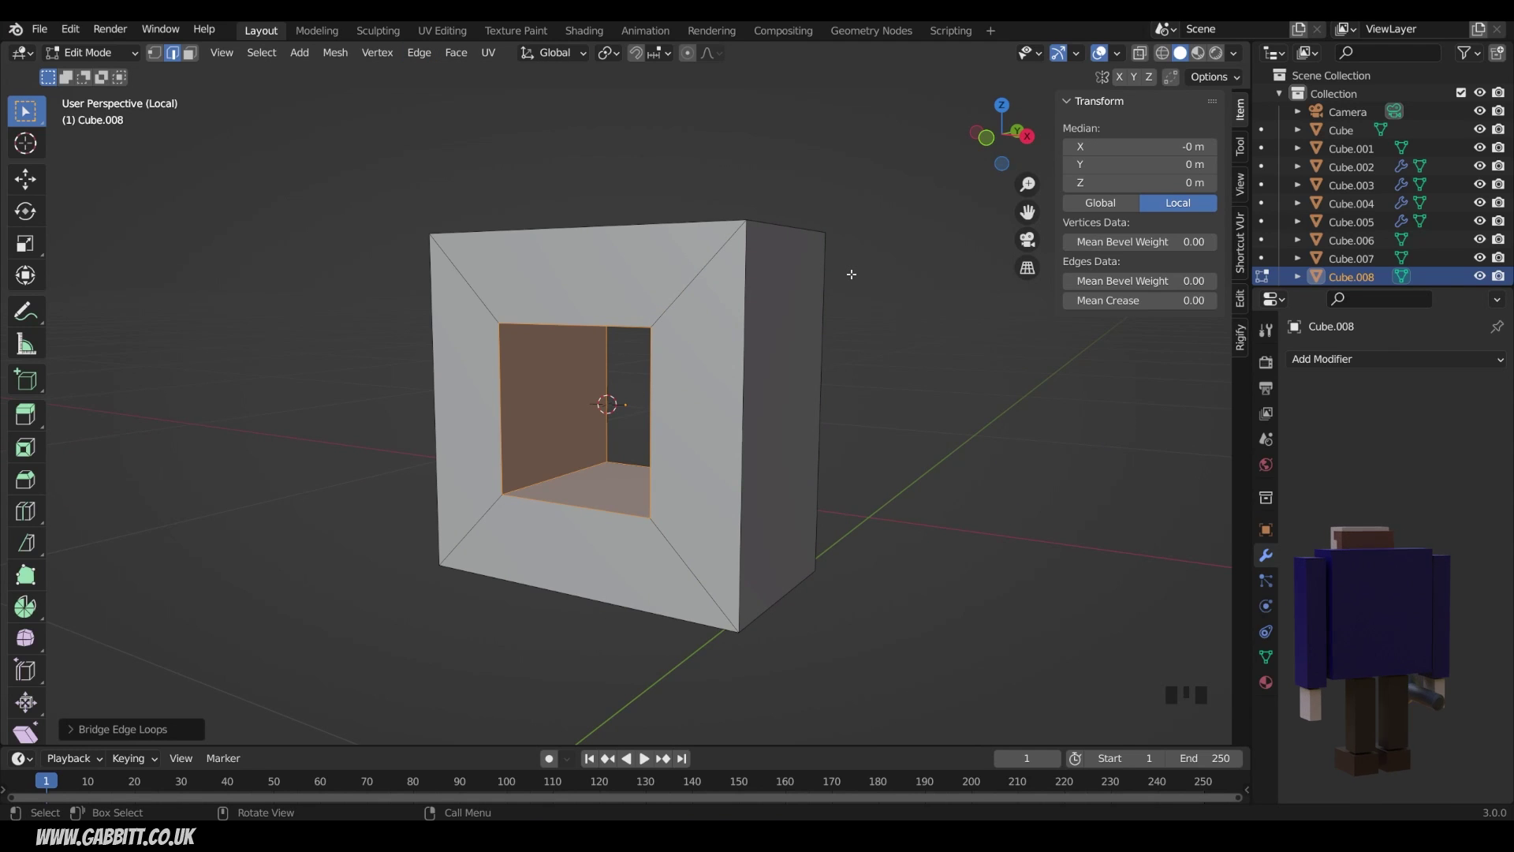
Leave local view and Edit Mode, then frame the full character with the hollow mouth visible.
key(KP_Divide)
scroll(down, 3)
key(Tab)
drag(804, 444, 792, 401)
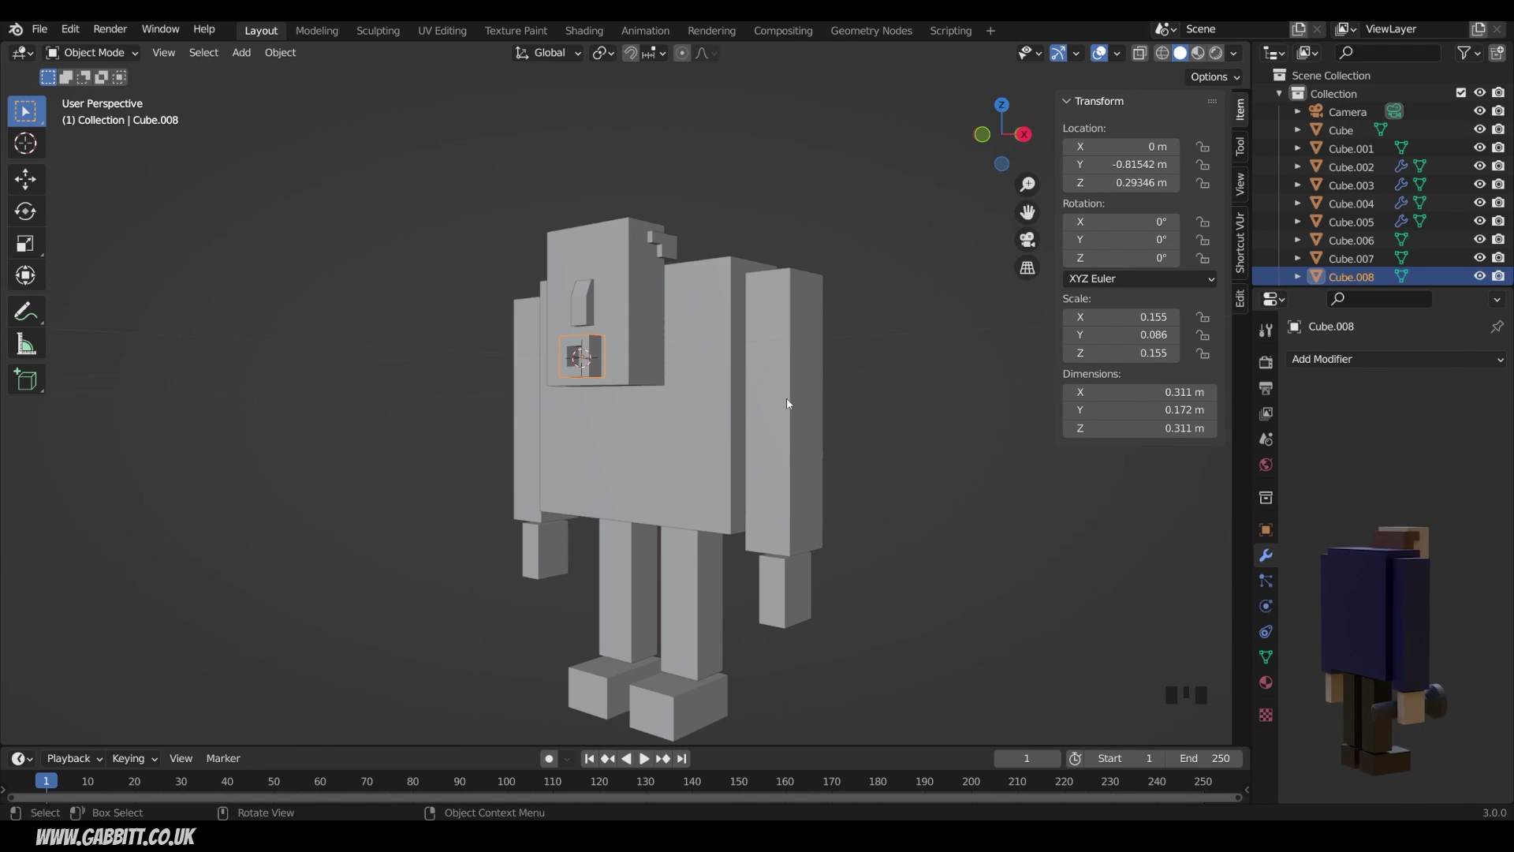
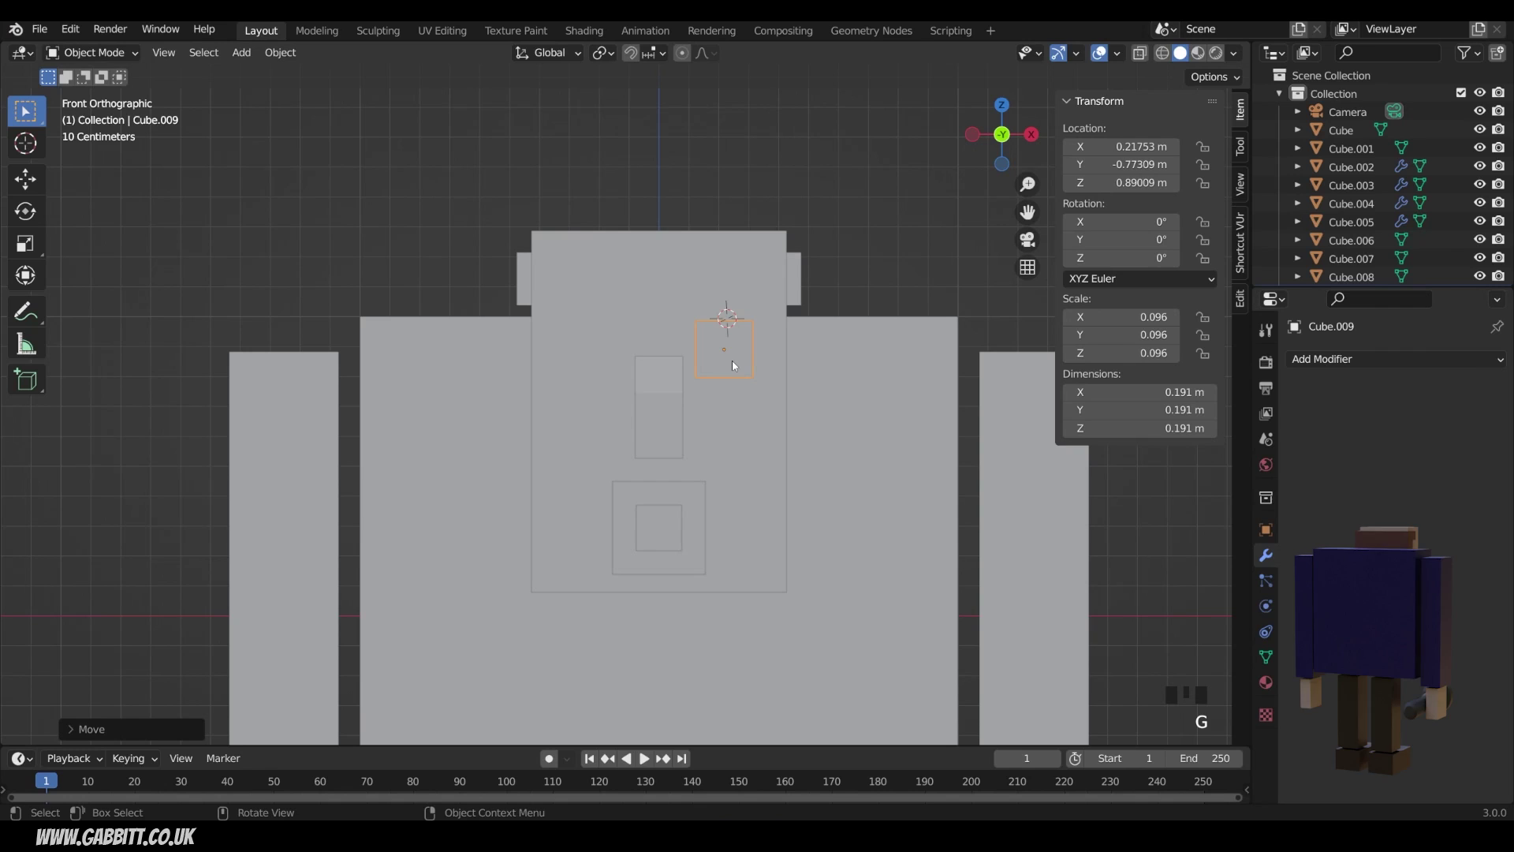
Add a Mirror modifier to the eye cube, mirrored across the nose block.
click(1313, 500)
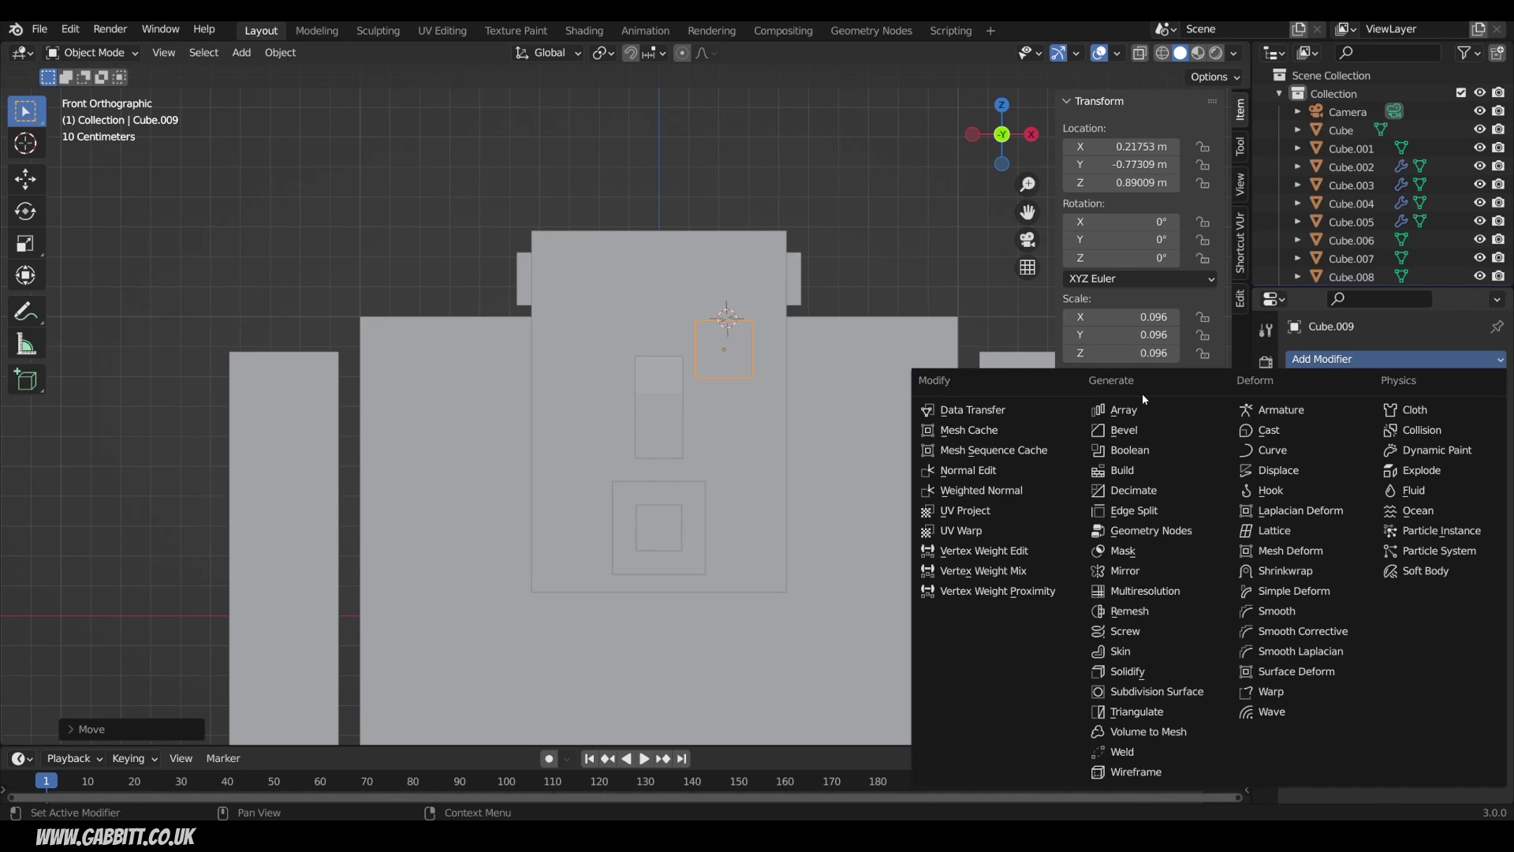
click(1142, 570)
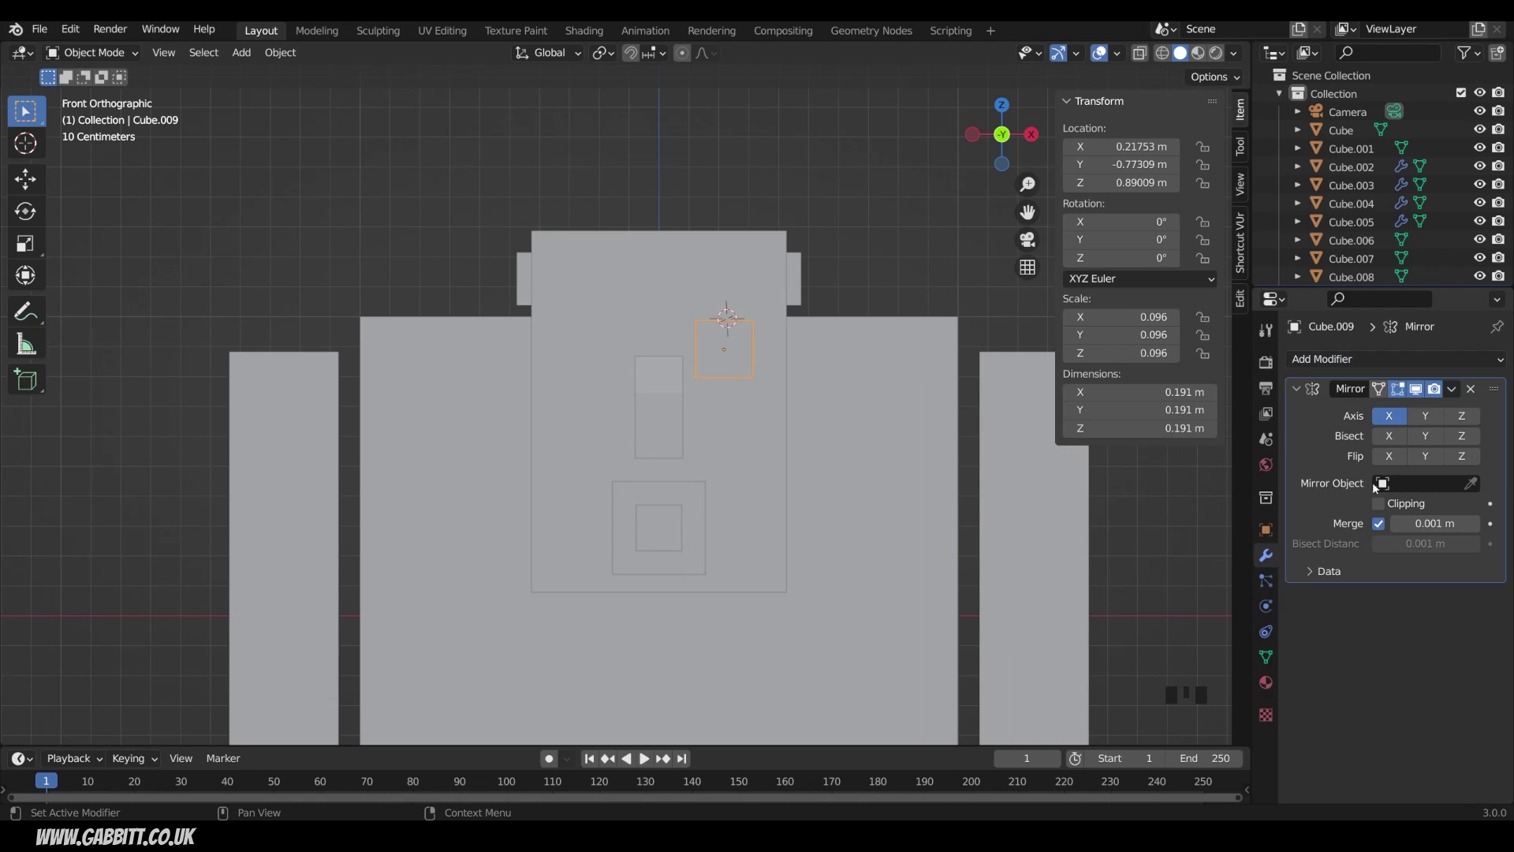
click(1481, 483)
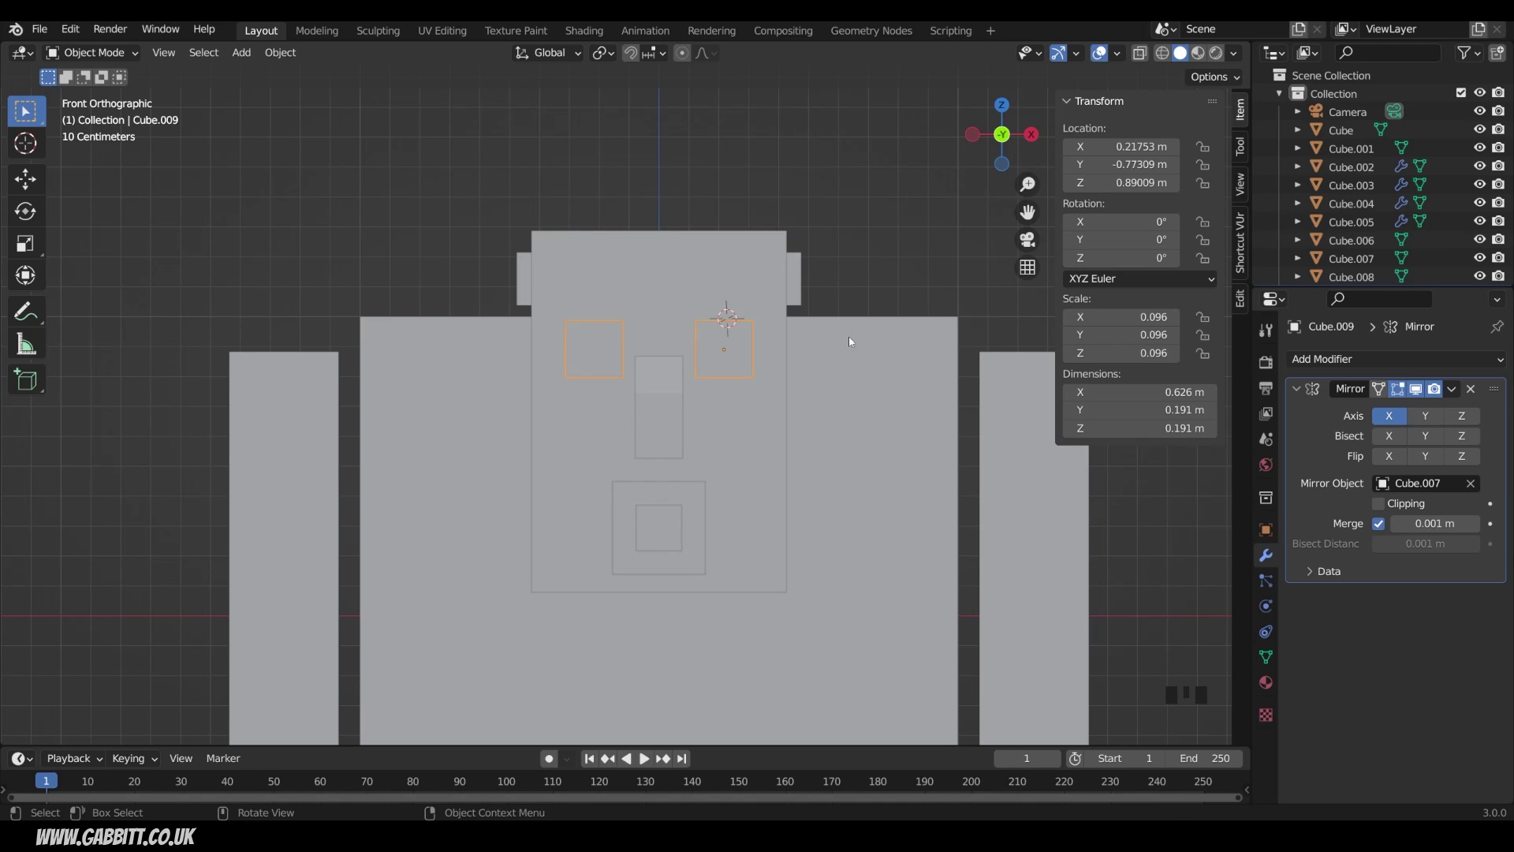
click(675, 385)
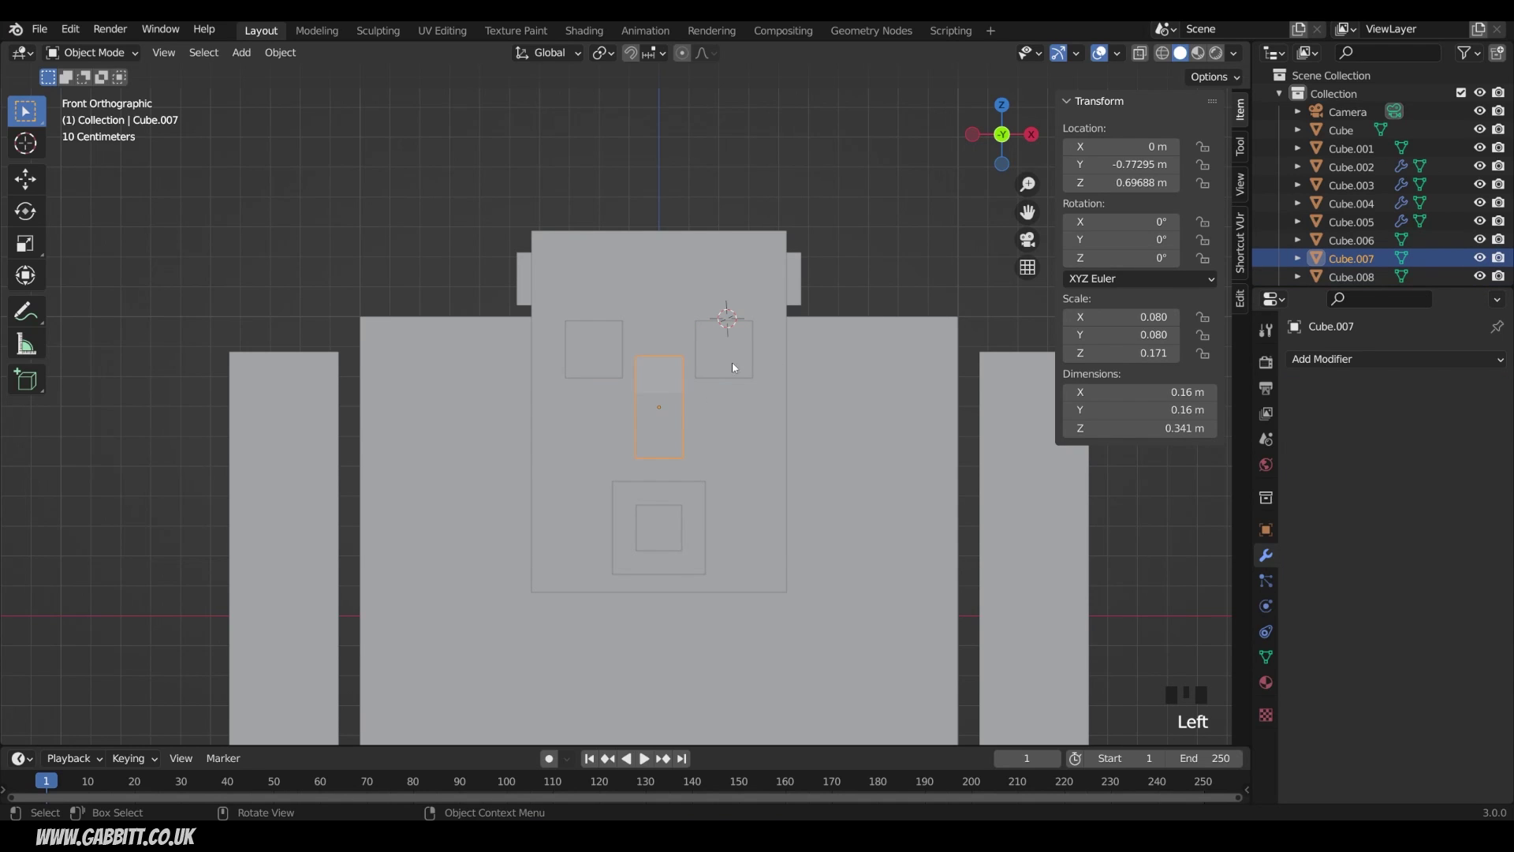
Flatten the eyes along the depth axis and push them back into the face.
drag(725, 361, 725, 361)
drag(735, 419, 562, 401)
key(g)
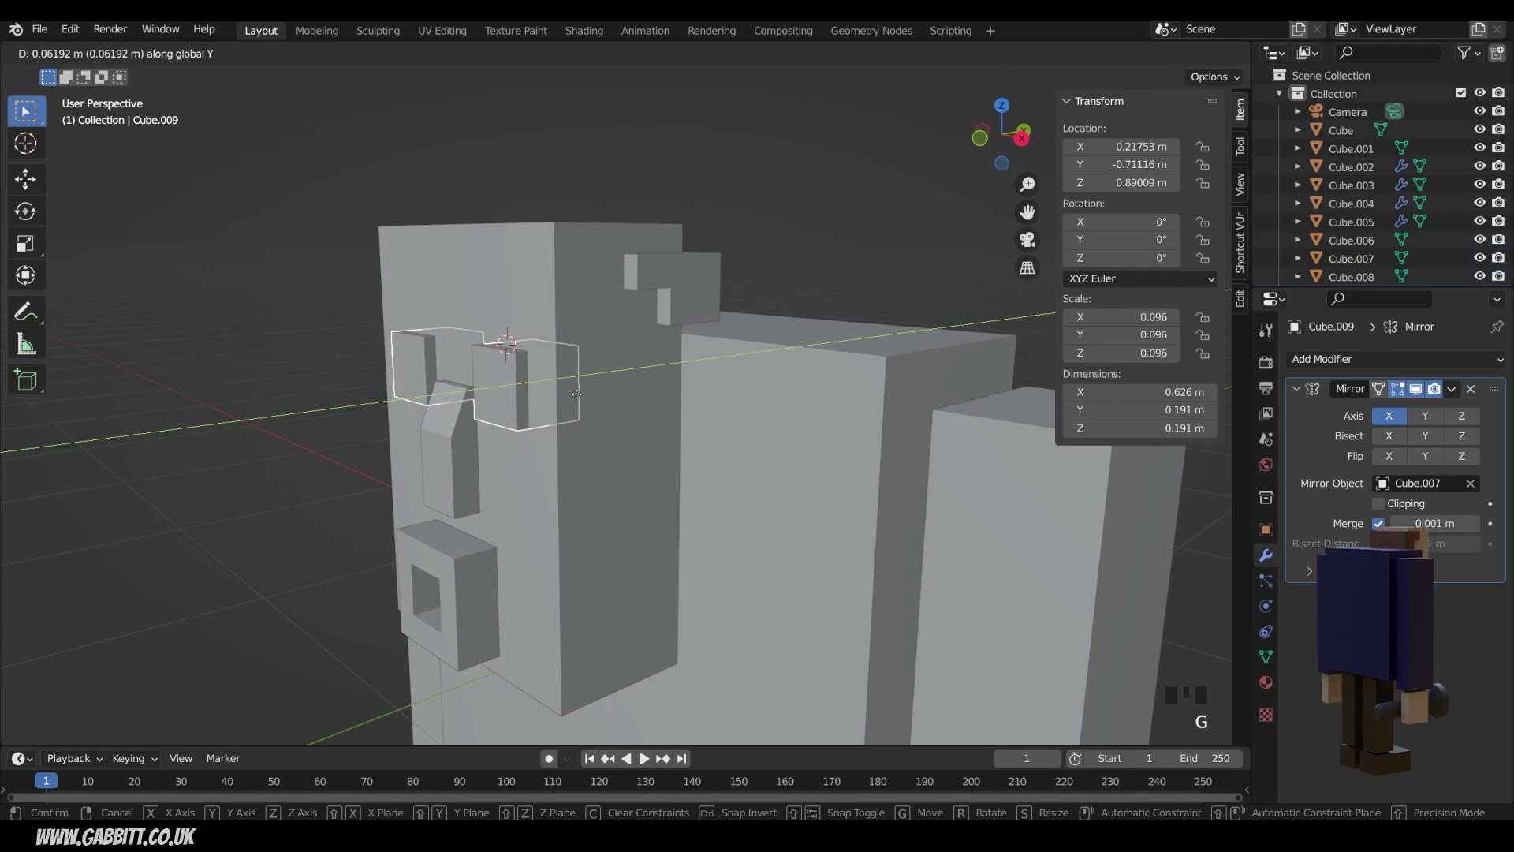
key(s)
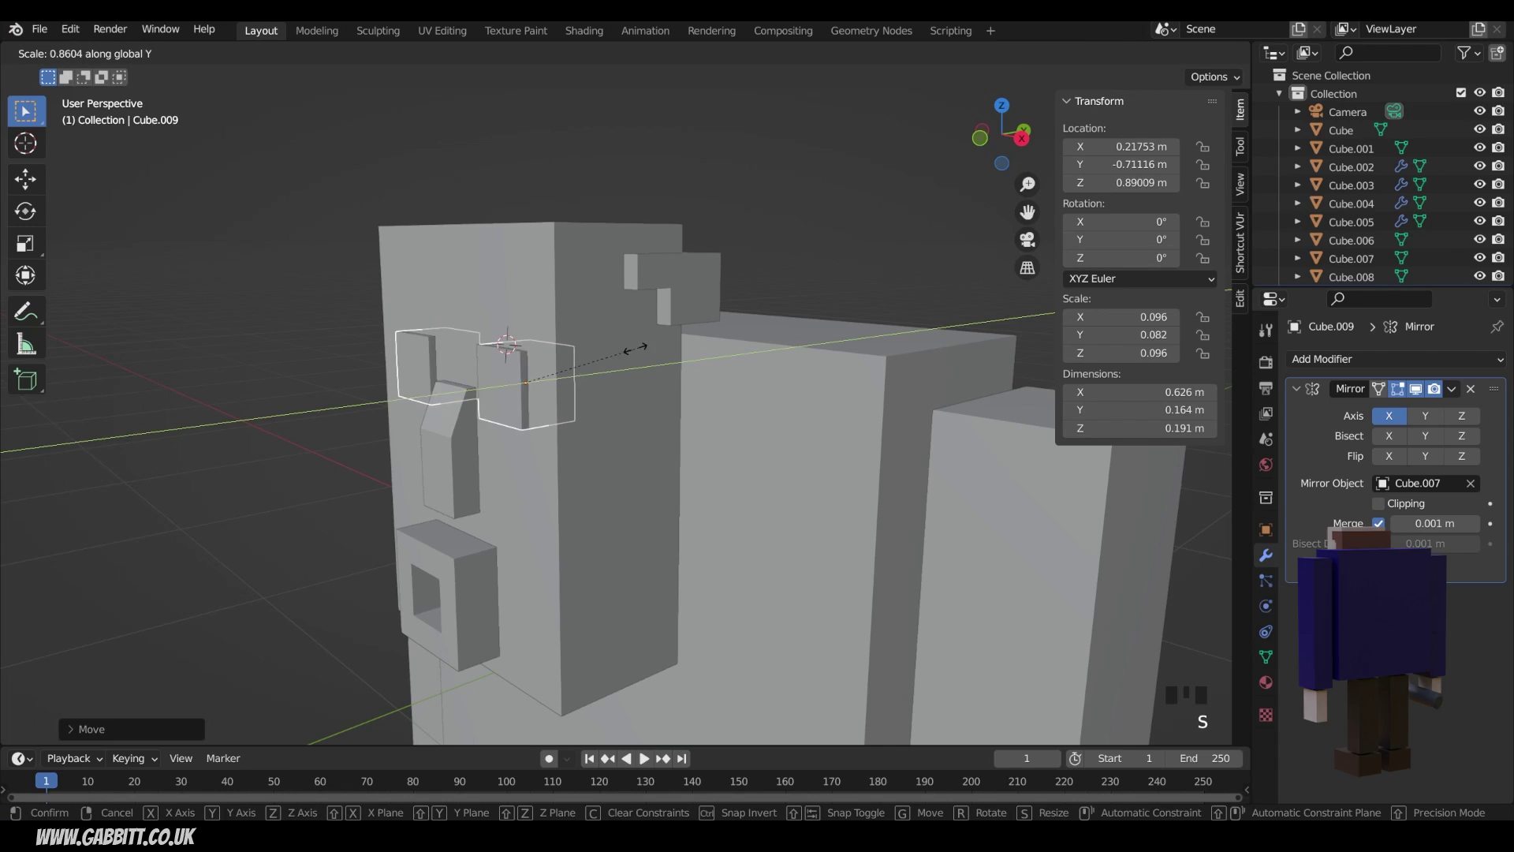
key(g)
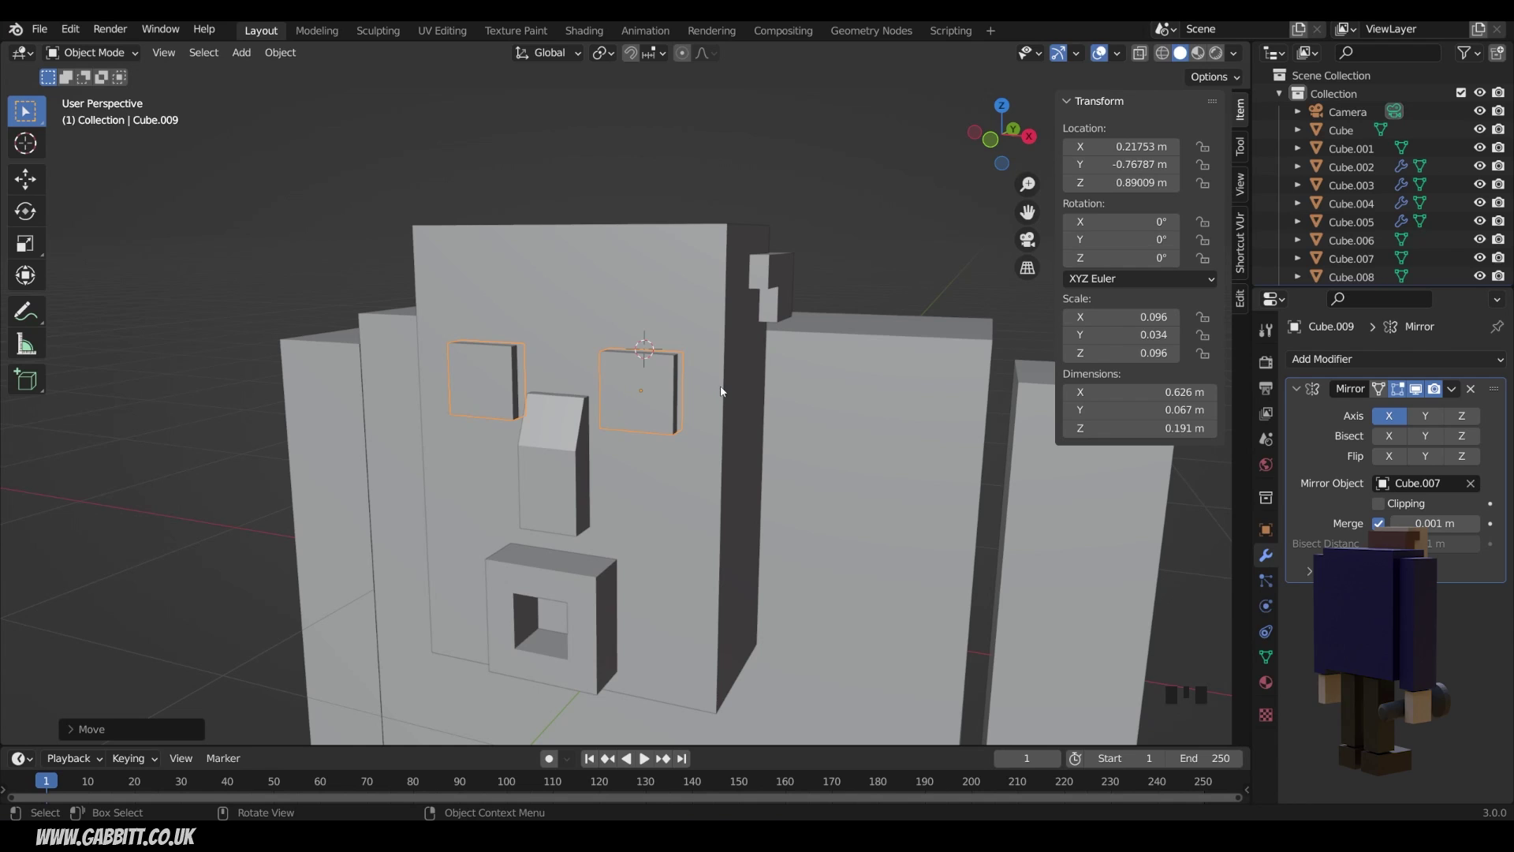
Duplicate the eyes into small pupils, shrink them and move them forward inside the eyes.
key(shift+d)
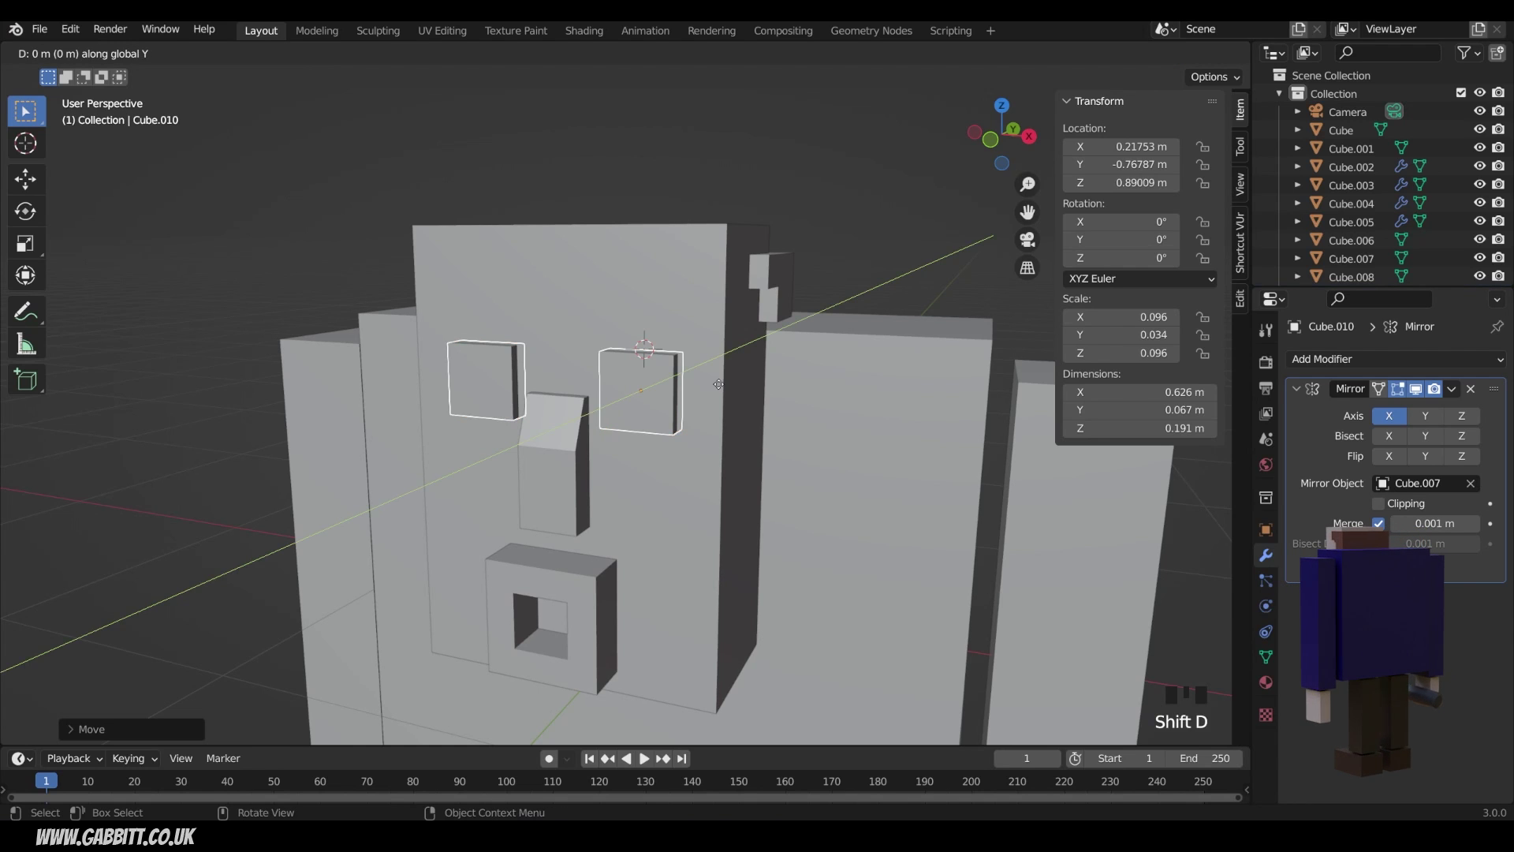
key(s)
drag(637, 412, 630, 369)
key(s)
key(g)
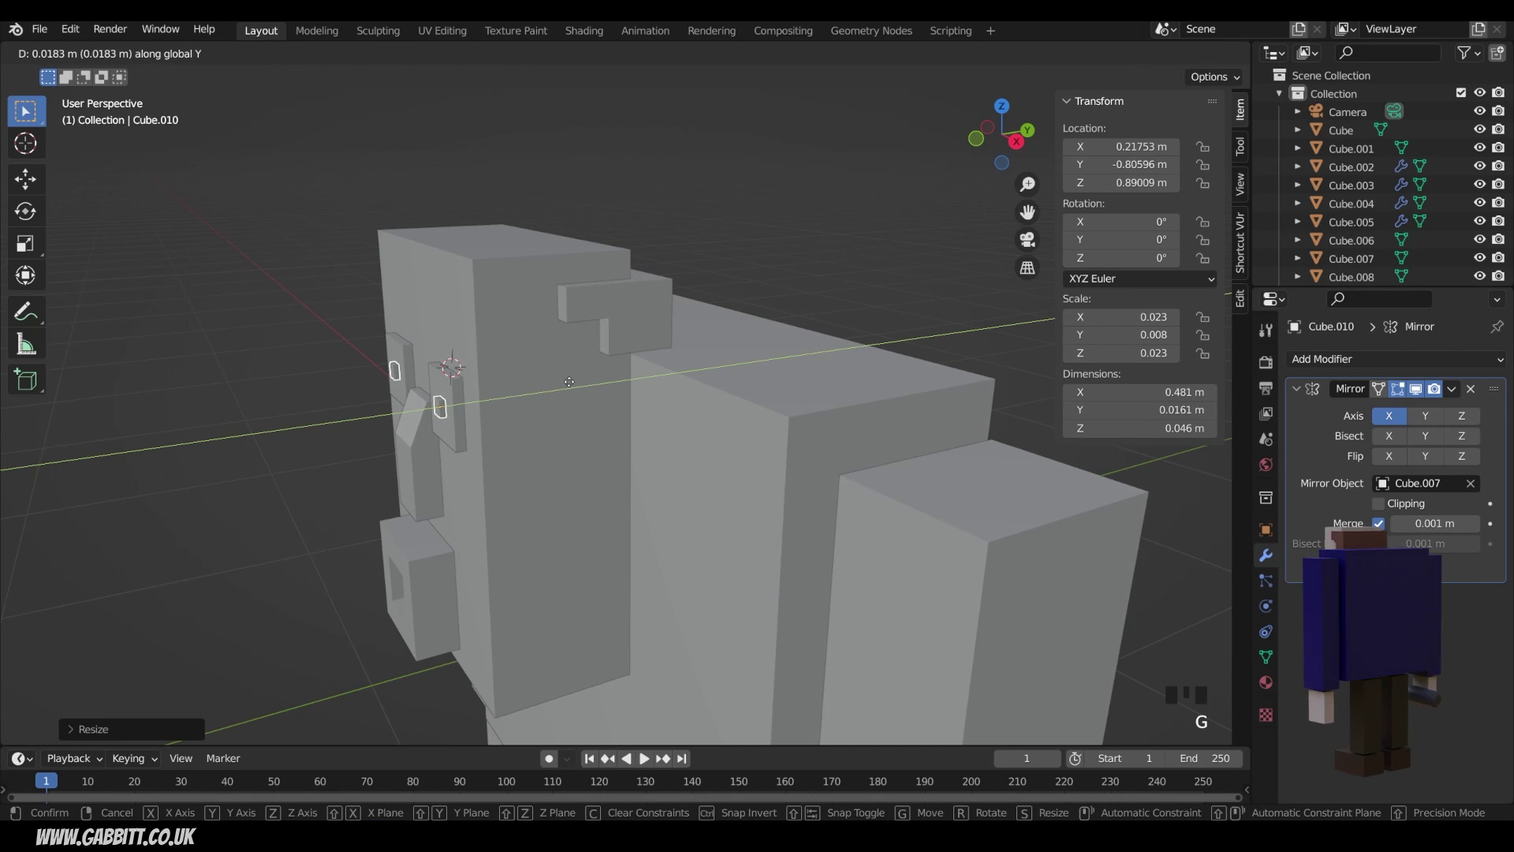
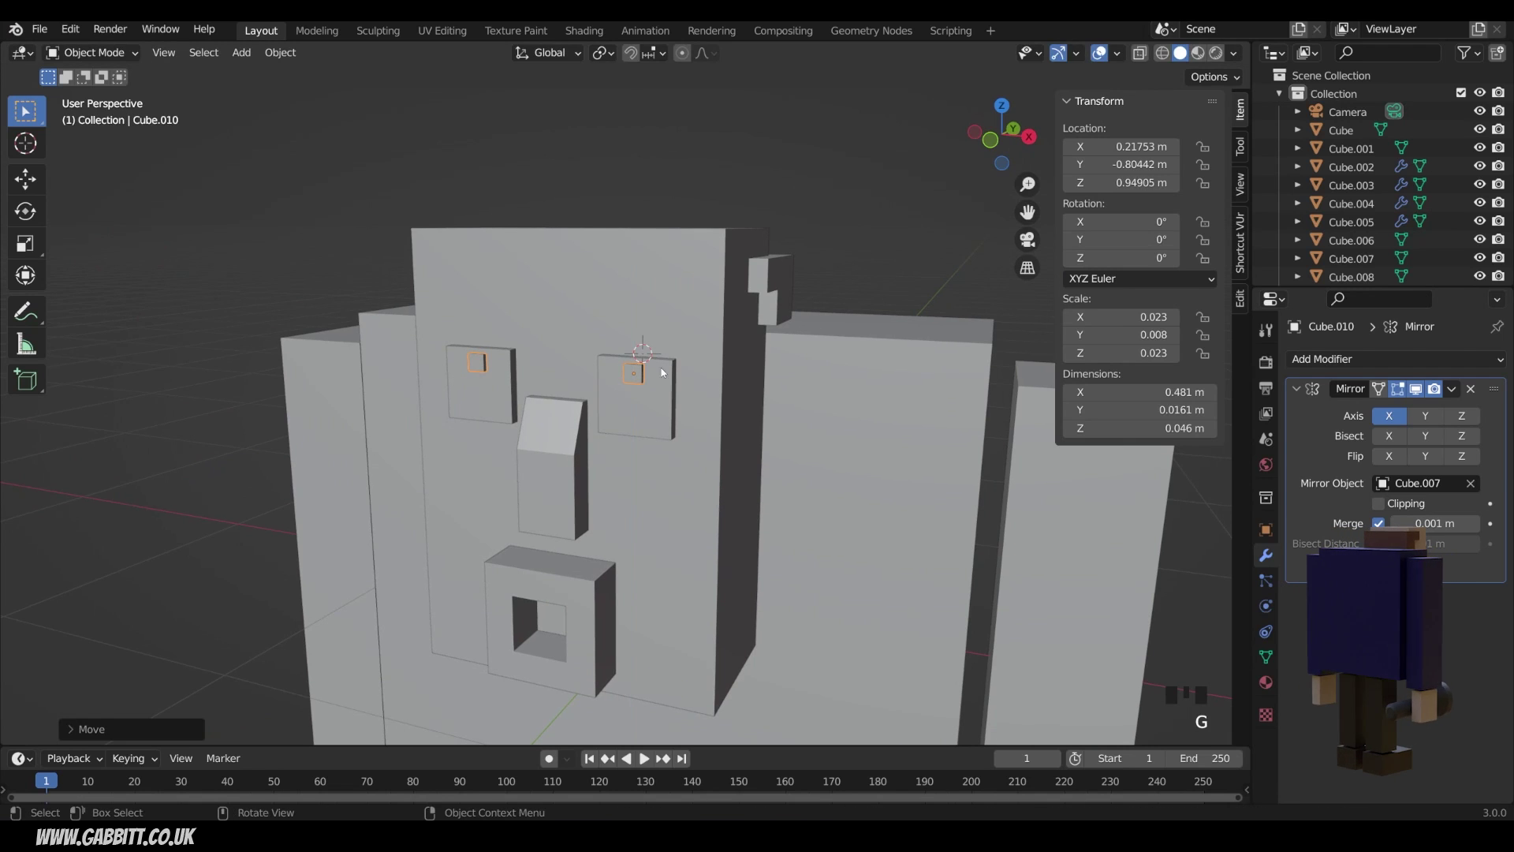
drag(765, 410, 794, 403)
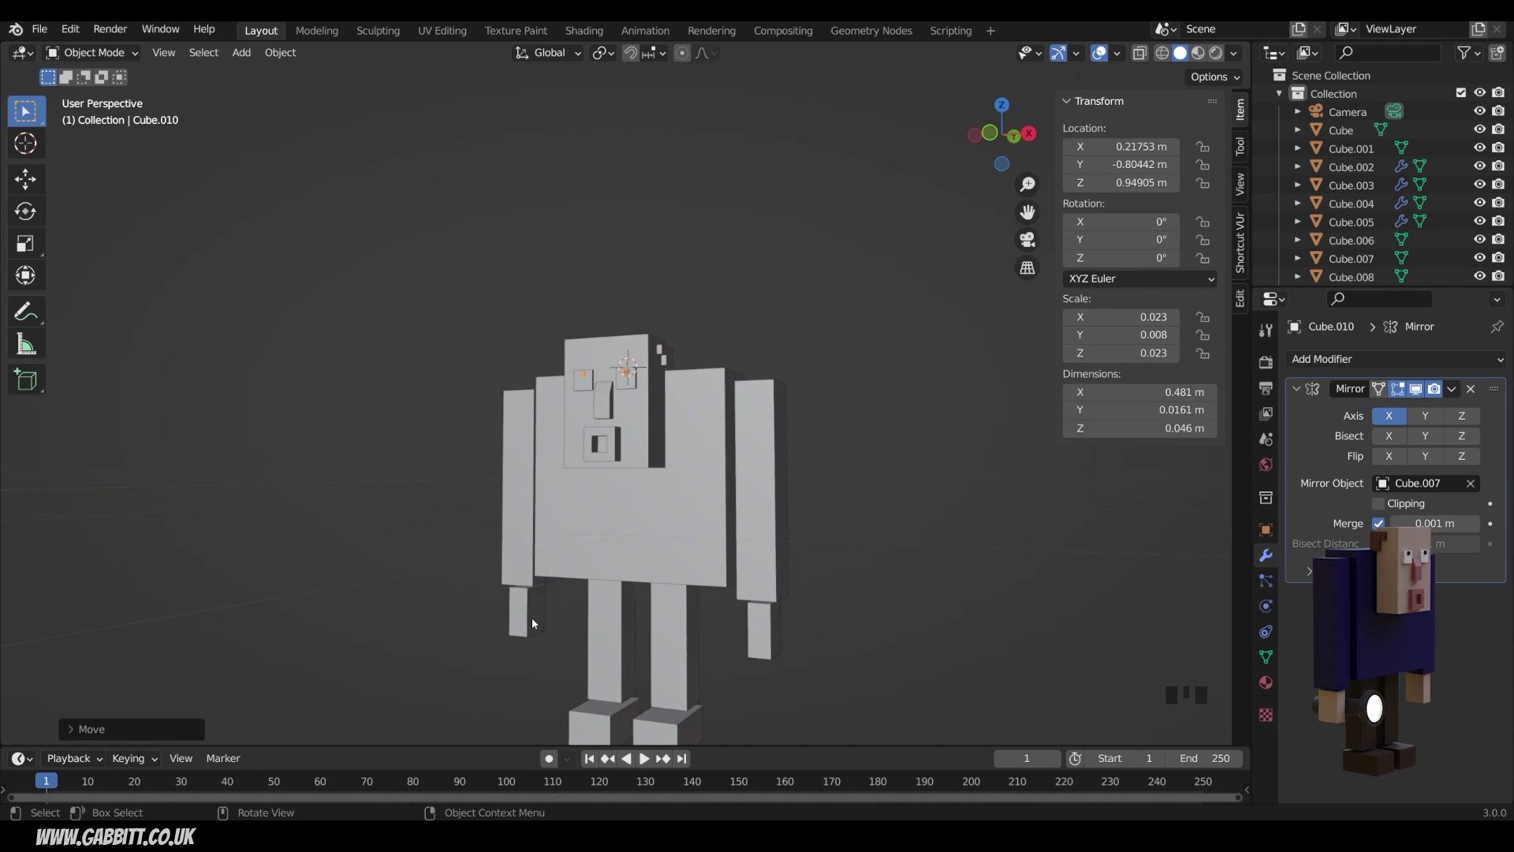
Add a cylinder, rotate it 90° onto its side and shrink it to fit the left hand.
right_click(542, 617)
key(shift+a)
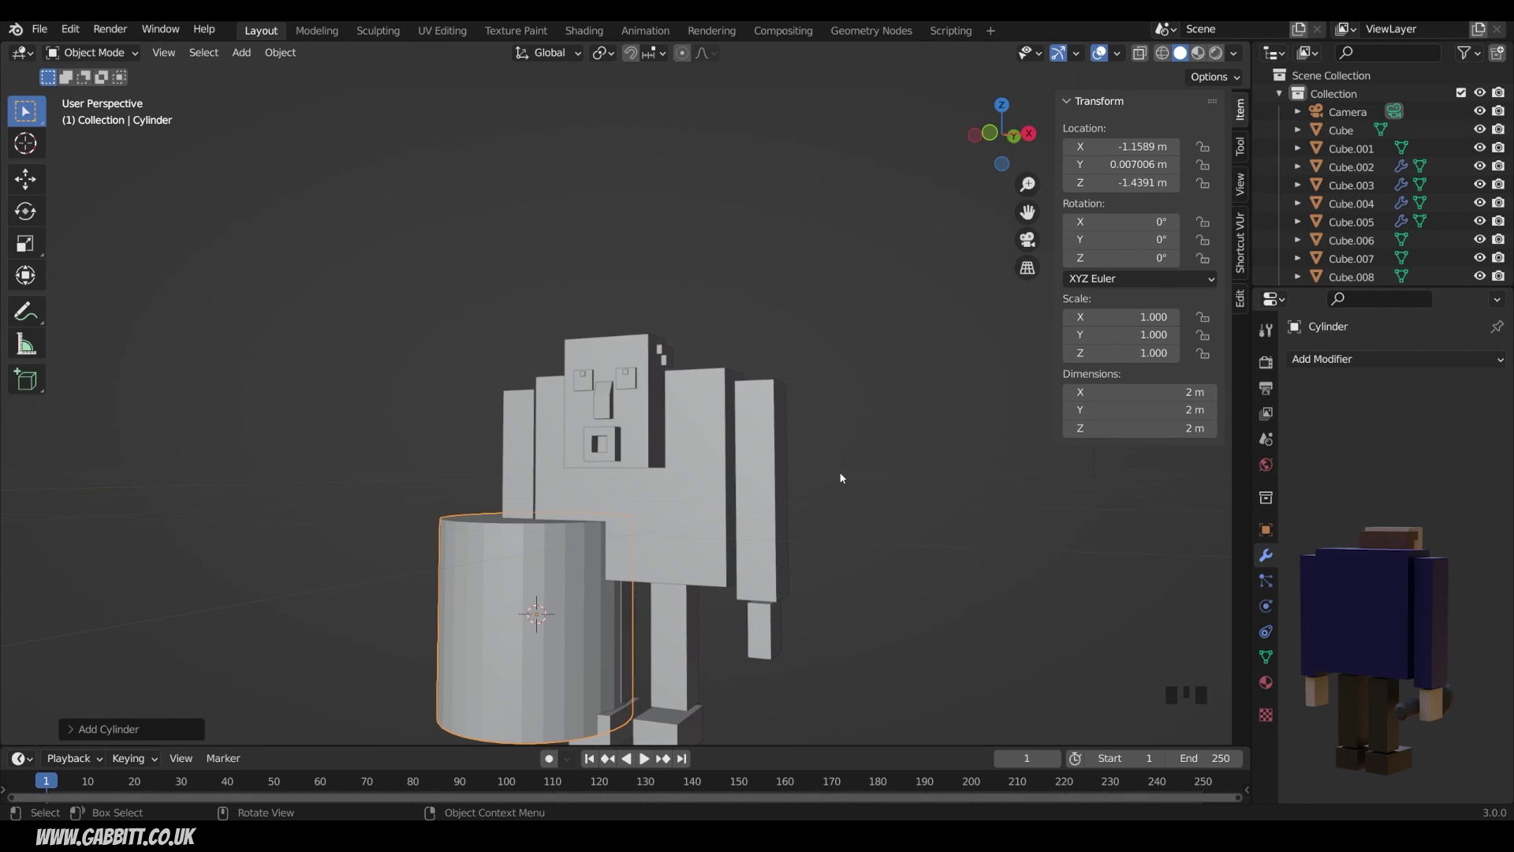
key(r)
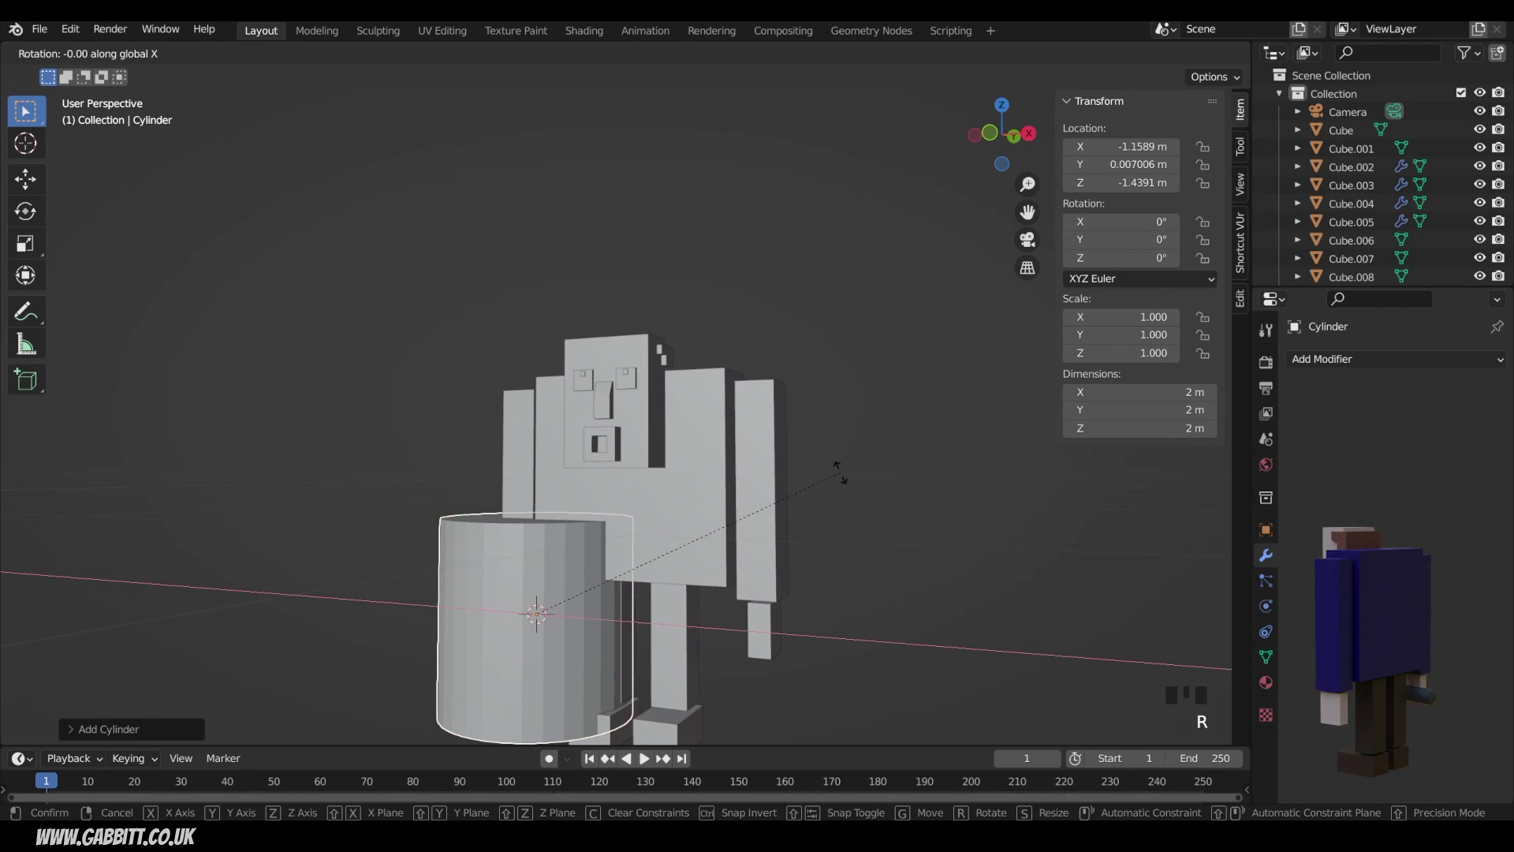
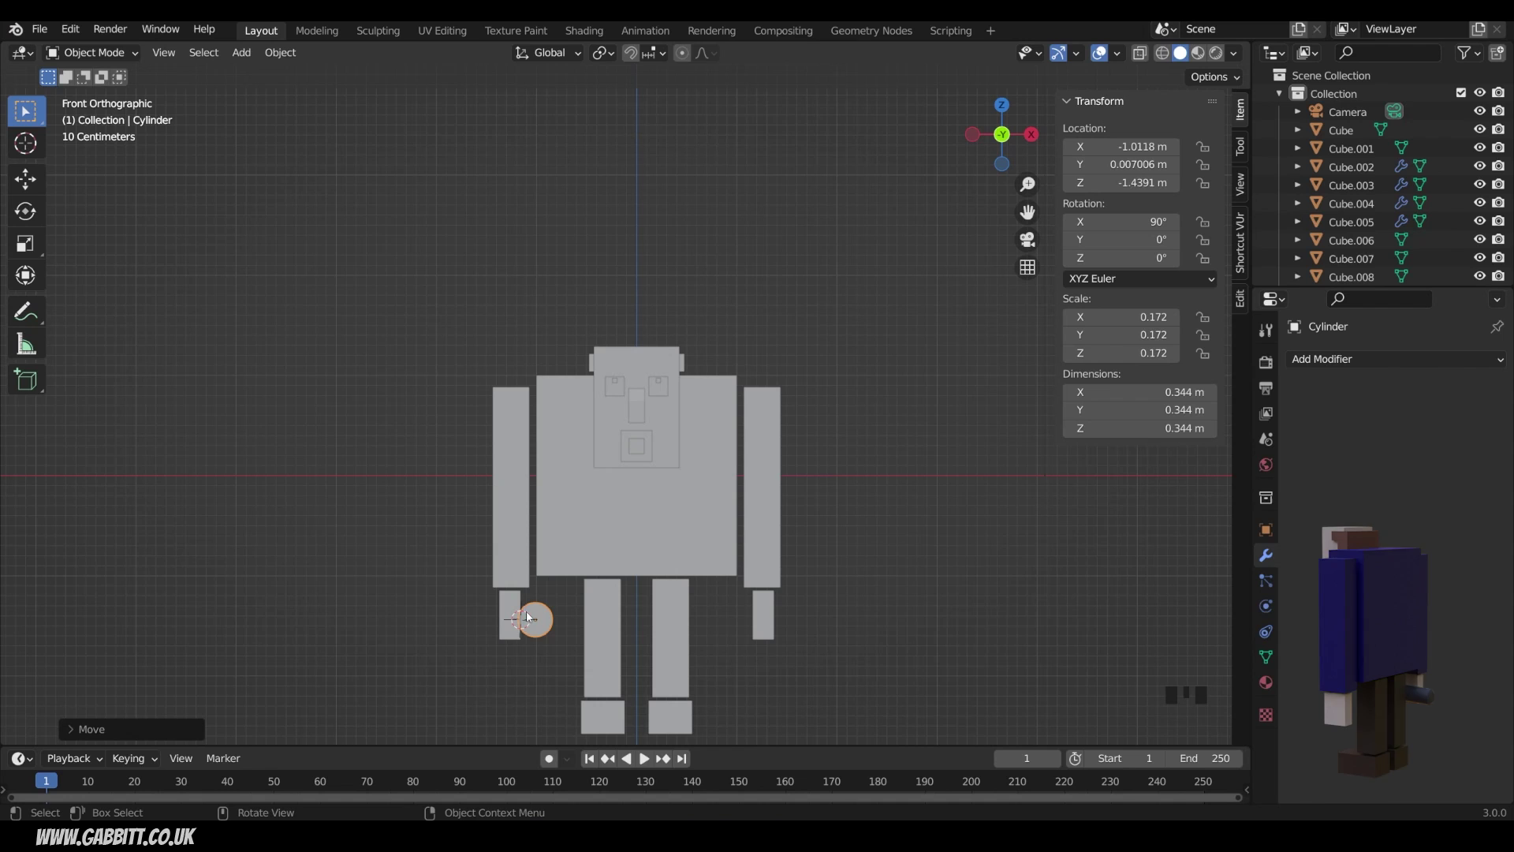
drag(518, 638, 576, 622)
key(s)
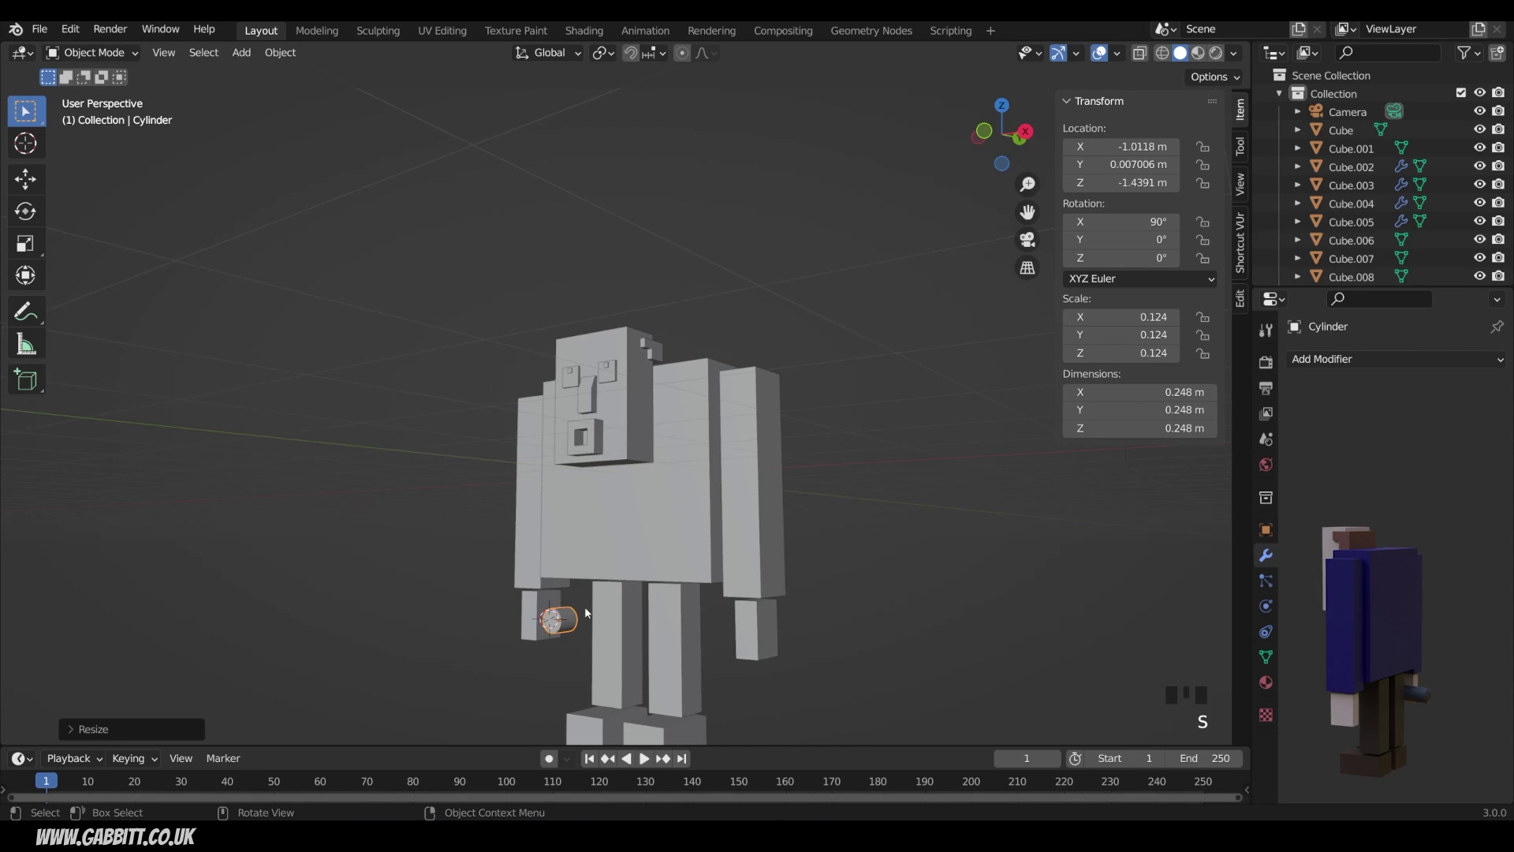
Extrude the cylinder's end face twice, widening it into a flared flashlight head.
key(Tab)
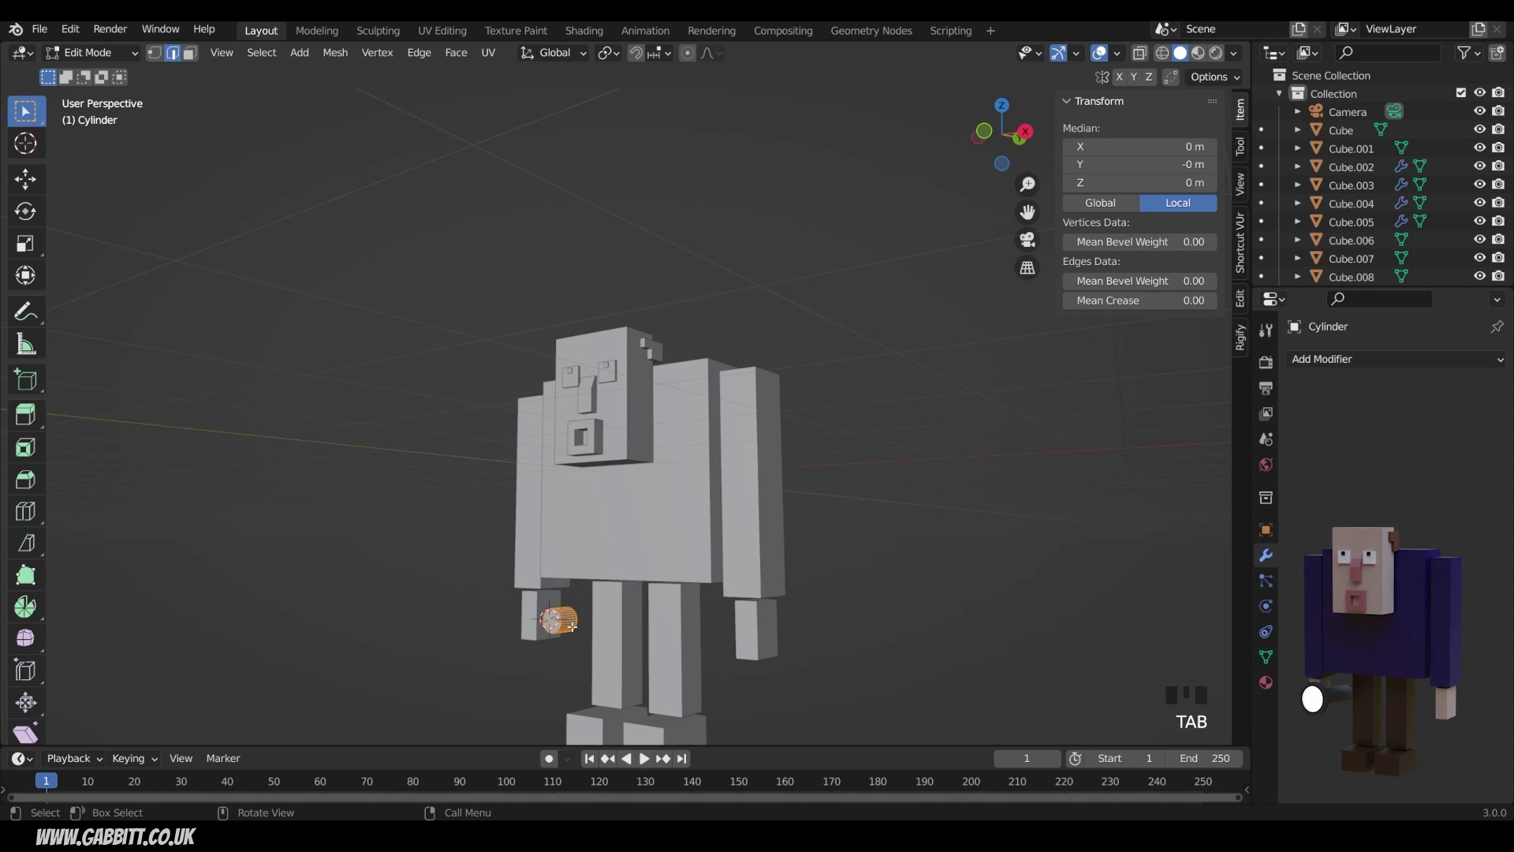
key(3)
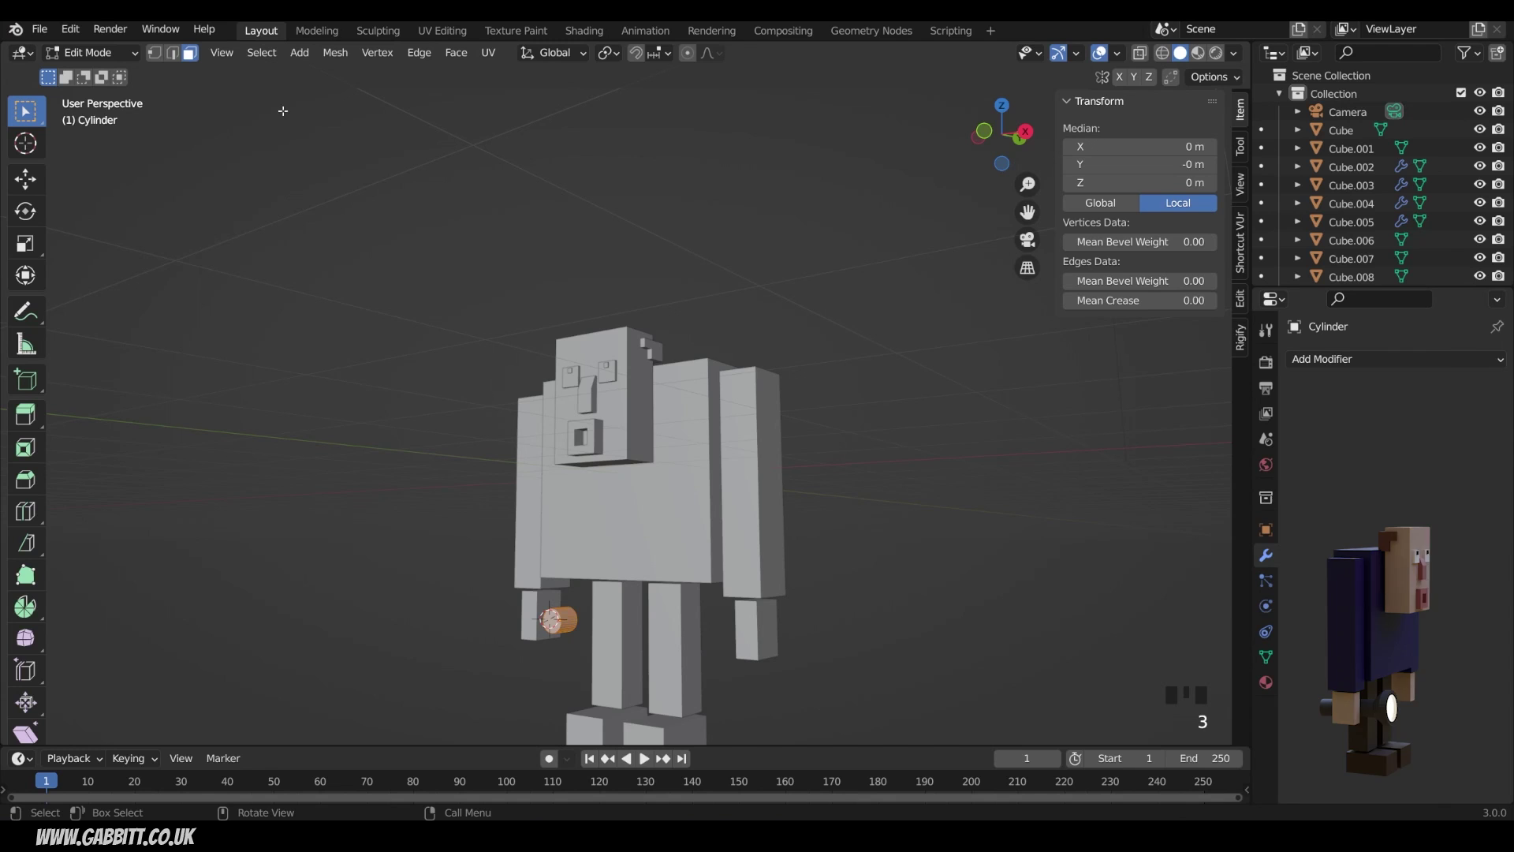
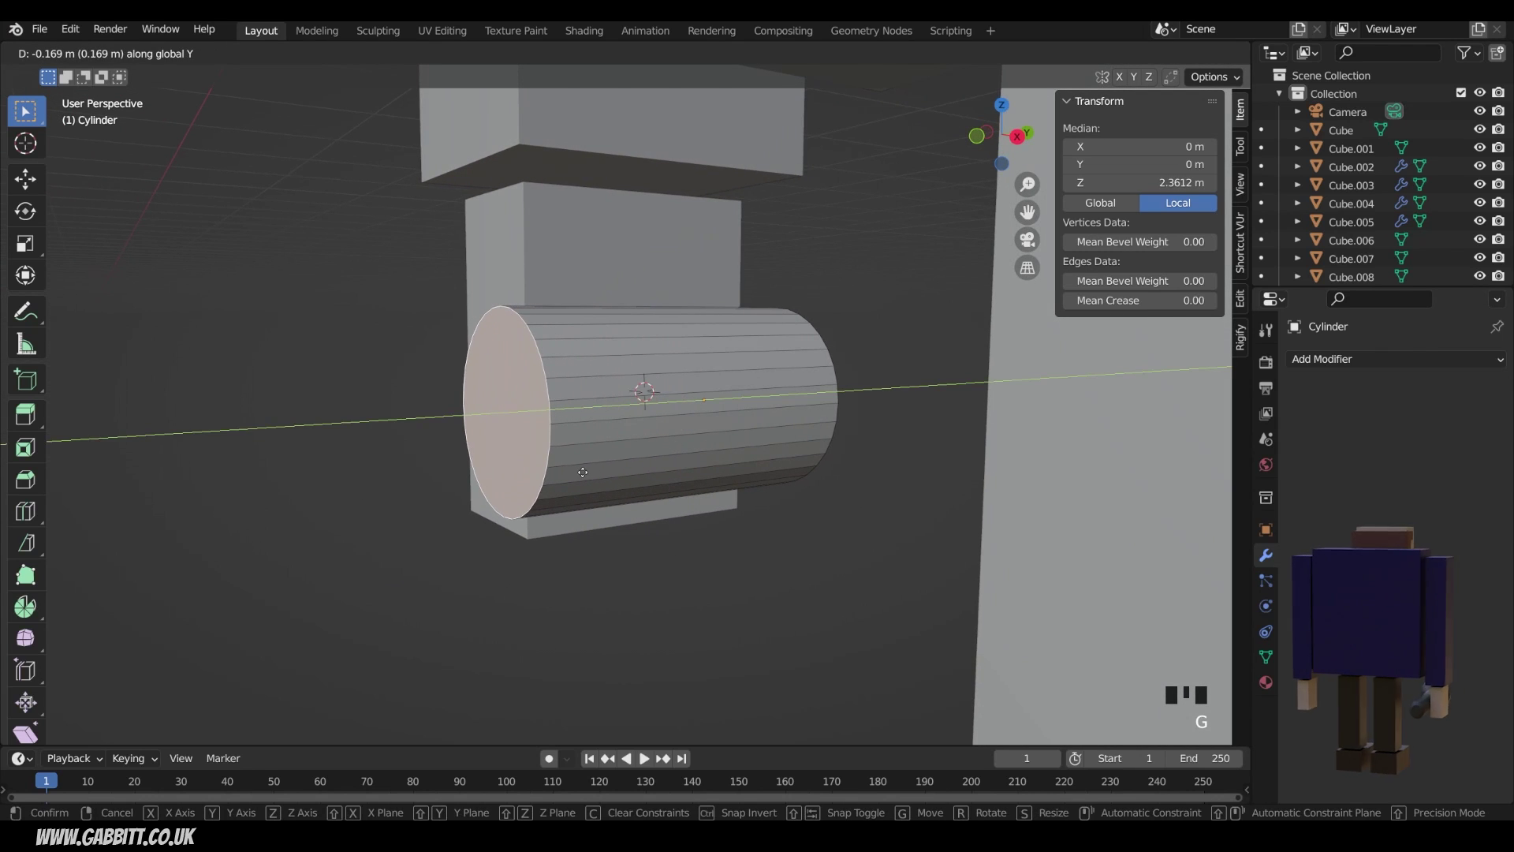
key(e)
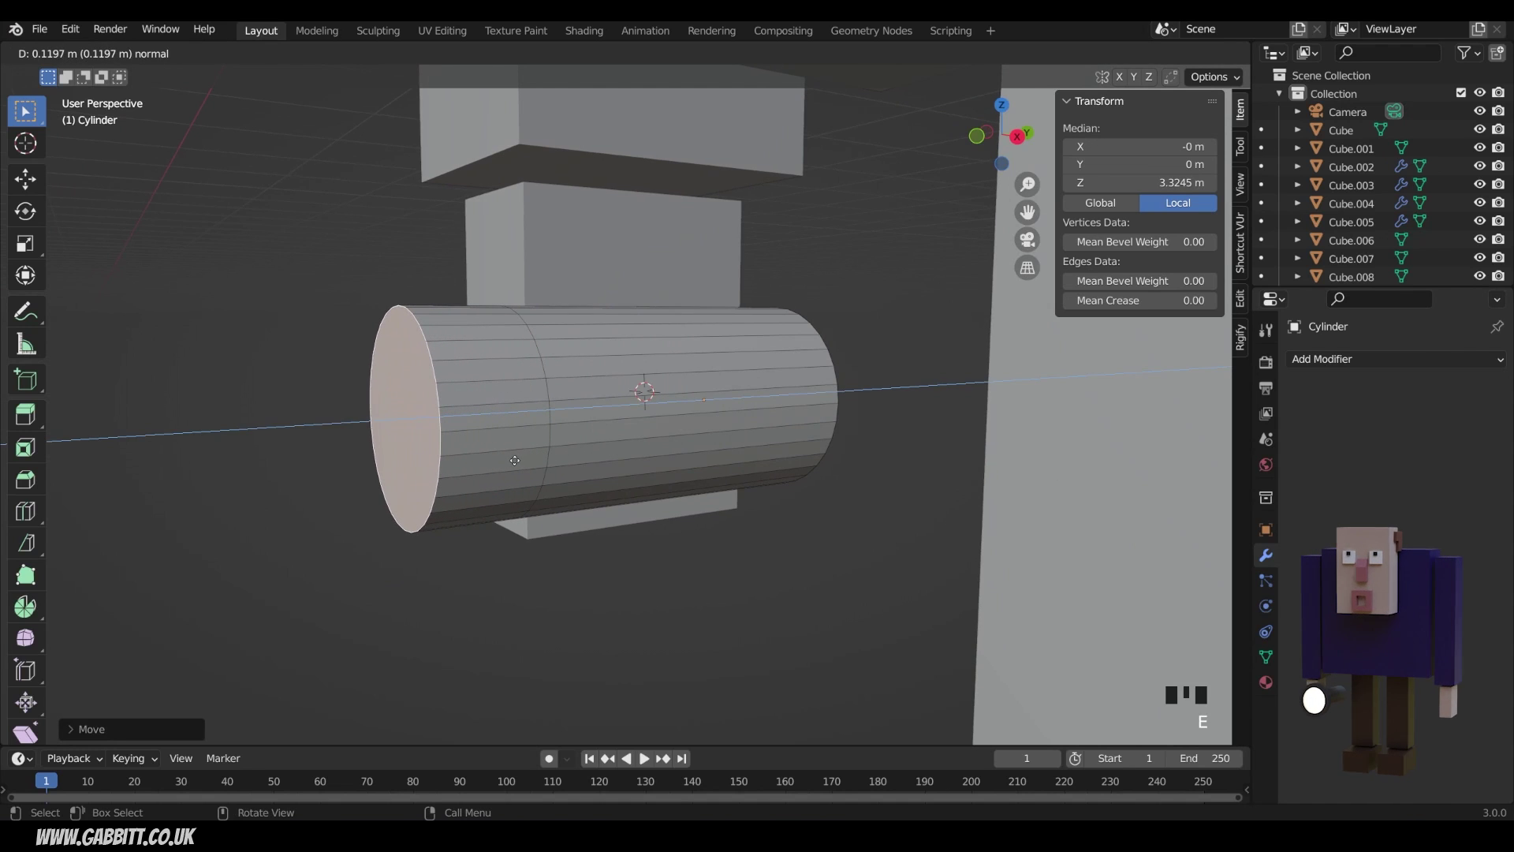
key(s)
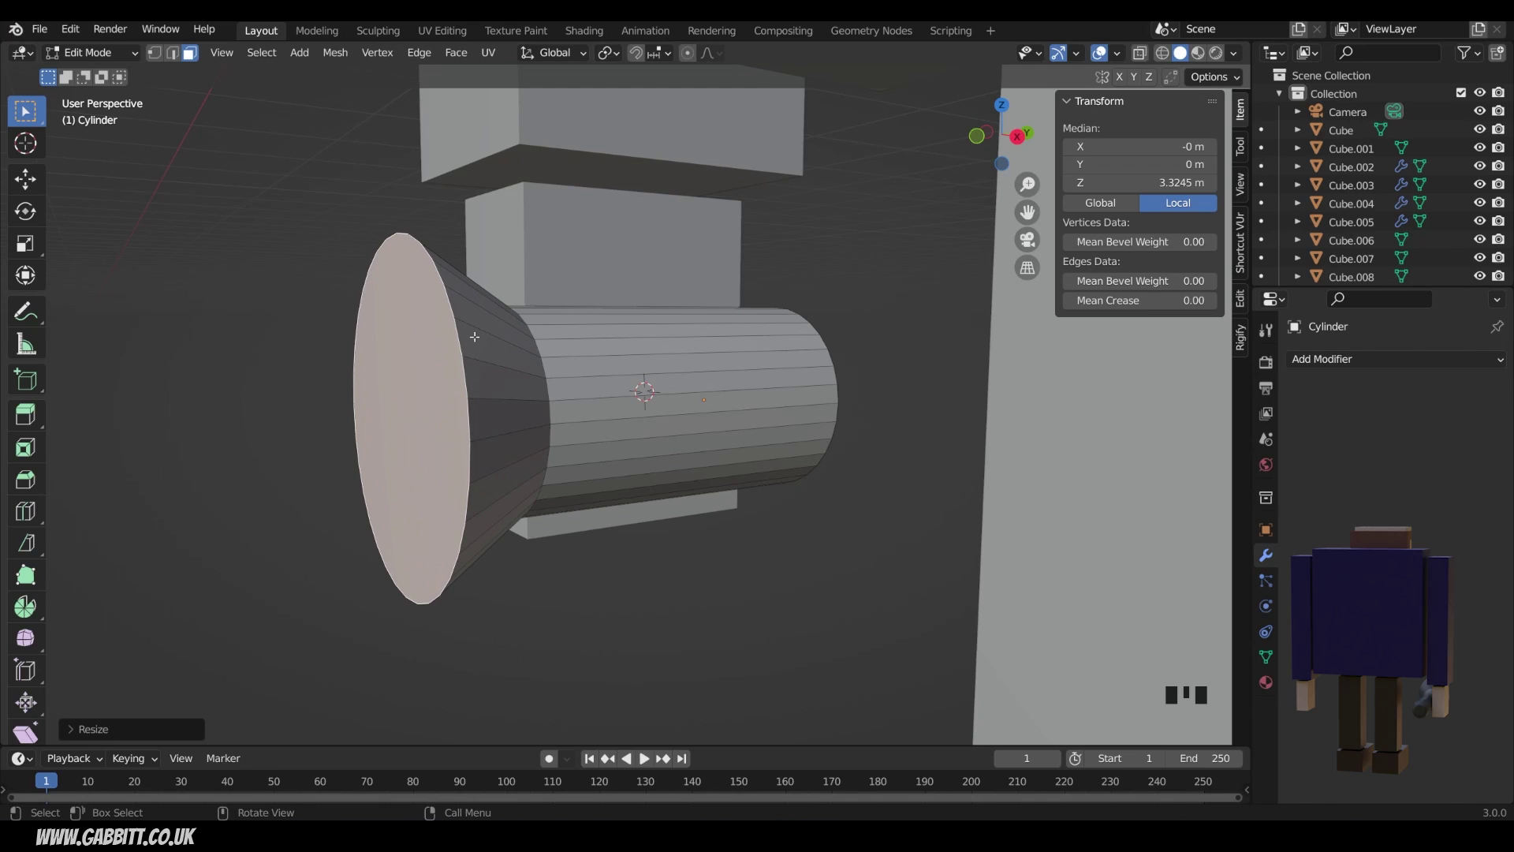
key(e)
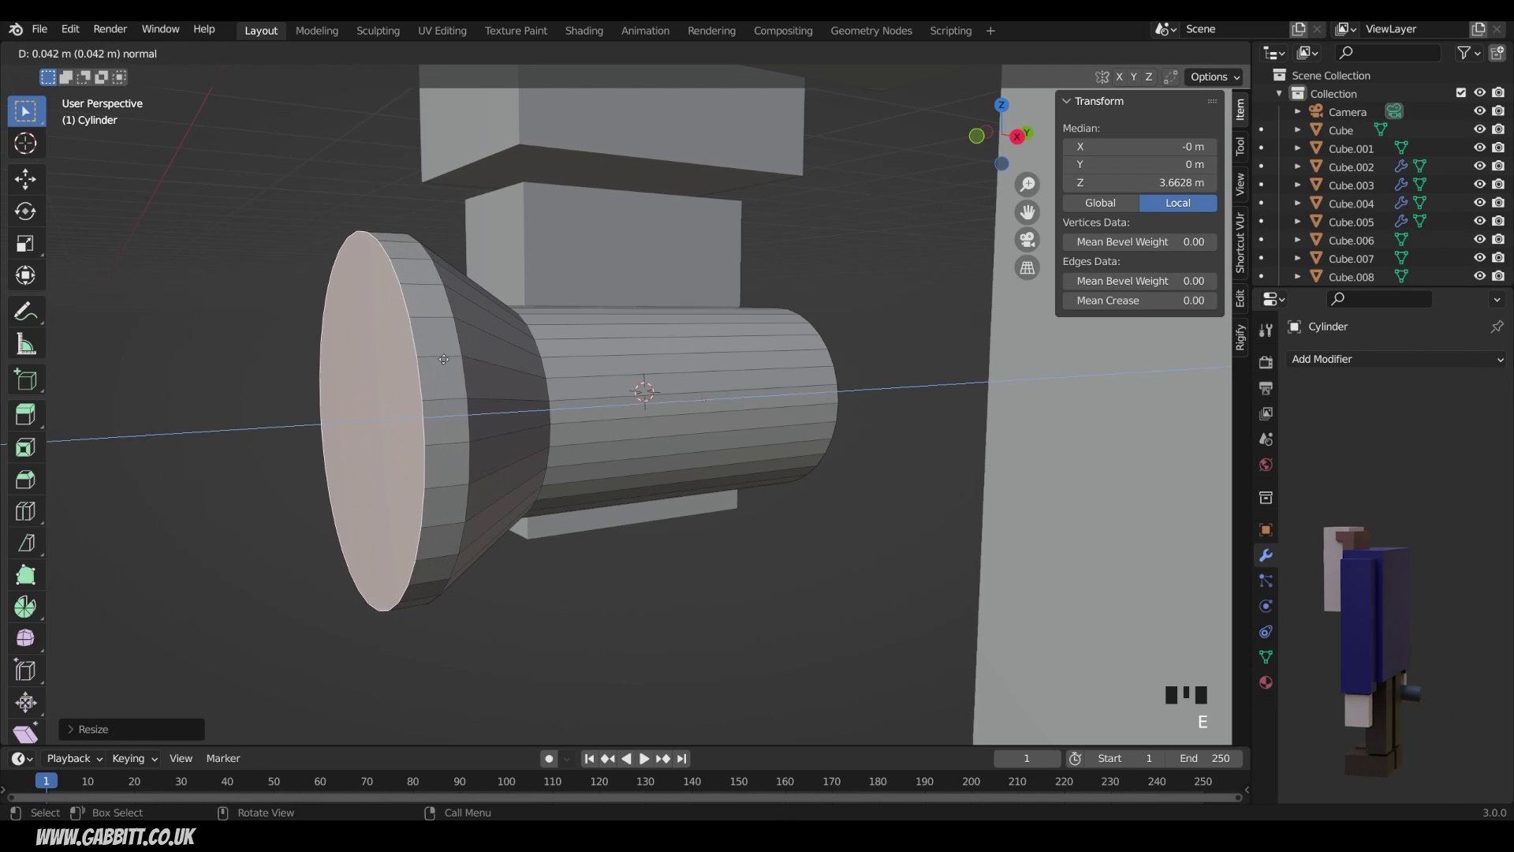
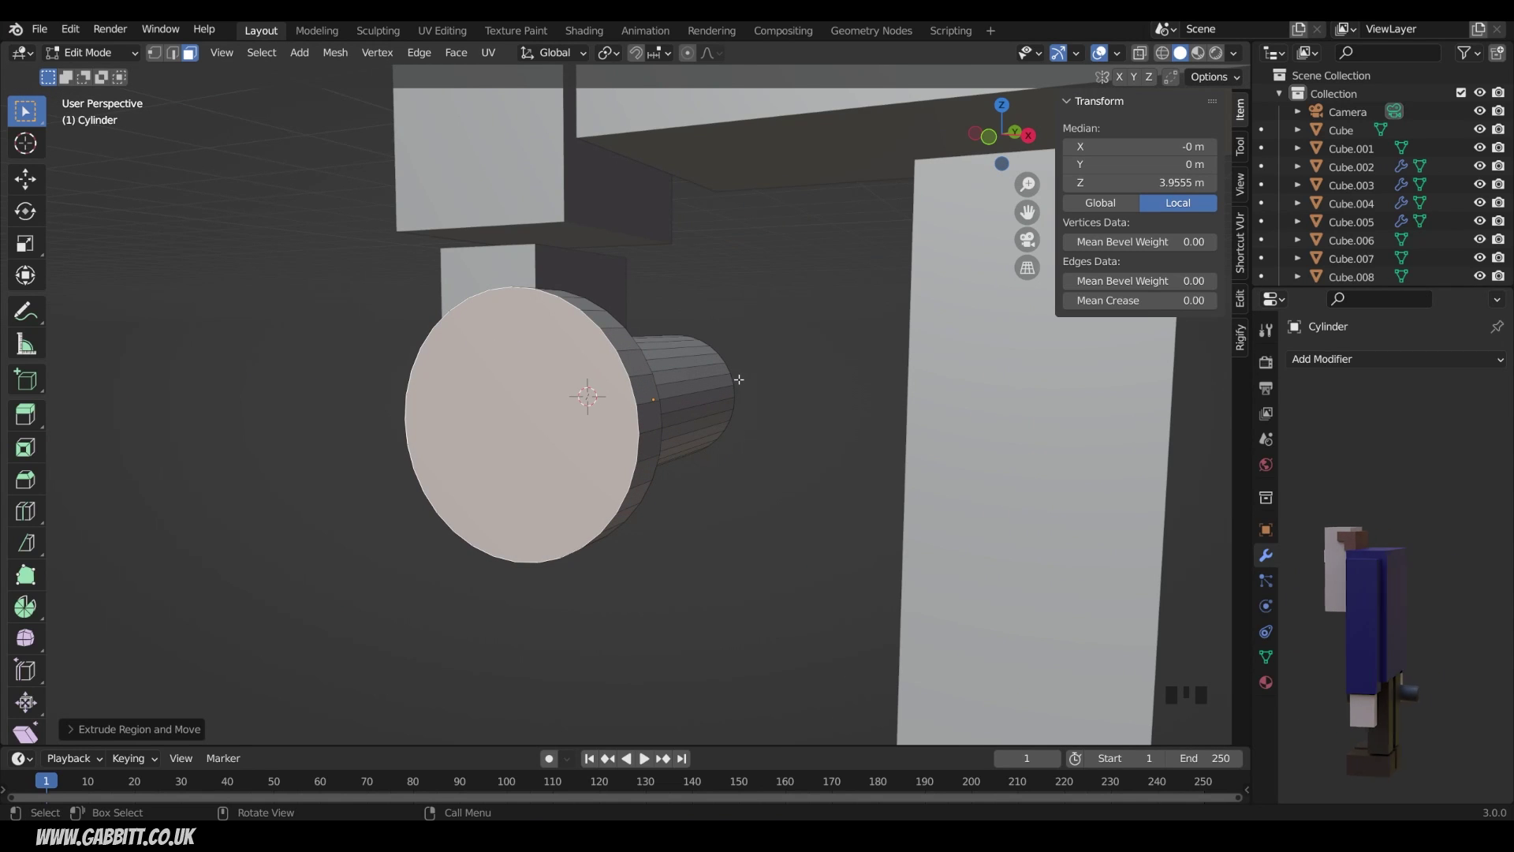
Inset and push in the flashlight's front face to hollow it, then slim the handle.
key(i)
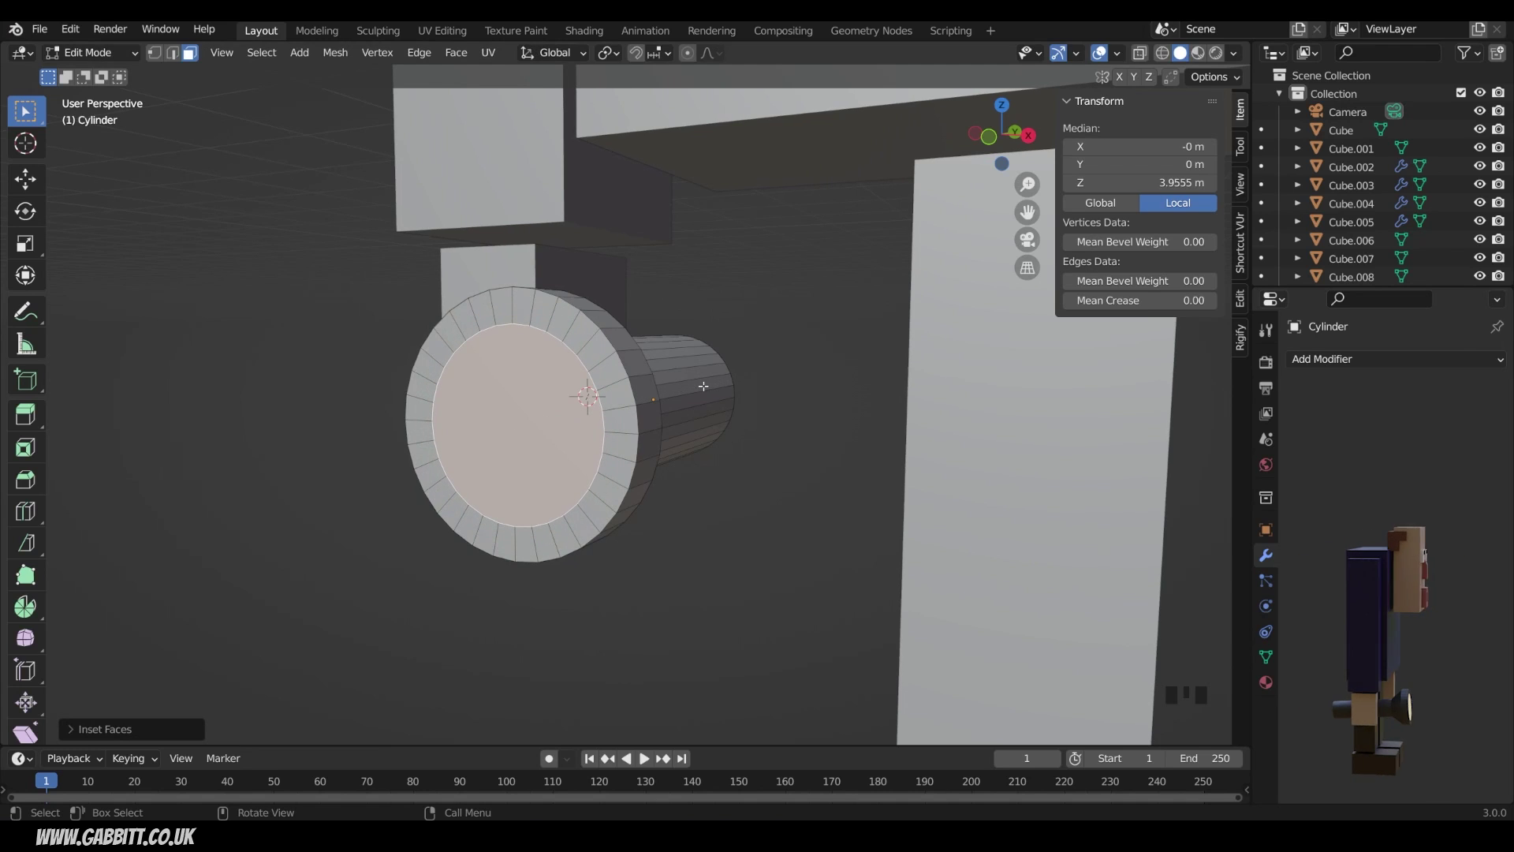
key(e)
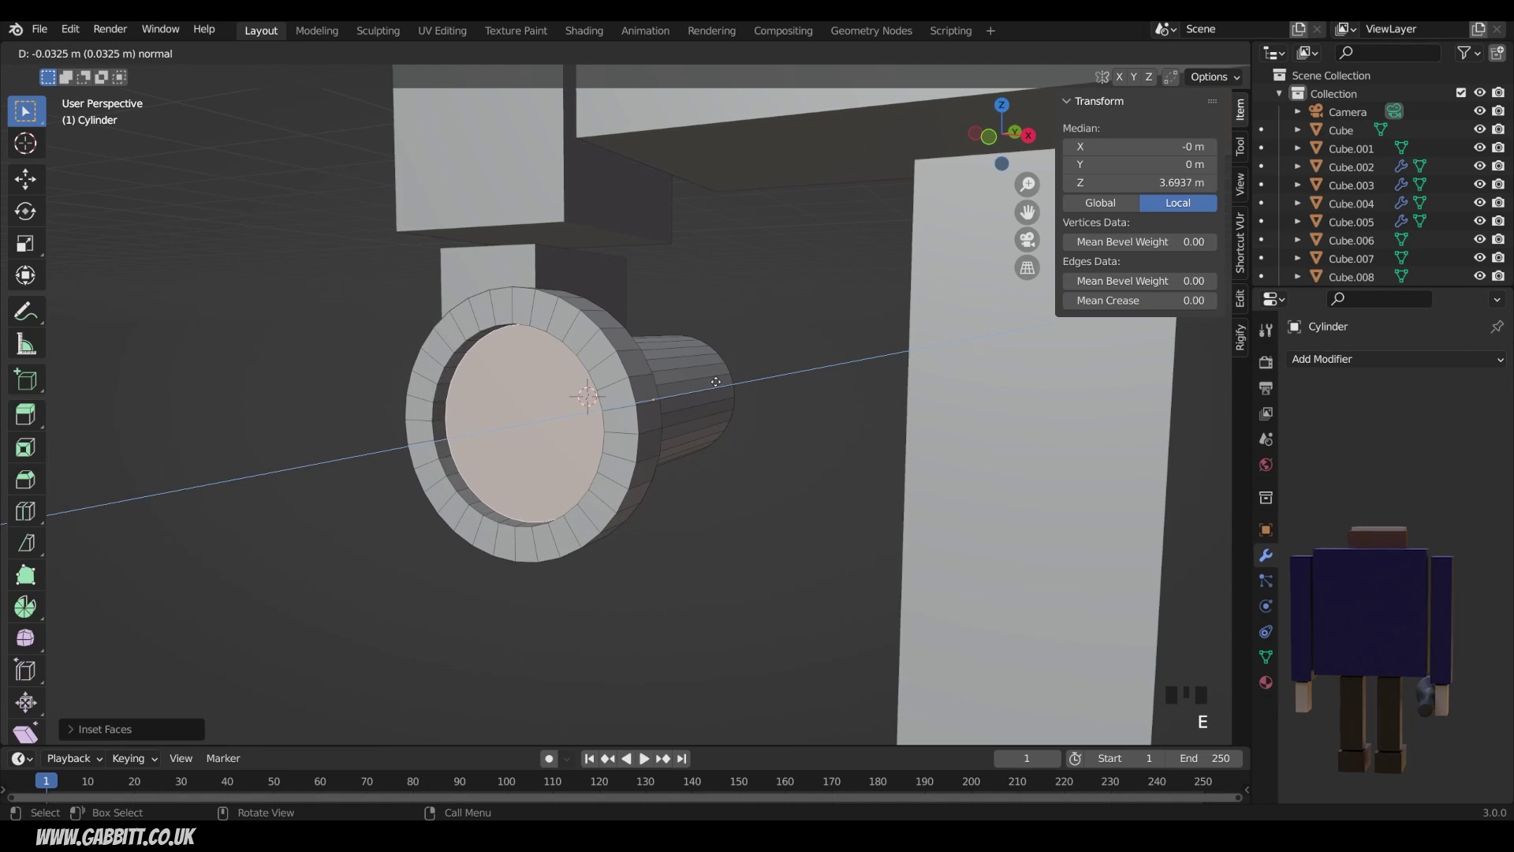
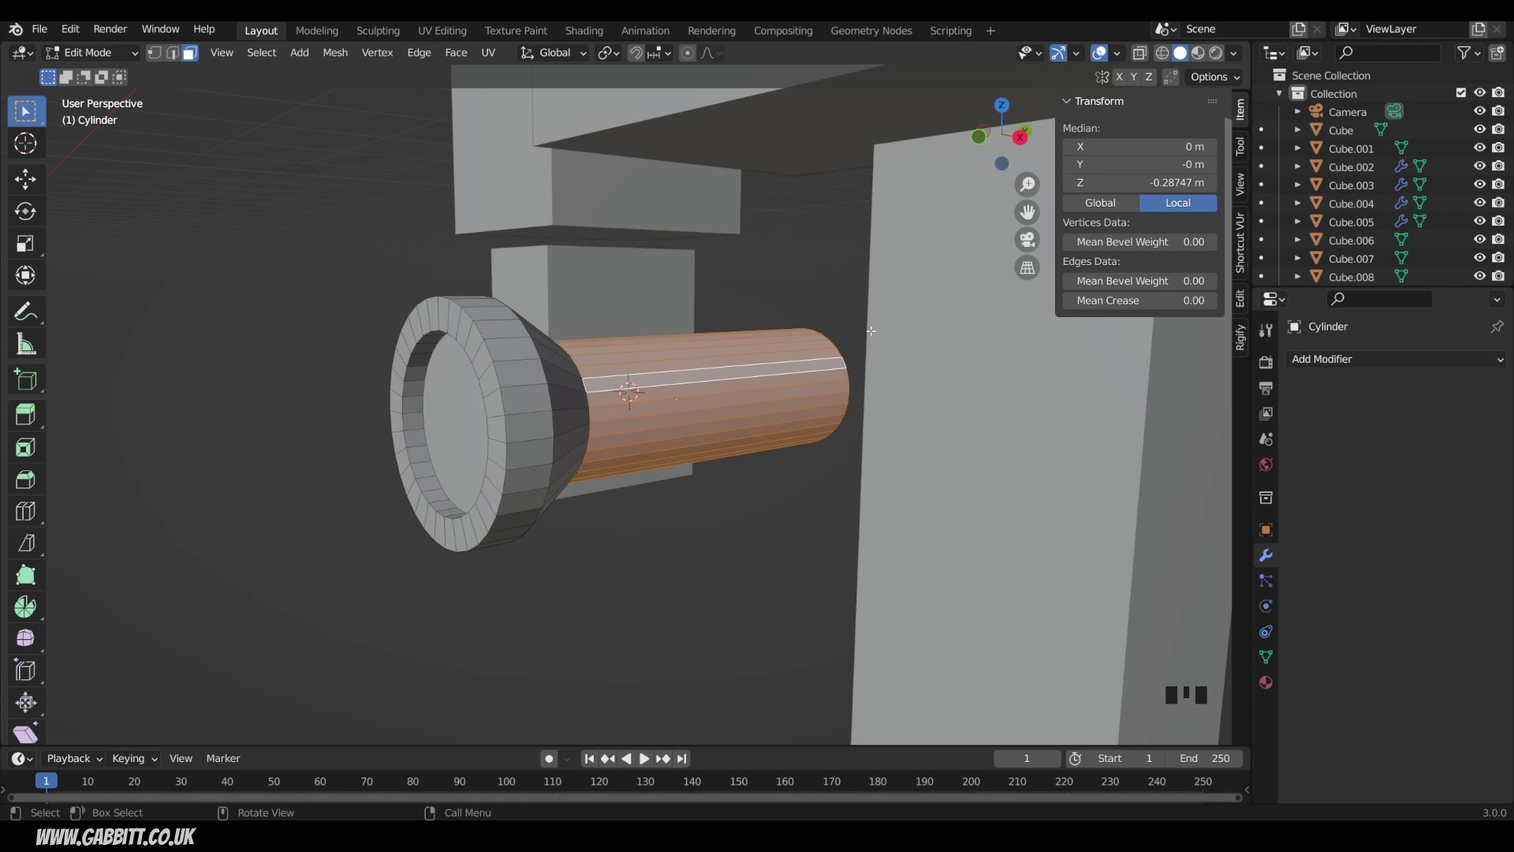
key(s)
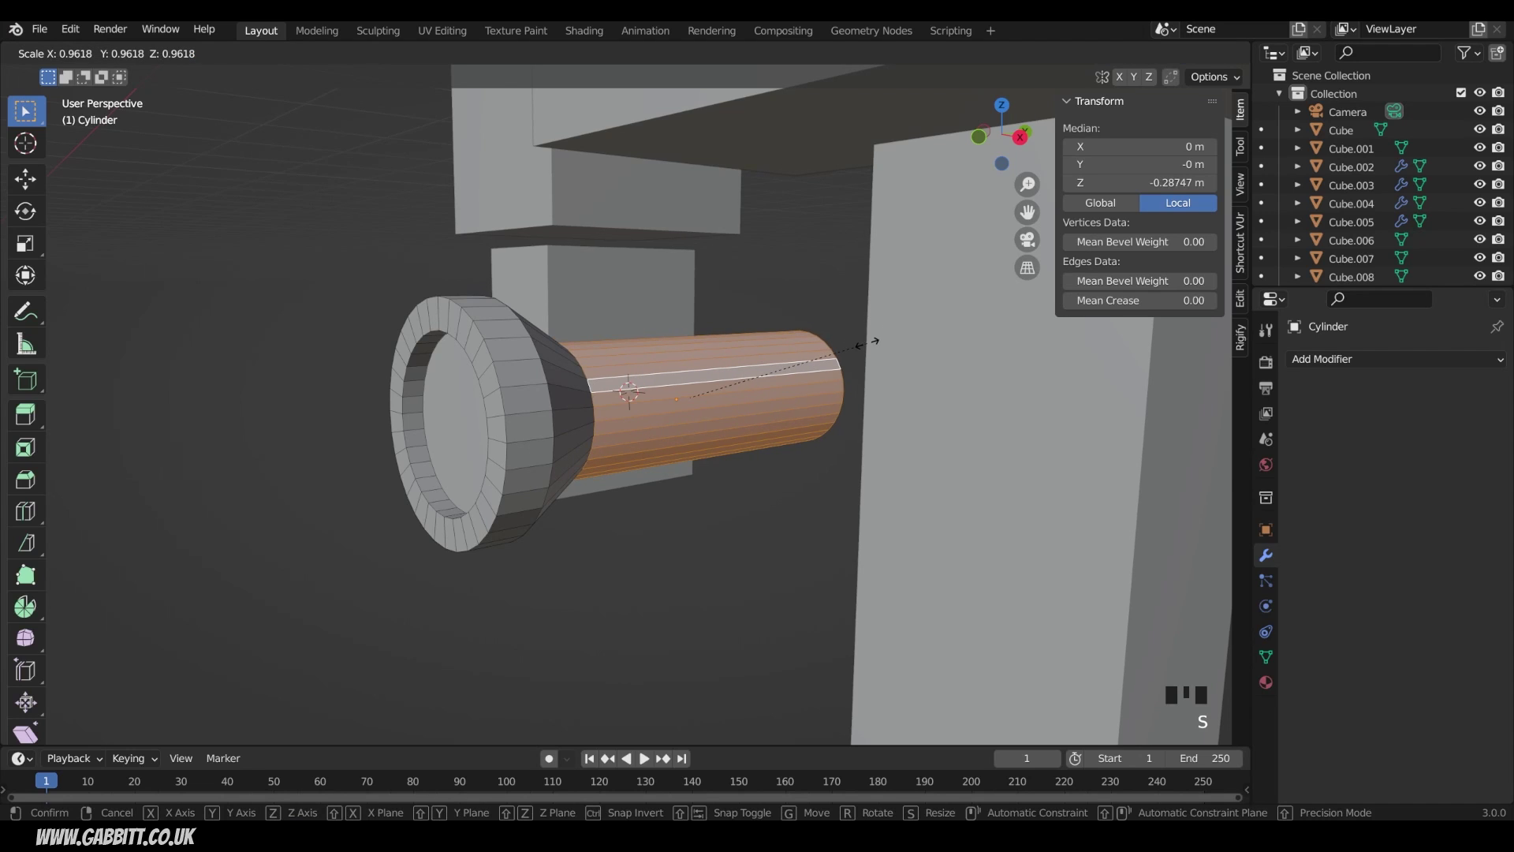
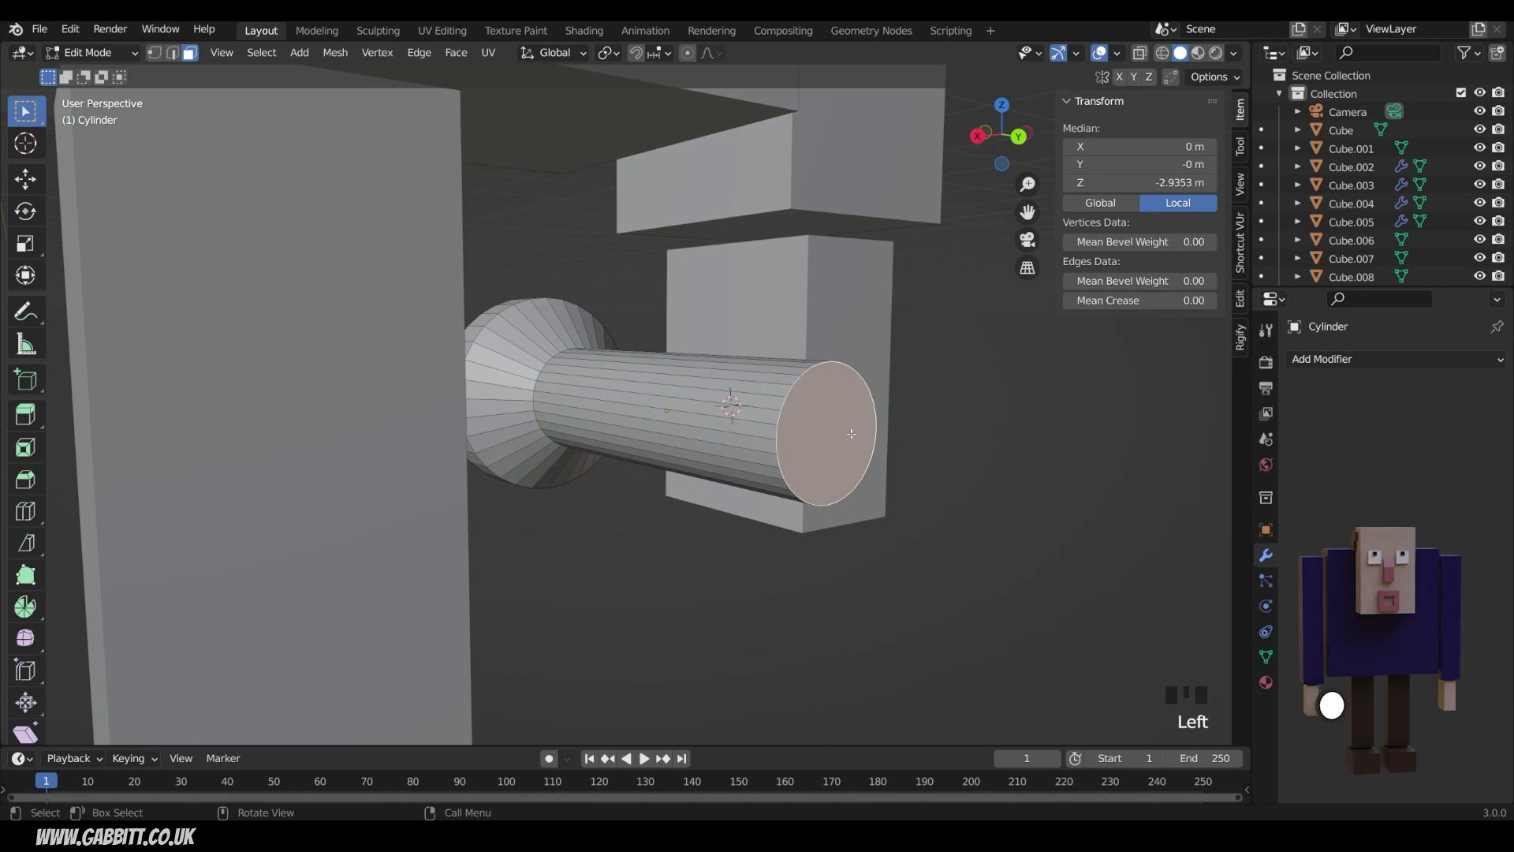
Inset the handle's back face into a cap and return to Object Mode.
key(i)
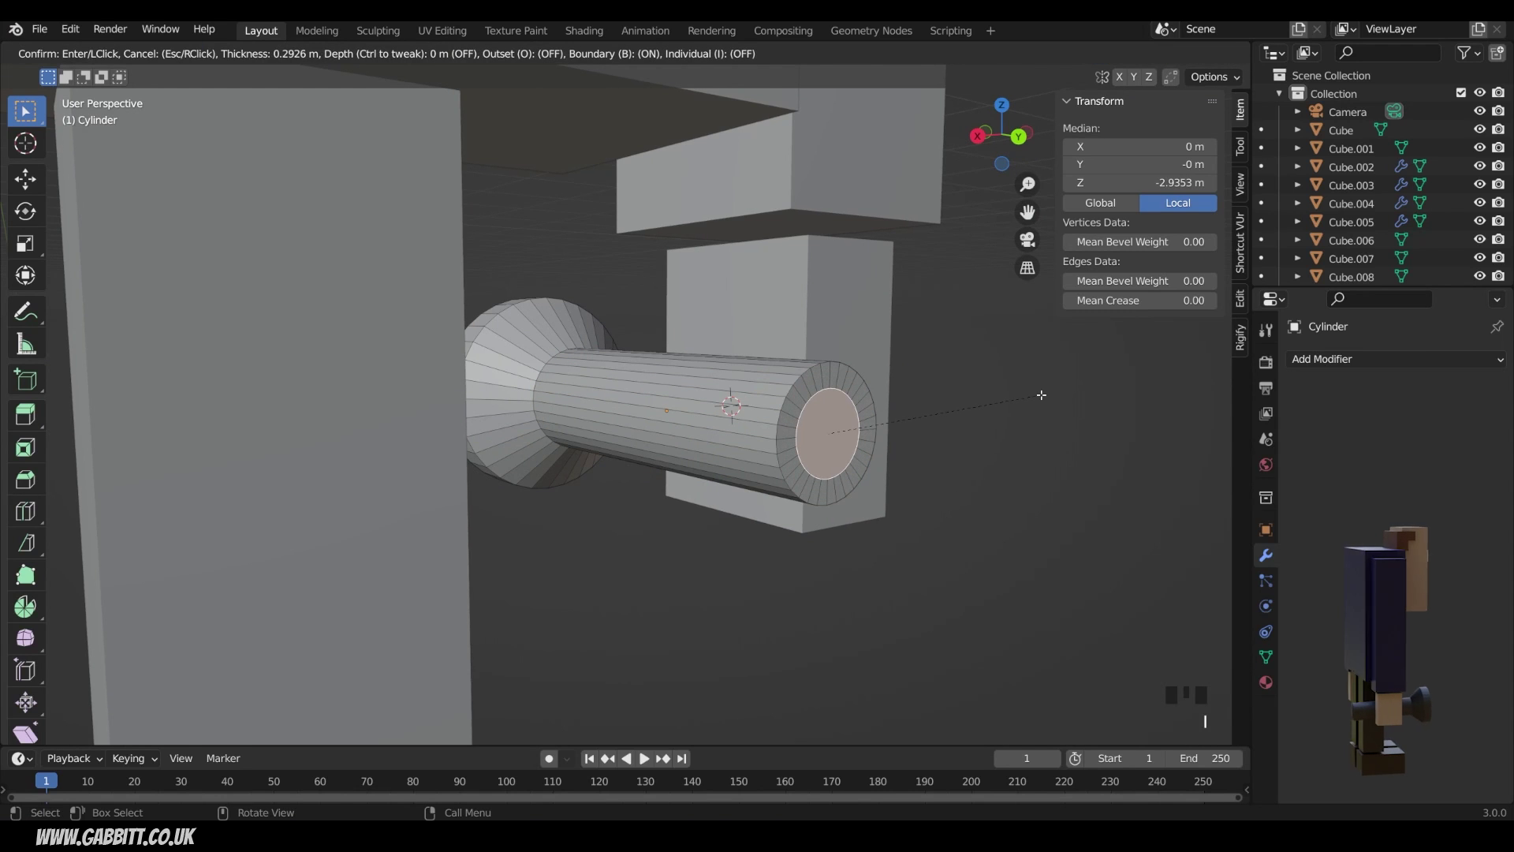
key(g)
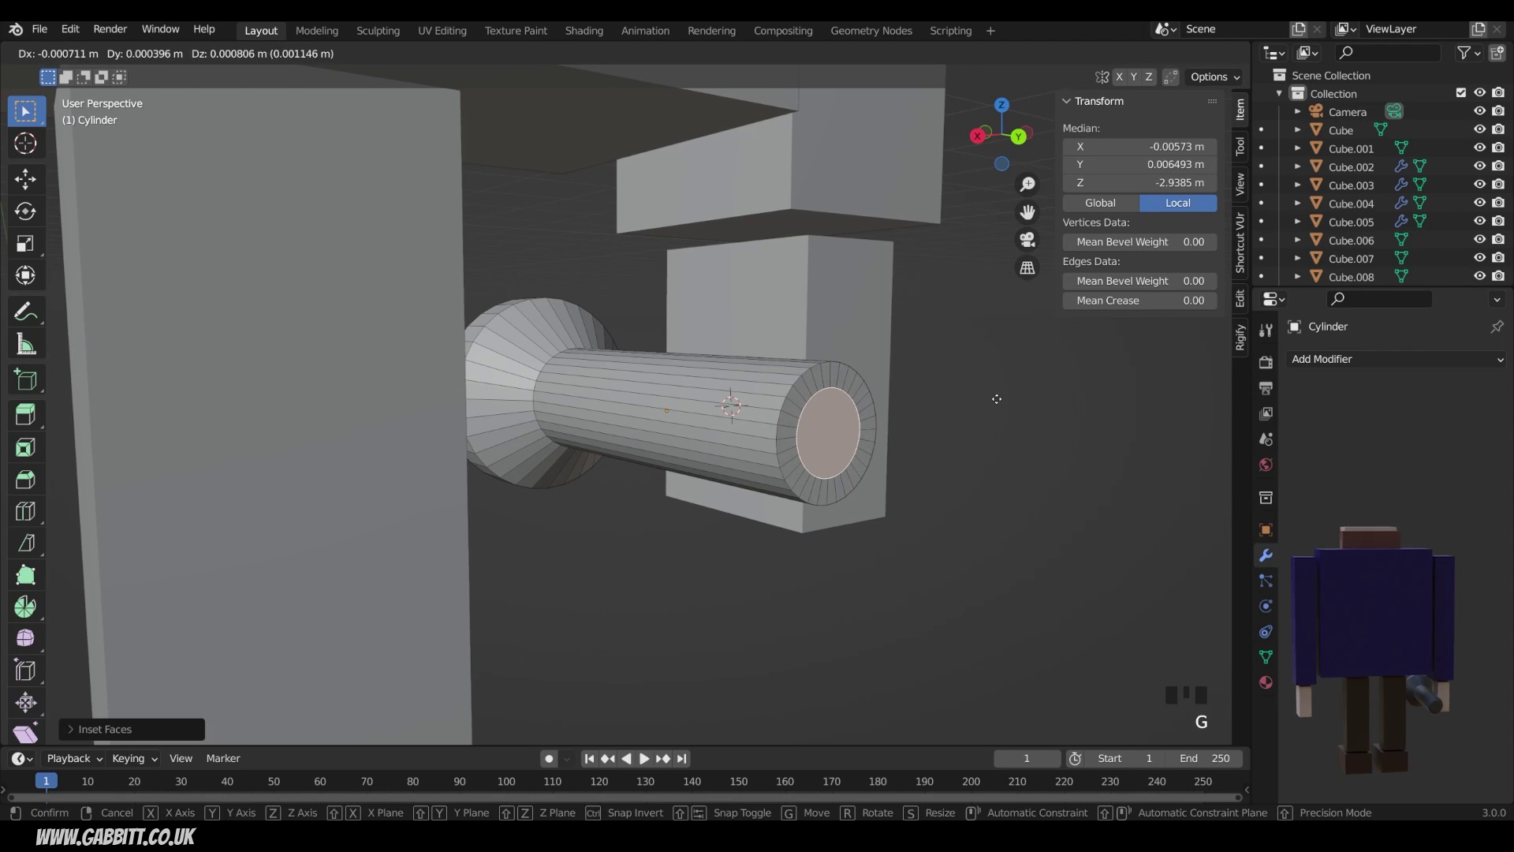
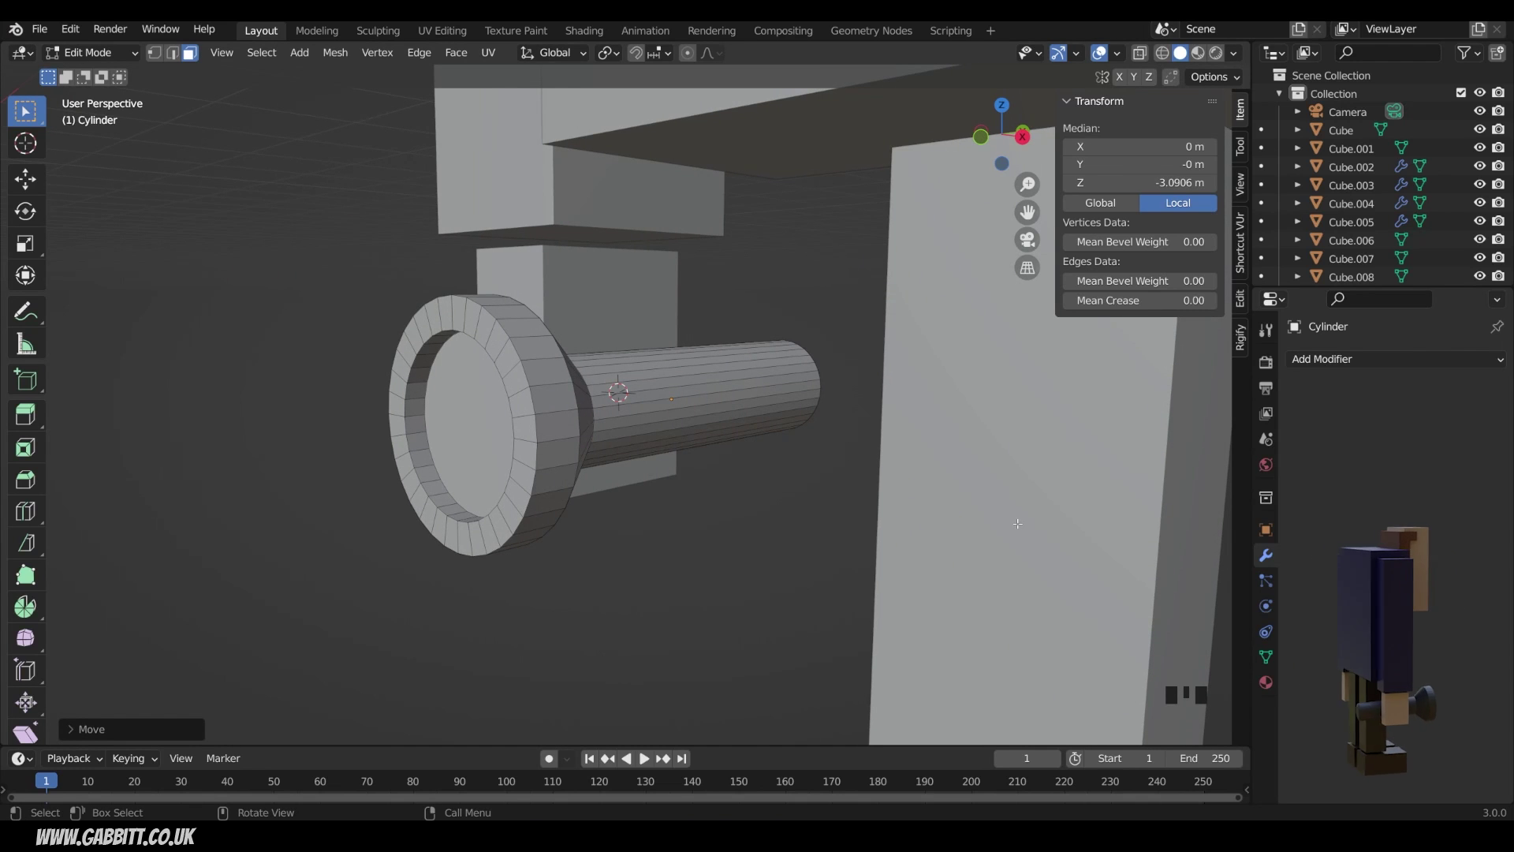
key(Tab)
scroll(down, 3)
Scale the flashlight up so it sits better in the character's hand.
drag(774, 496, 770, 446)
key(s)
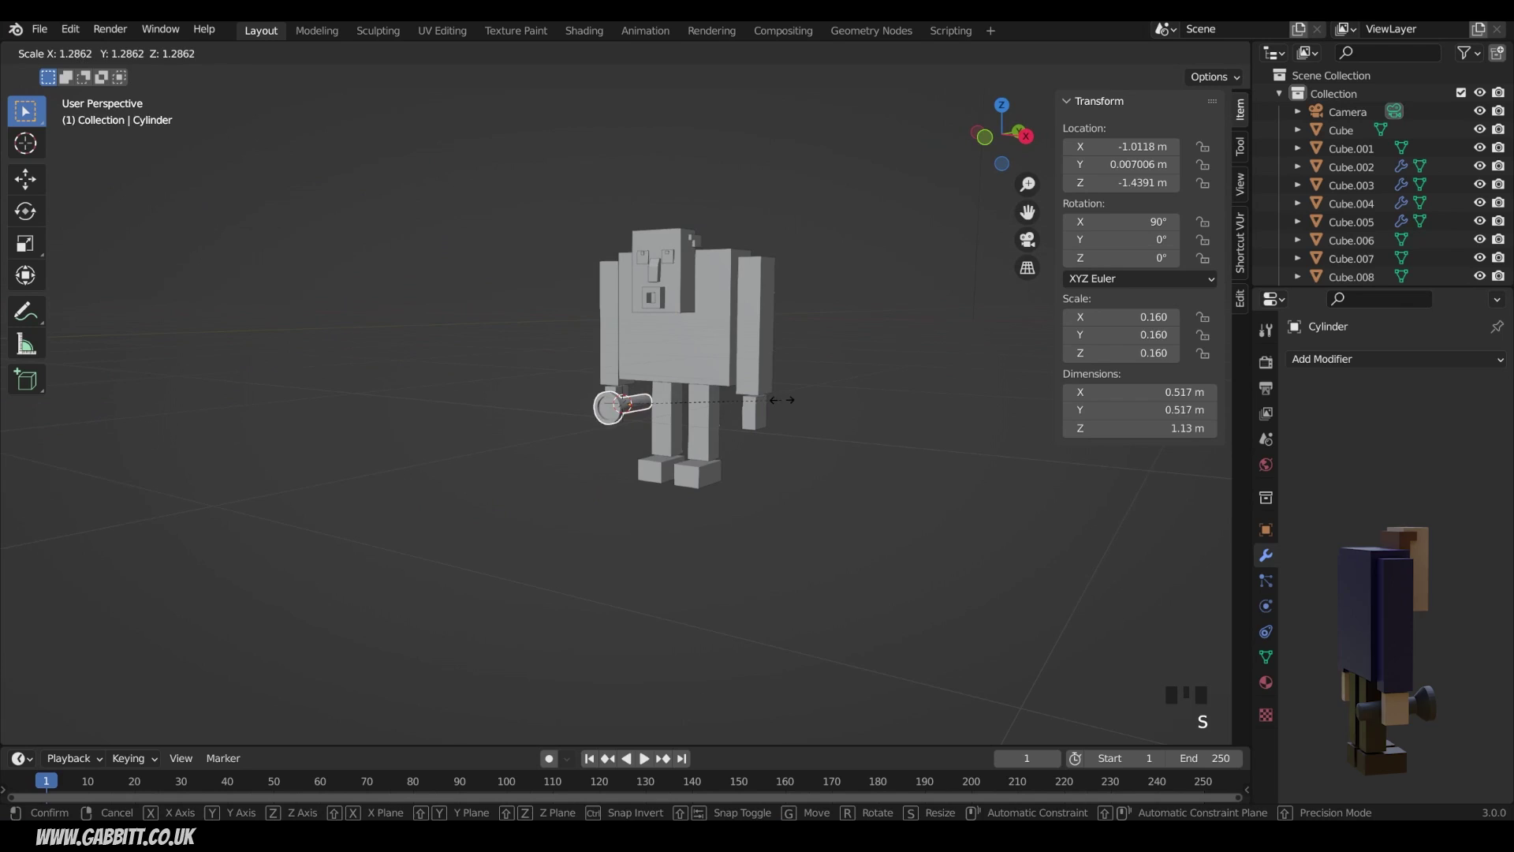
drag(717, 466, 717, 465)
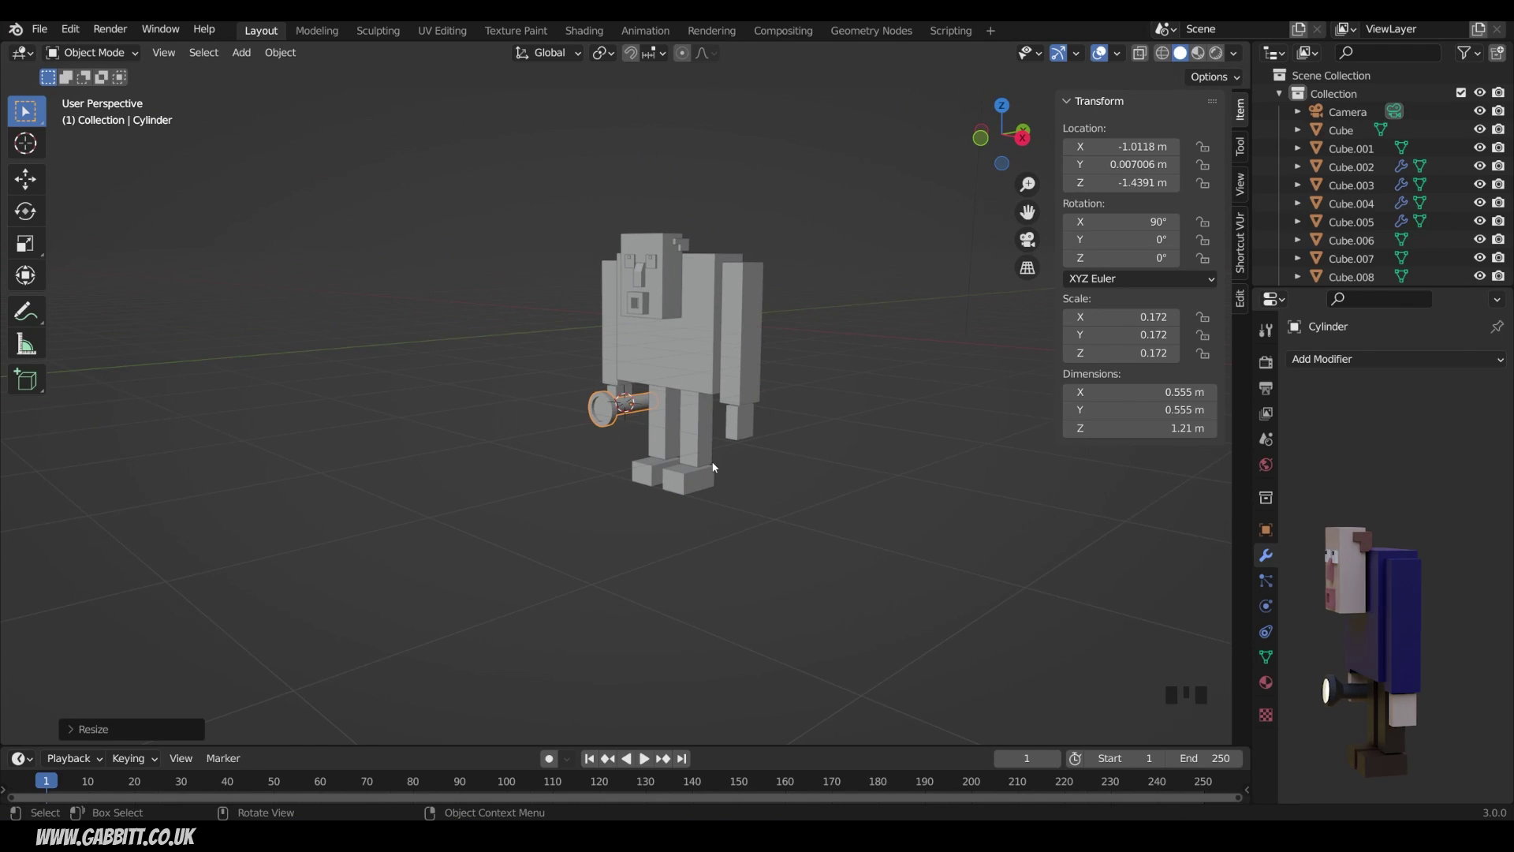